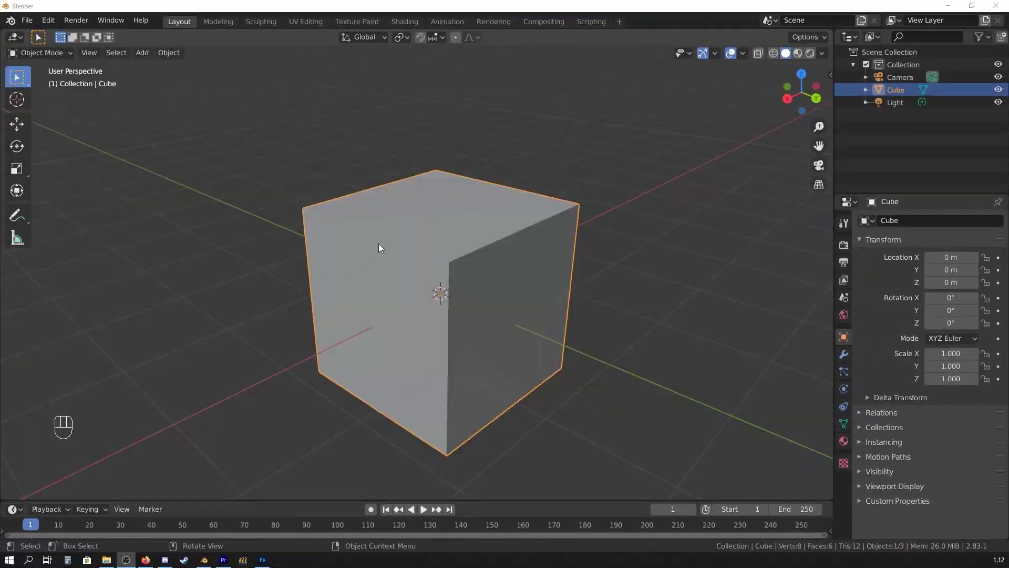
- Nudge the viewport view while the MESHmachine add-on settings are shown
{"action": "middle_click", "coordinate": [479, 222]}
{"action": "middle_click", "coordinate": [481, 225]}
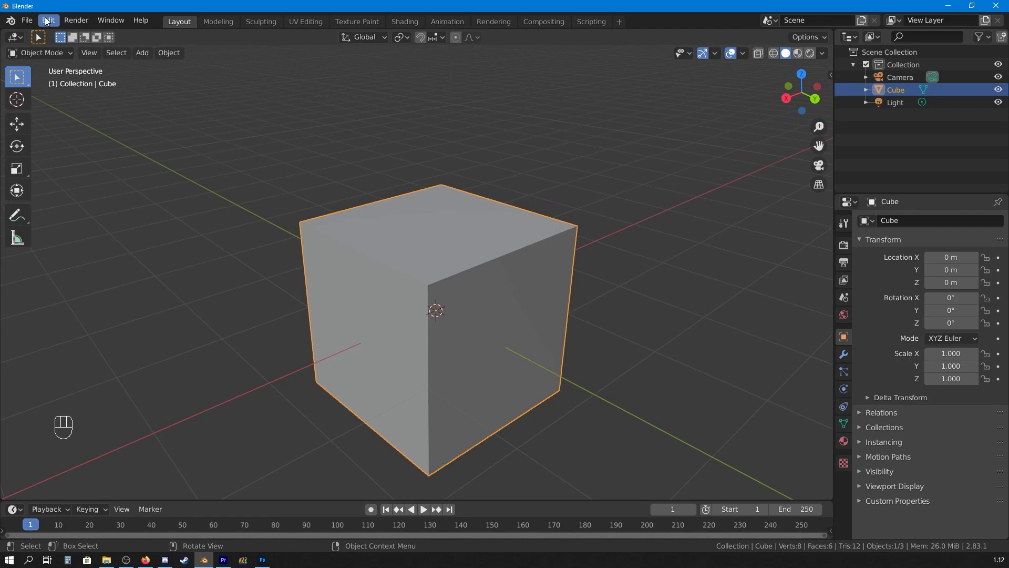
- Move the Preferences window aside, close it and orbit around the cube
{"action": "left_click_drag", "start_coordinate": [51, 22], "coordinate": [90, 202]}
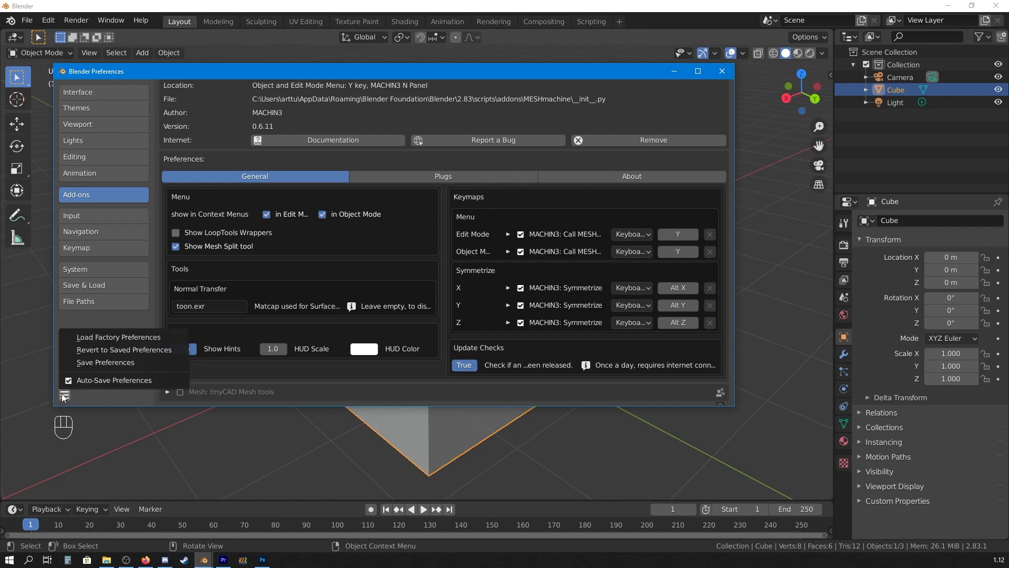
{"action": "left_click_drag", "start_coordinate": [651, 235], "coordinate": [558, 242]}
{"action": "left_click_drag", "start_coordinate": [561, 253], "coordinate": [489, 267]}
- Orbit the viewport and snap it to a level side view of the cube
{"action": "middle_click", "coordinate": [425, 256]}
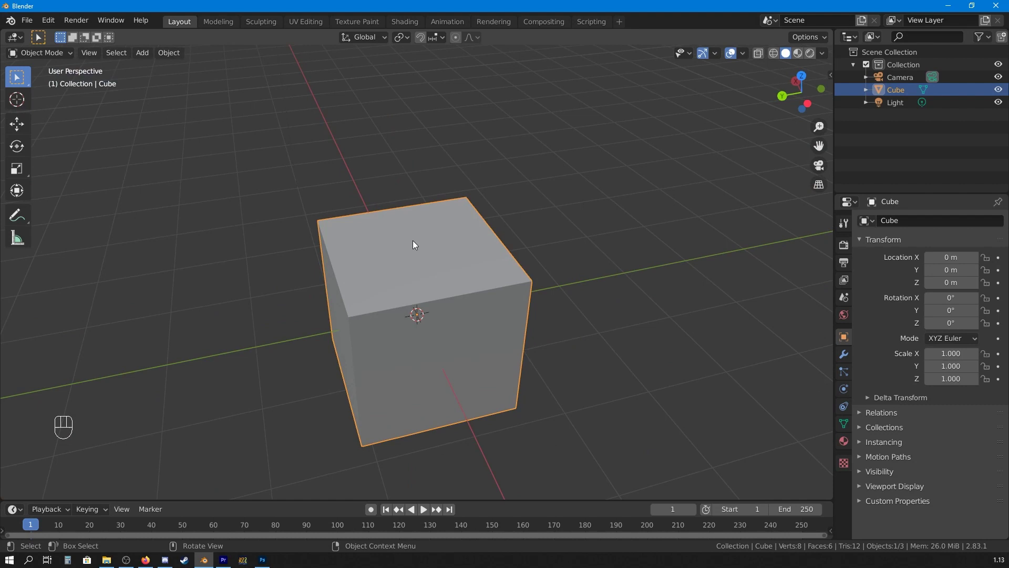
{"action": "left_click_drag", "start_coordinate": [417, 244], "coordinate": [374, 387]}
{"action": "middle_click", "coordinate": [334, 267]}
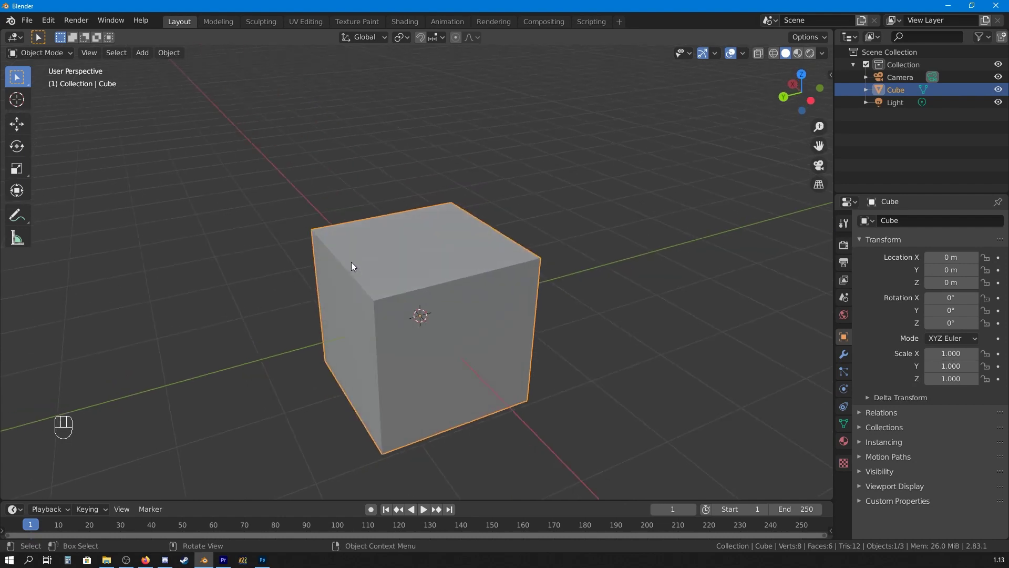
{"action": "middle_click", "coordinate": [349, 266]}
{"action": "middle_click", "coordinate": [424, 260]}
{"action": "middle_click", "coordinate": [440, 269]}
{"action": "left_click_drag", "start_coordinate": [432, 272], "coordinate": [393, 269]}
{"action": "left_click_drag", "start_coordinate": [455, 273], "coordinate": [401, 264]}
{"action": "left_click_drag", "start_coordinate": [425, 263], "coordinate": [471, 275]}
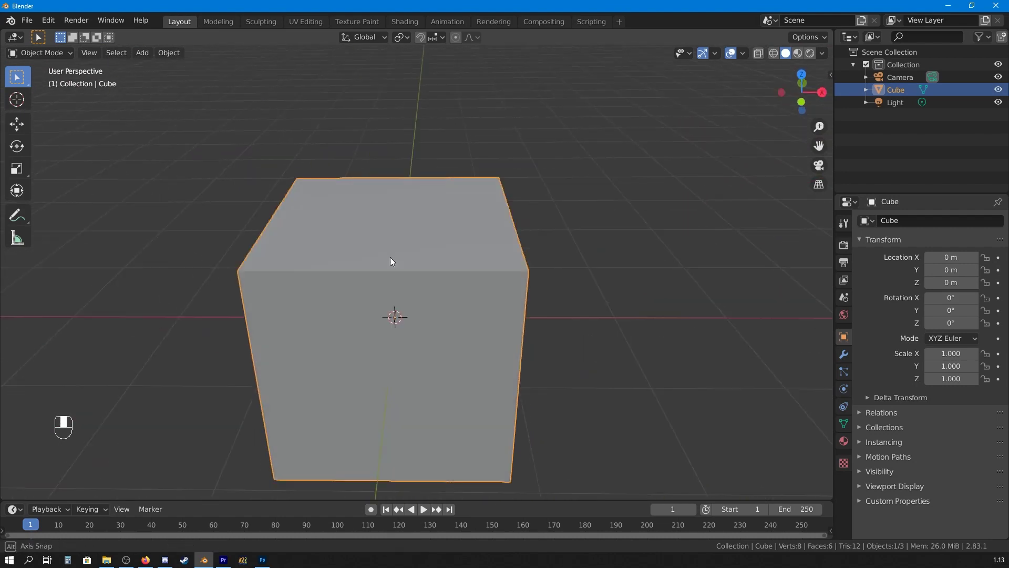
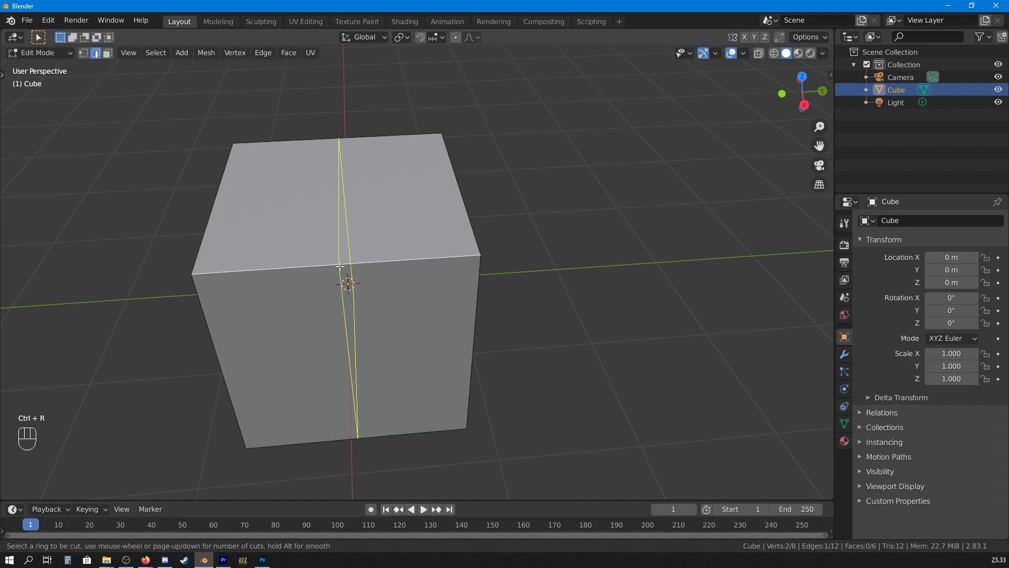
- Cut a vertical edge loop through the middle of the cube, kept centred
{"action": "key", "text": "ctrl+r"}
{"action": "key", "text": "ctrl+b"}
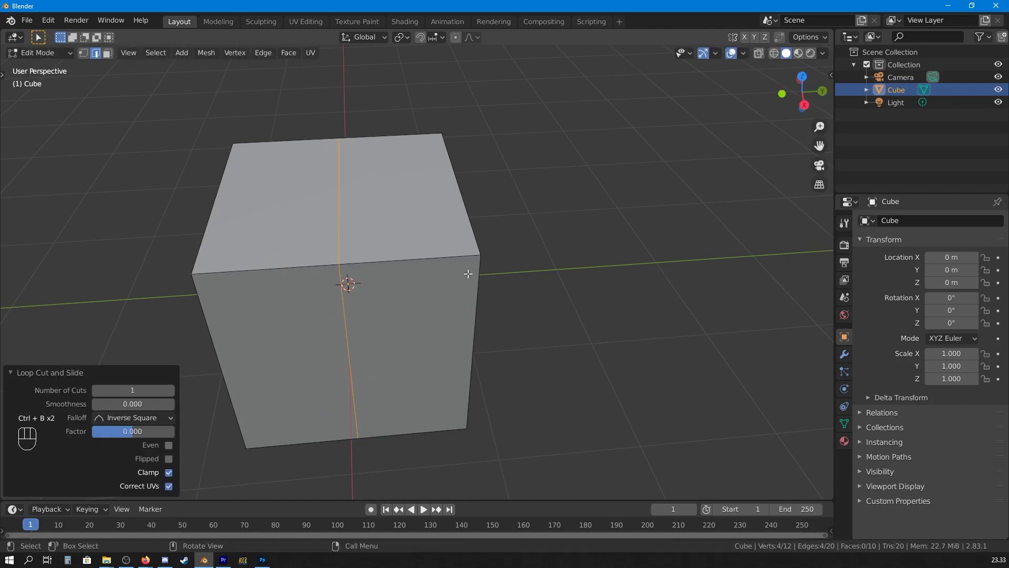
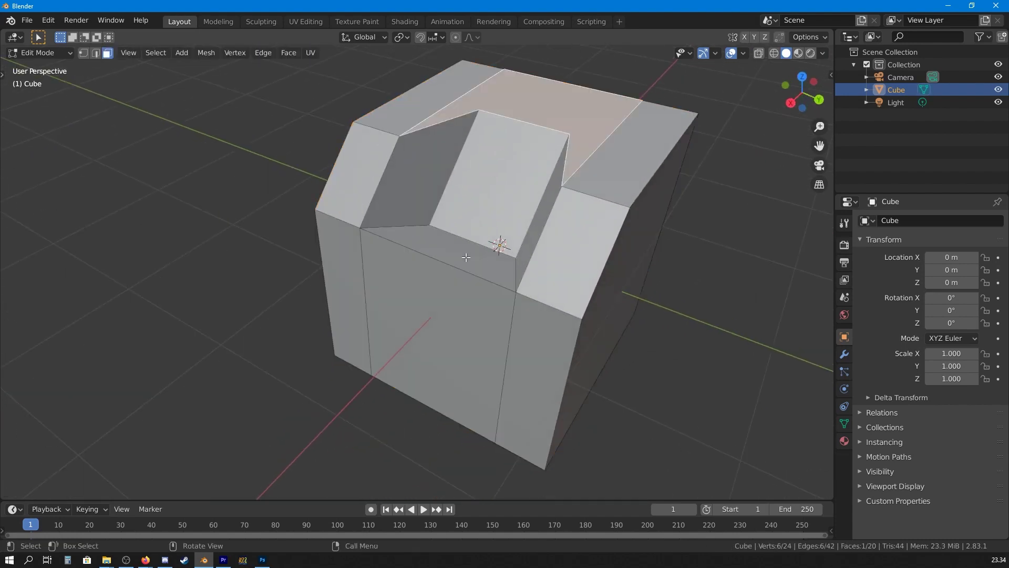
- Bring up the MESHmachine face options (Fuse, Unchamfer) for the selected chamfer faces
{"action": "key", "text": "shift+Tab"}
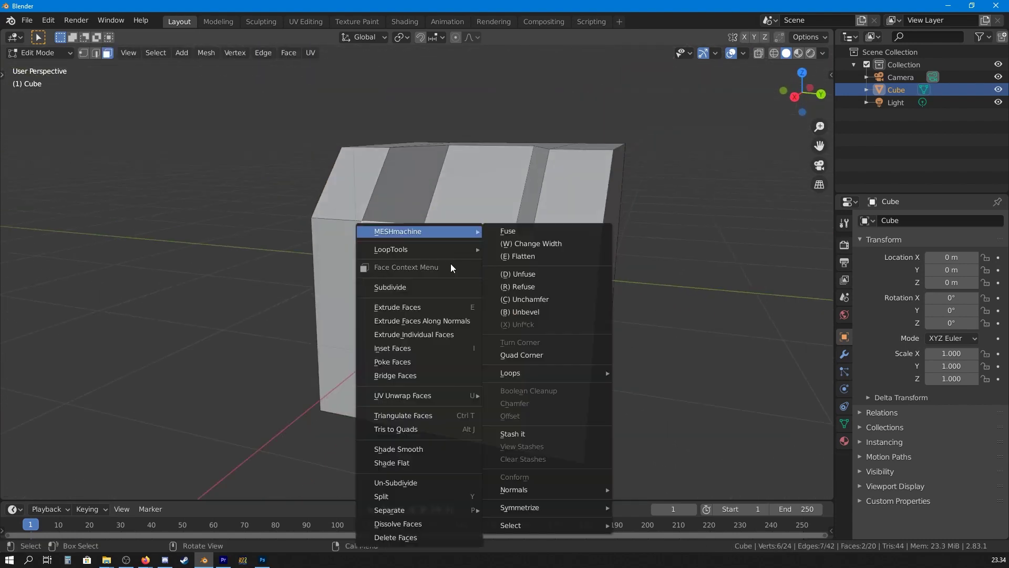
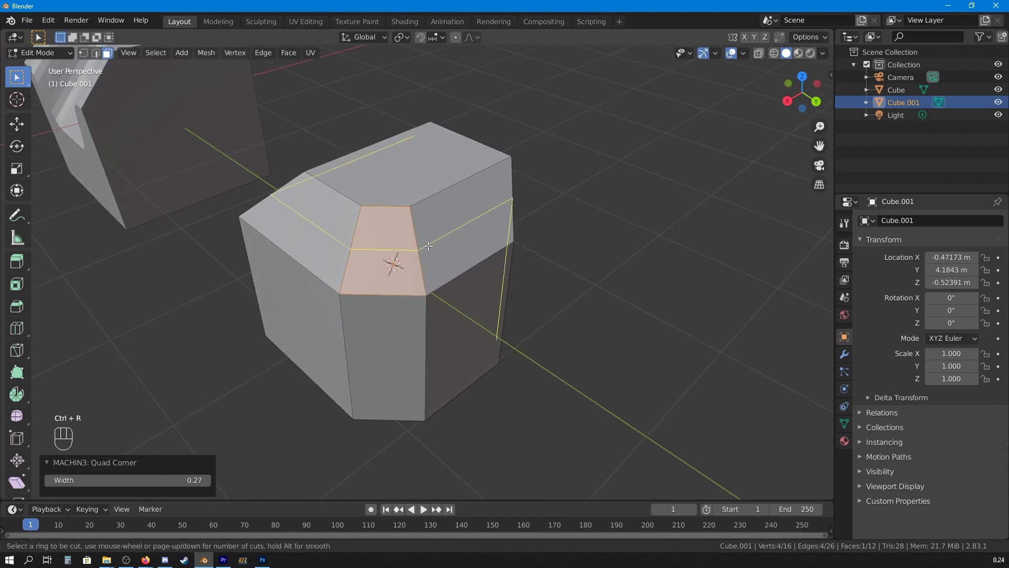
- Turn the chunk's chamfer corner face and cut a new edge loop slid toward its side
{"action": "left_click", "coordinate": [409, 207]}
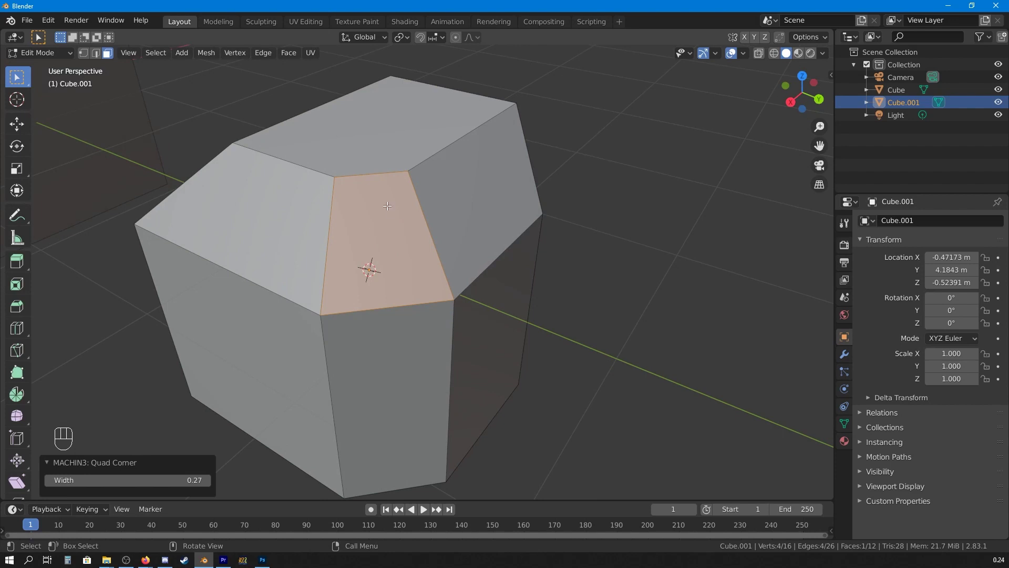
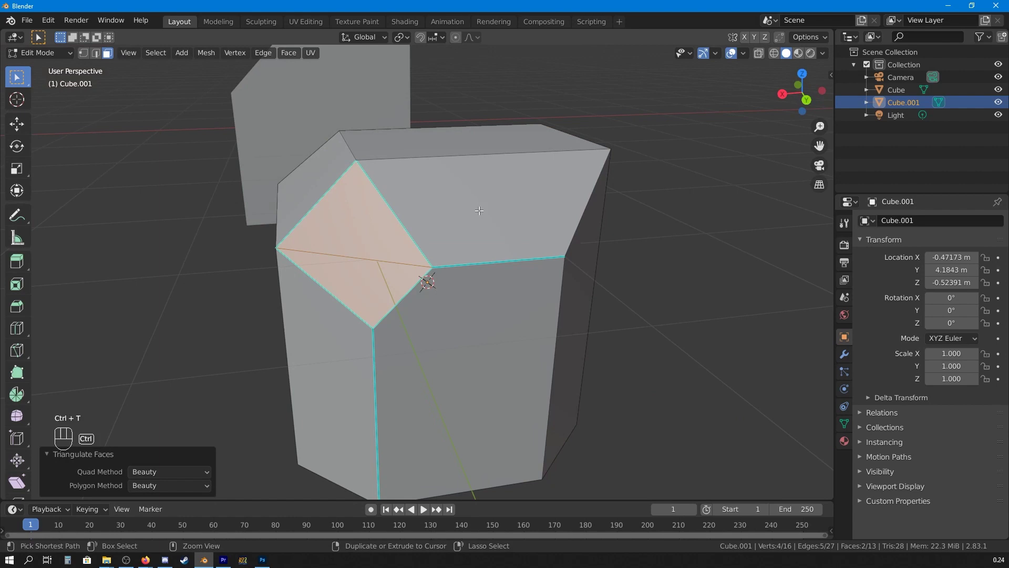
{"action": "key", "text": "ctrl+shift+z"}
{"action": "key", "text": "ctrl+r"}
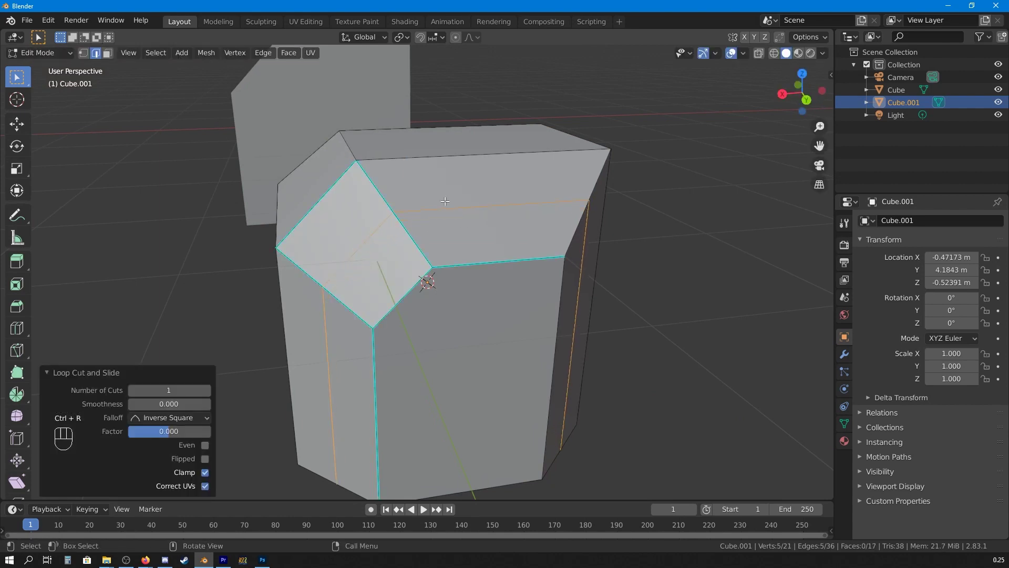
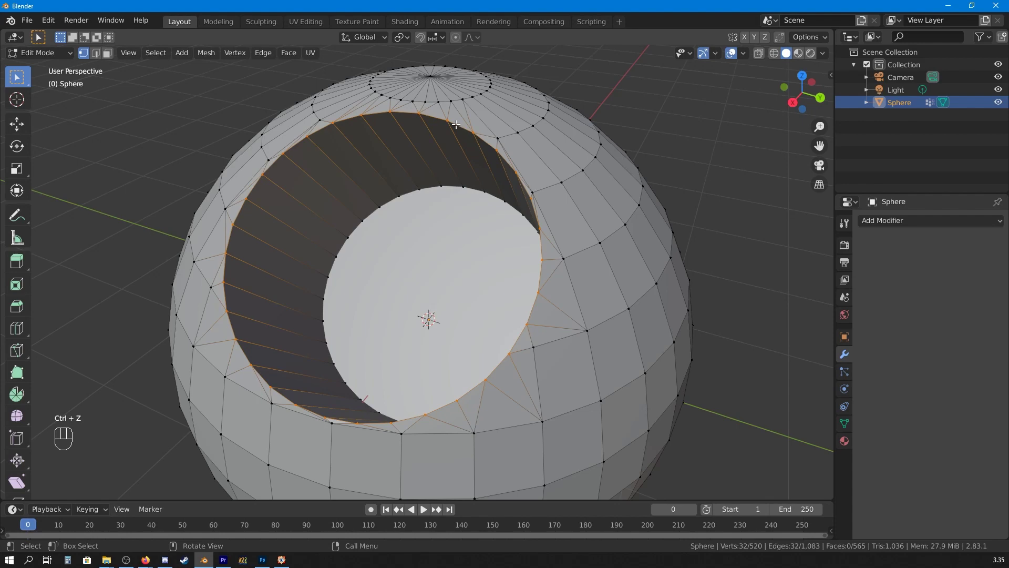
- Fuse the pocket's rim edge into a rounded band with Merge on and Reach 1
{"action": "key", "text": "y"}
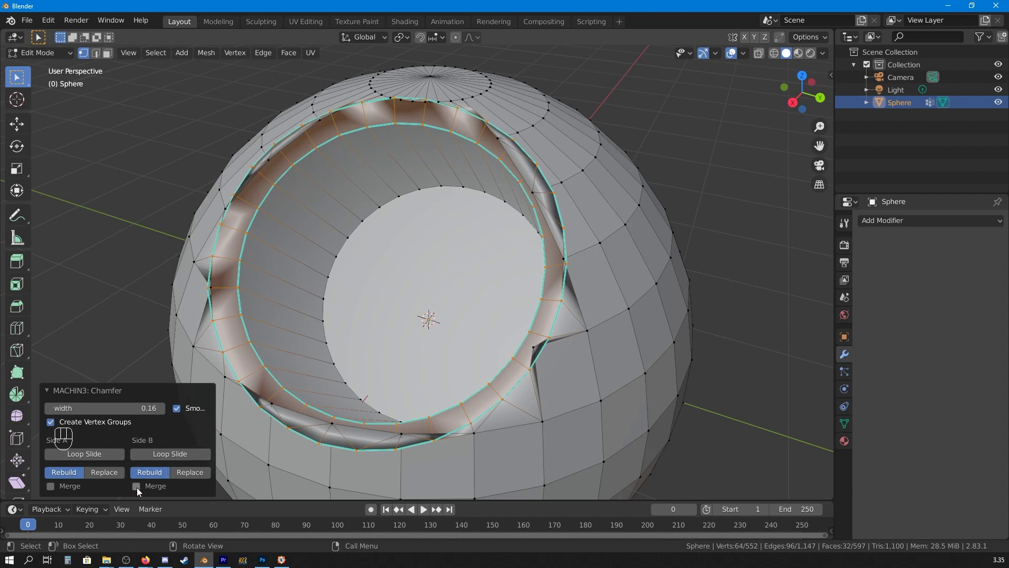
{"action": "left_click", "coordinate": [139, 491]}
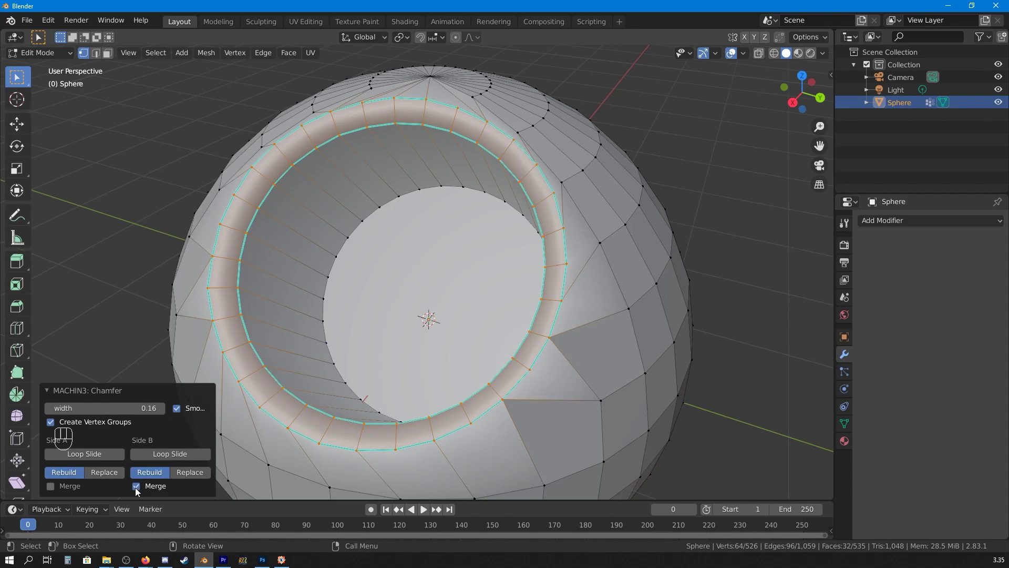
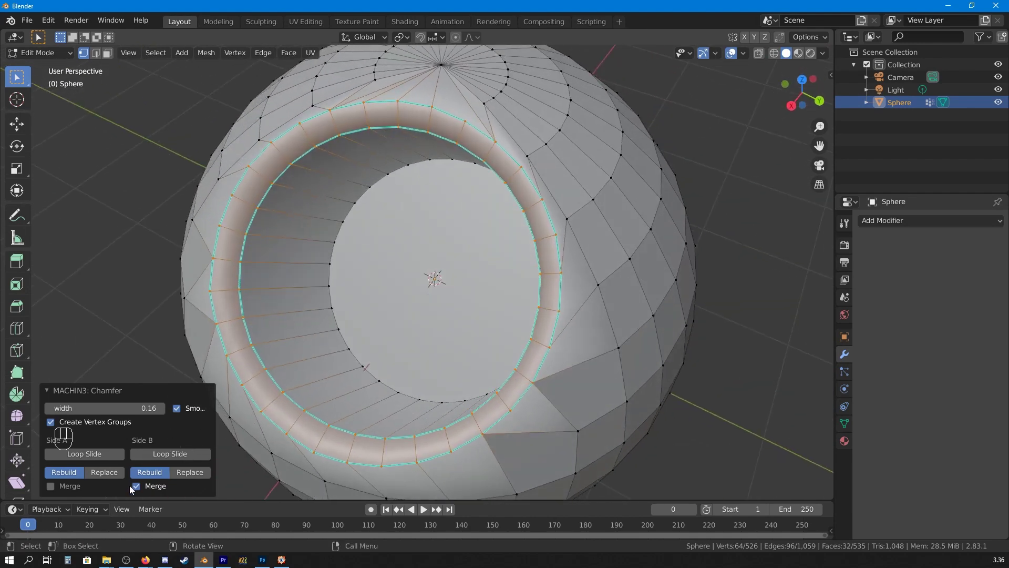
{"action": "right_click", "coordinate": [139, 488]}
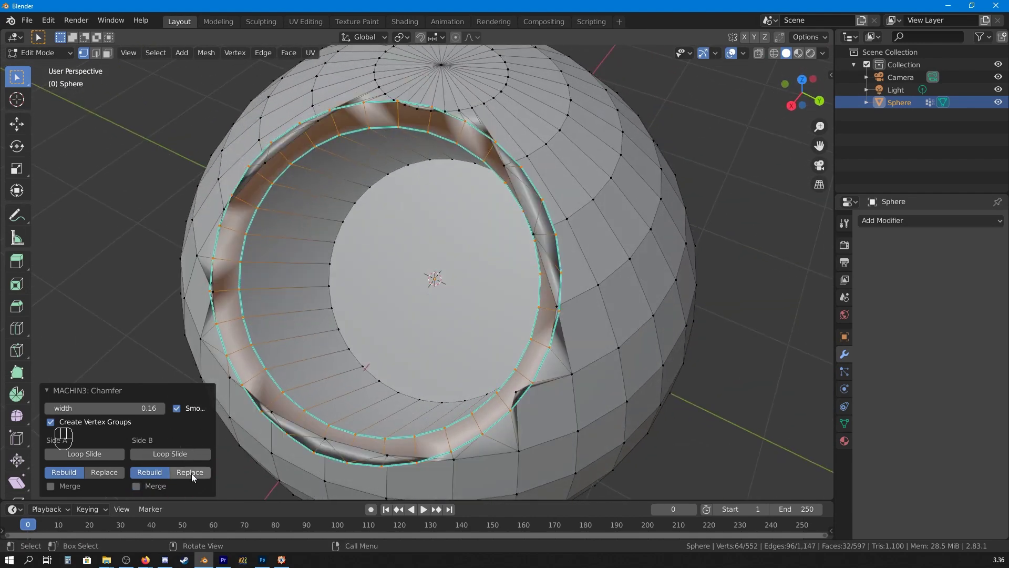
{"action": "left_click_drag", "start_coordinate": [194, 476], "coordinate": [211, 491]}
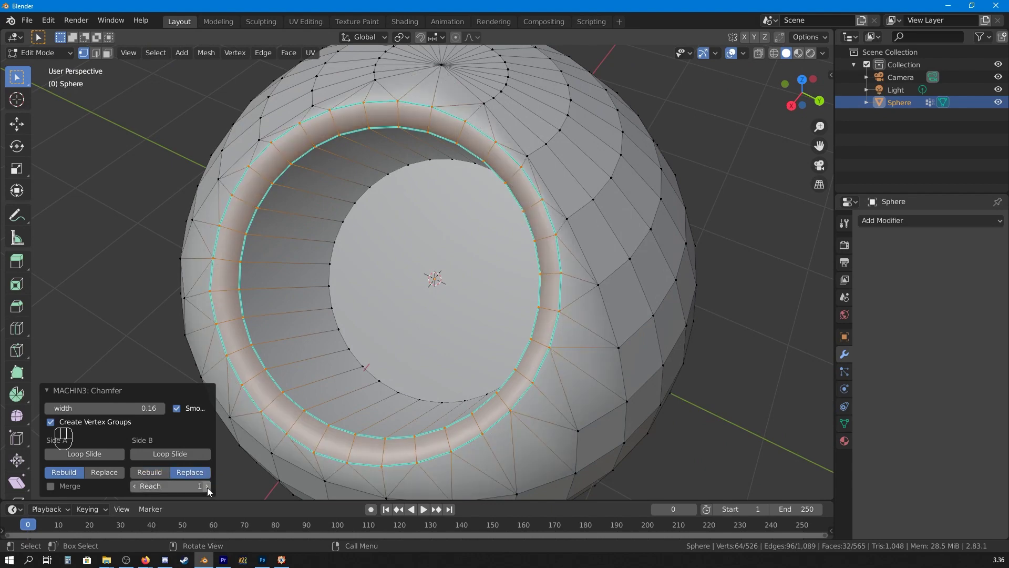
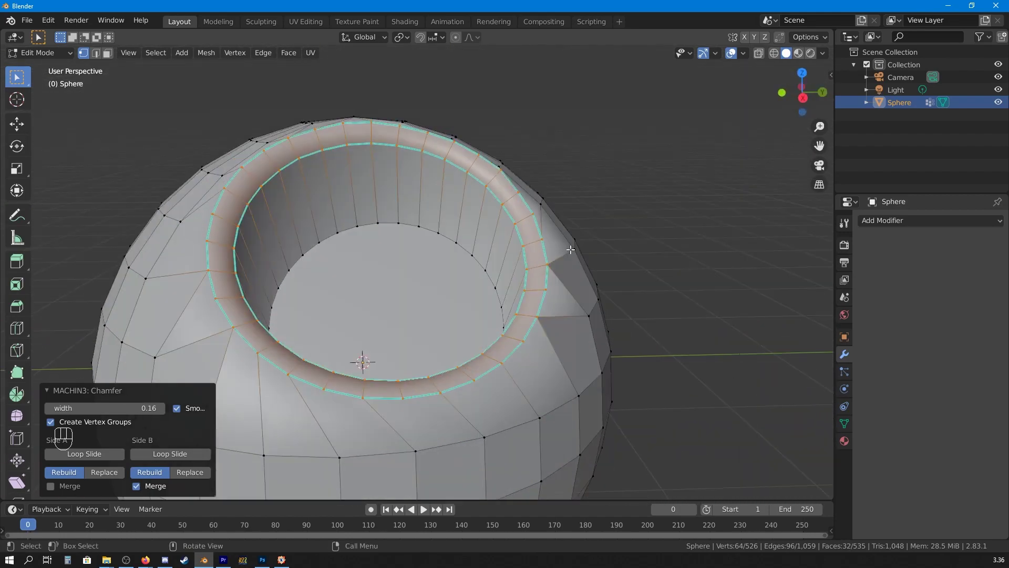
- Select the rounded rim faces, shade them smooth and orbit to view the pocket face-on
{"action": "key", "text": "alt+a"}
{"action": "left_click", "coordinate": [474, 248]}
{"action": "left_click", "coordinate": [488, 118]}
{"action": "middle_click", "coordinate": [492, 126]}
{"action": "left_click_drag", "start_coordinate": [500, 113], "coordinate": [169, 286]}
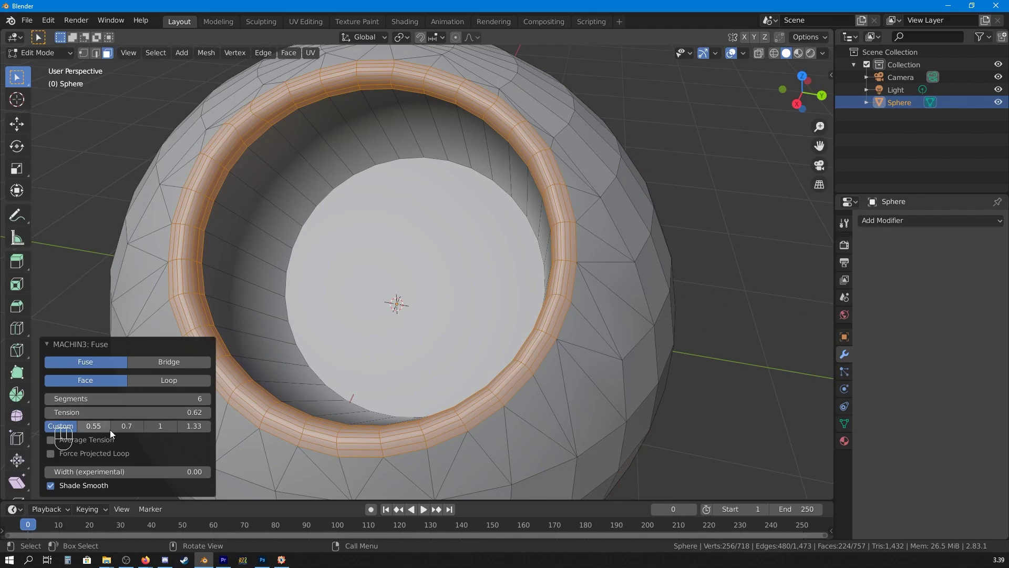
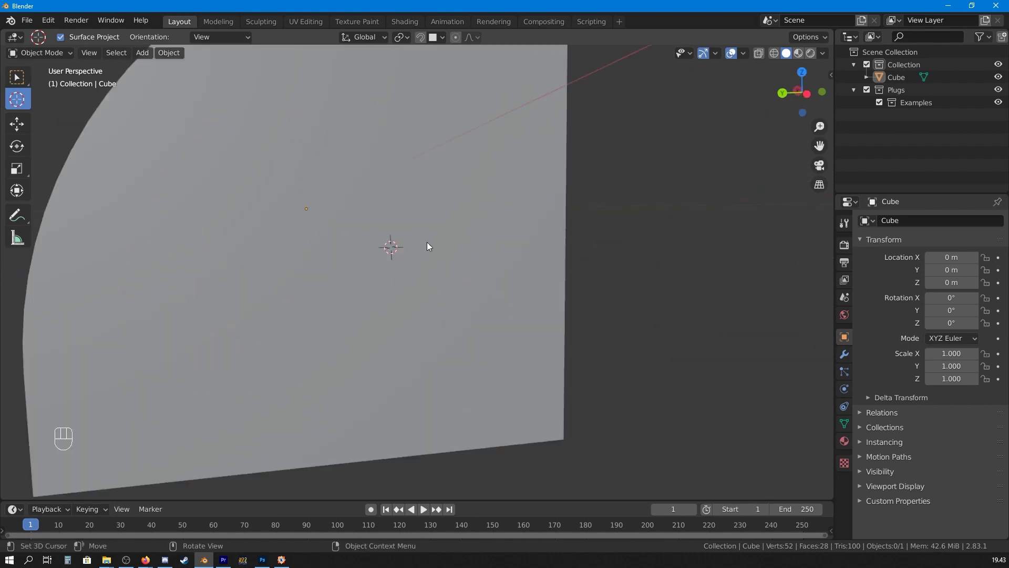
- Bring up the MESHmachine menu showing the Examples and MyPlugs plug libraries
{"action": "key", "text": "y"}
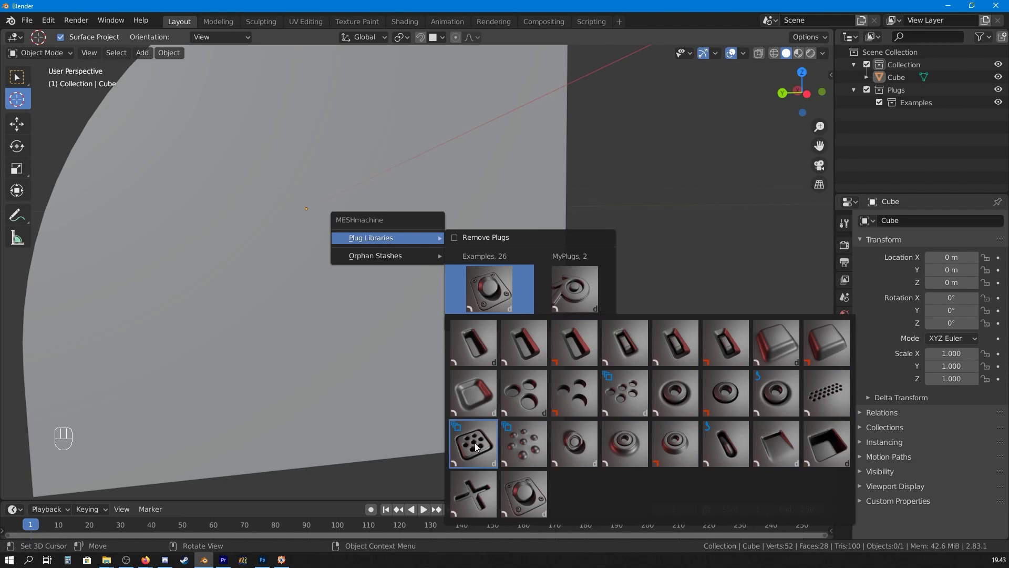
- Scale the inserted seven-hole plug Plane.007 down to about 0.326
{"action": "middle_click", "coordinate": [480, 447]}
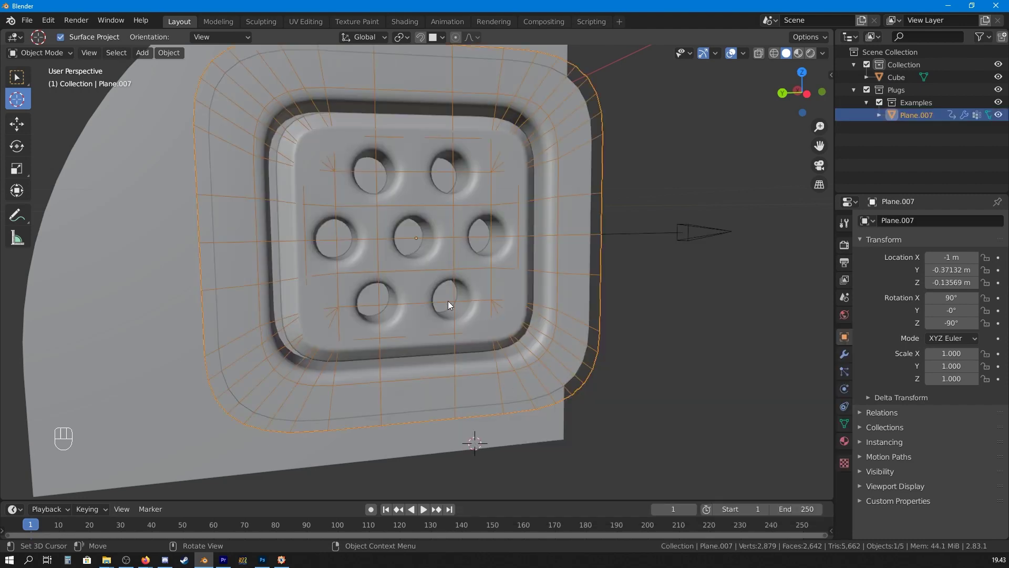
{"action": "left_click_drag", "start_coordinate": [516, 273], "coordinate": [510, 286]}
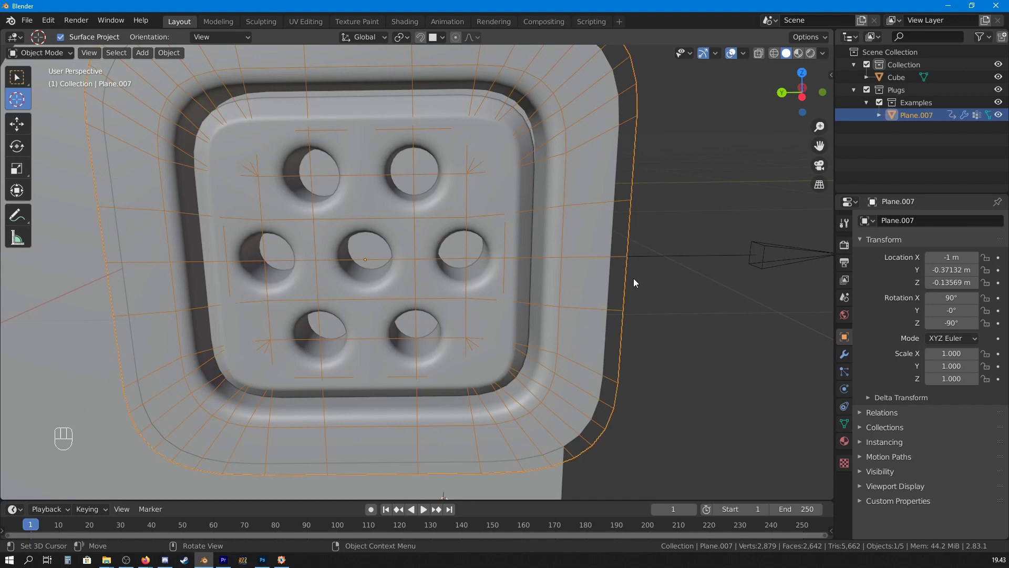
{"action": "key", "text": "s"}
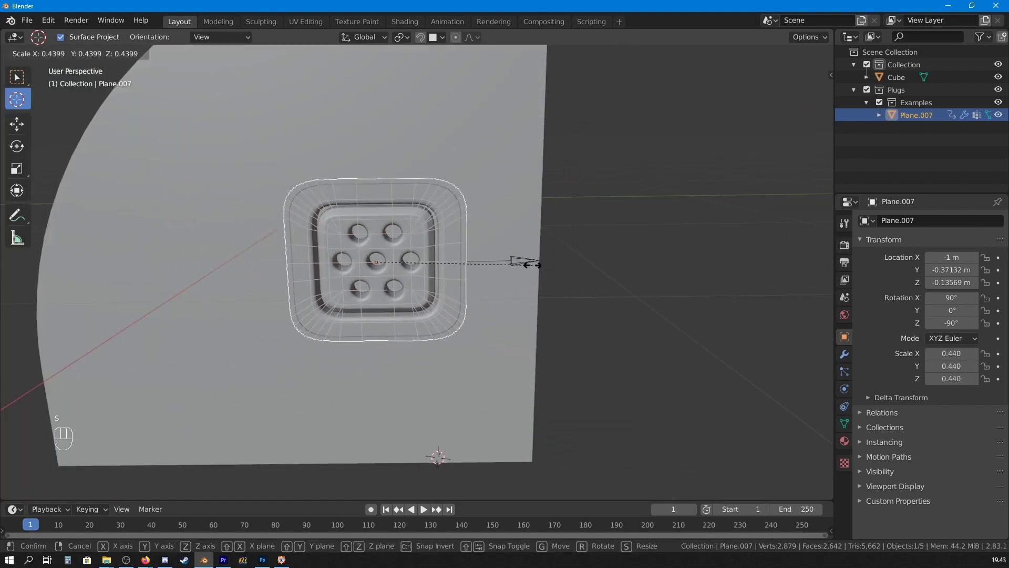
{"action": "left_click_drag", "start_coordinate": [544, 275], "coordinate": [473, 286]}
{"action": "left_click_drag", "start_coordinate": [464, 289], "coordinate": [585, 292]}
{"action": "left_click_drag", "start_coordinate": [568, 287], "coordinate": [548, 267]}
{"action": "middle_click", "coordinate": [541, 265]}
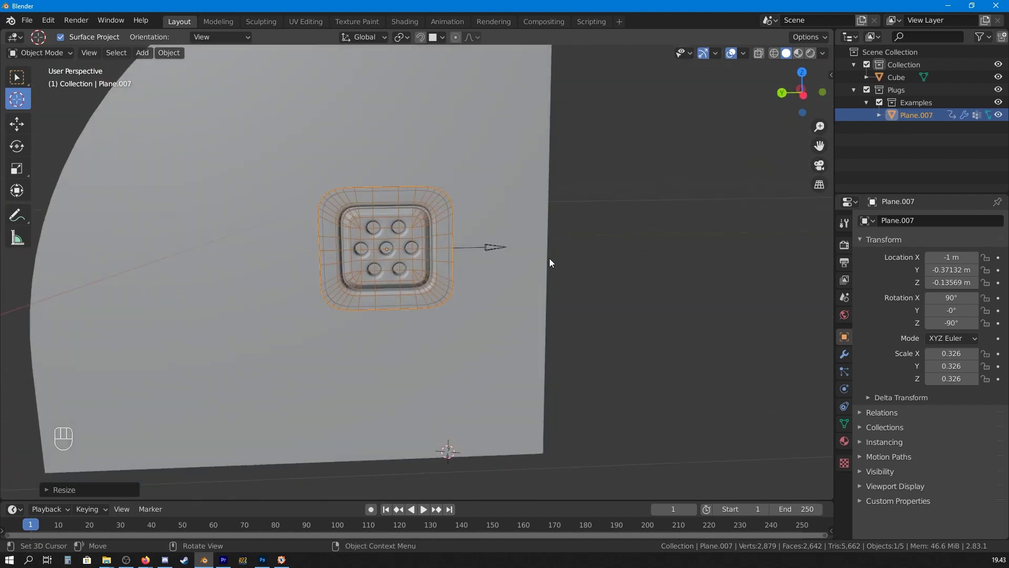
- Slide the Plane.007 plug across the cube's side face with surface snapping and scale it to 0.662
{"action": "key", "text": "g"}
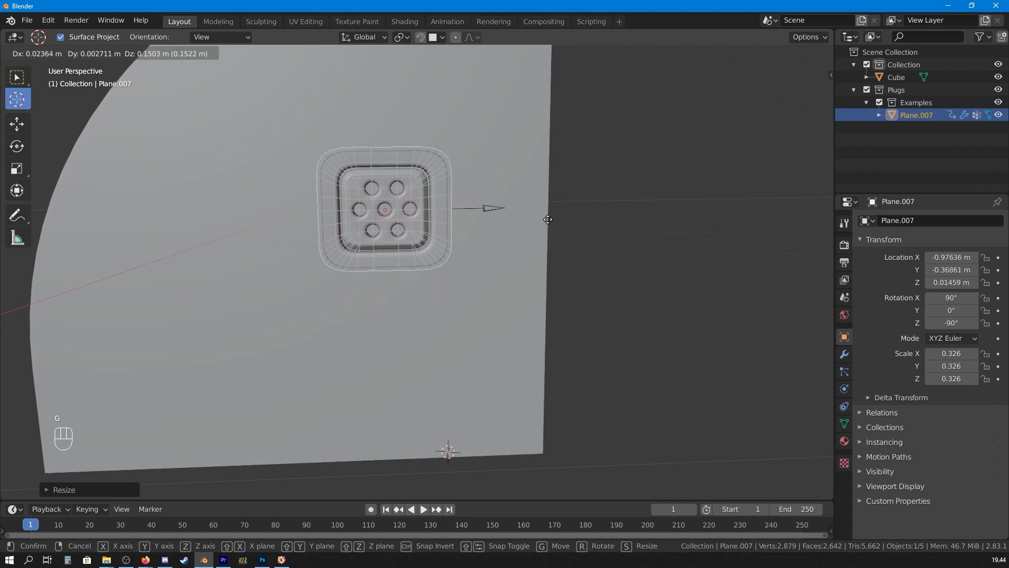
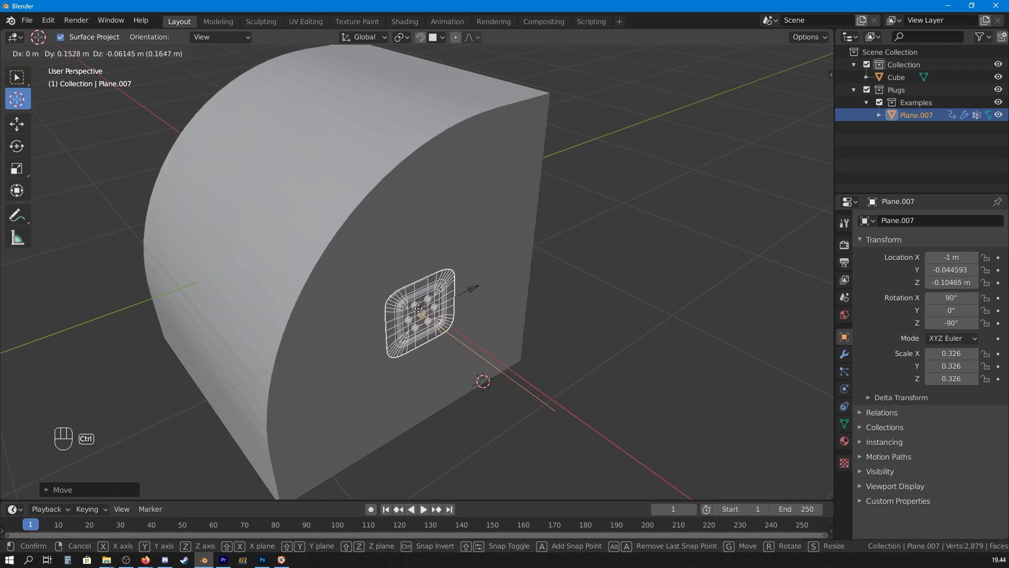
{"action": "middle_click", "coordinate": [381, 258]}
{"action": "middle_click", "coordinate": [387, 262]}
{"action": "middle_click", "coordinate": [399, 258]}
{"action": "middle_click", "coordinate": [405, 252]}
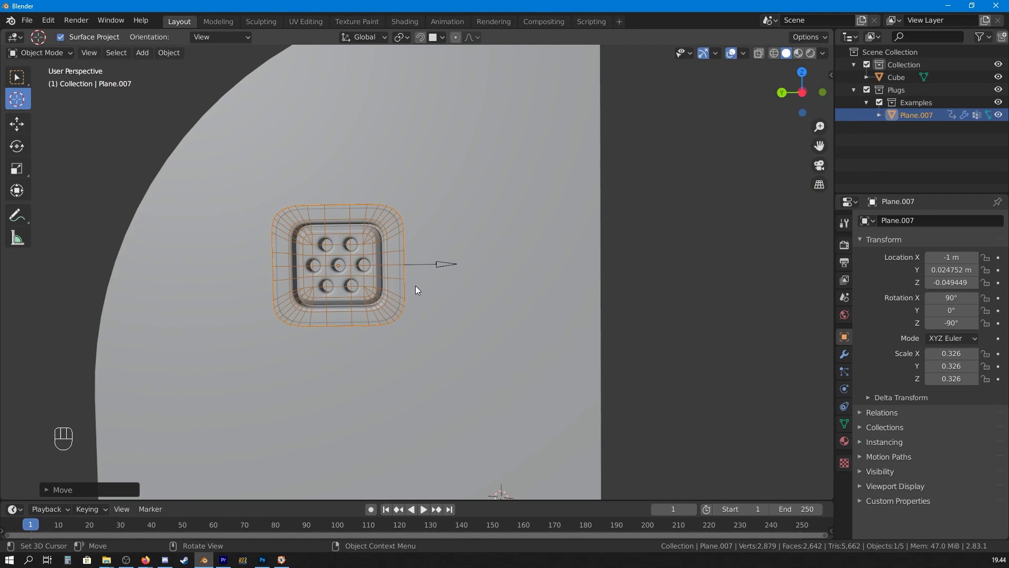
{"action": "key", "text": "s"}
{"action": "left_click_drag", "start_coordinate": [455, 298], "coordinate": [423, 309]}
{"action": "left_click_drag", "start_coordinate": [414, 310], "coordinate": [432, 310]}
- Nudge the plug's position once more and add the cube to the selection
{"action": "key", "text": "g"}
{"action": "middle_click", "coordinate": [436, 275]}
{"action": "left_click", "coordinate": [516, 132]}
{"action": "left_click_drag", "start_coordinate": [518, 195], "coordinate": [438, 204]}
{"action": "middle_click", "coordinate": [416, 117]}
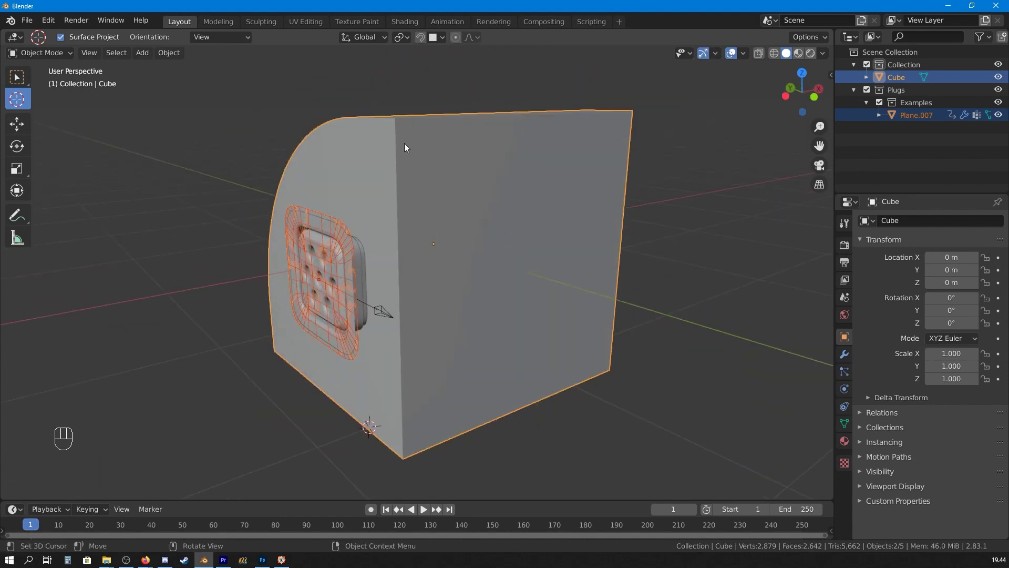
- Cut the seven-hole plug into the cube's side face with MESHmachine Plug and inspect the result
{"action": "key", "text": "y"}
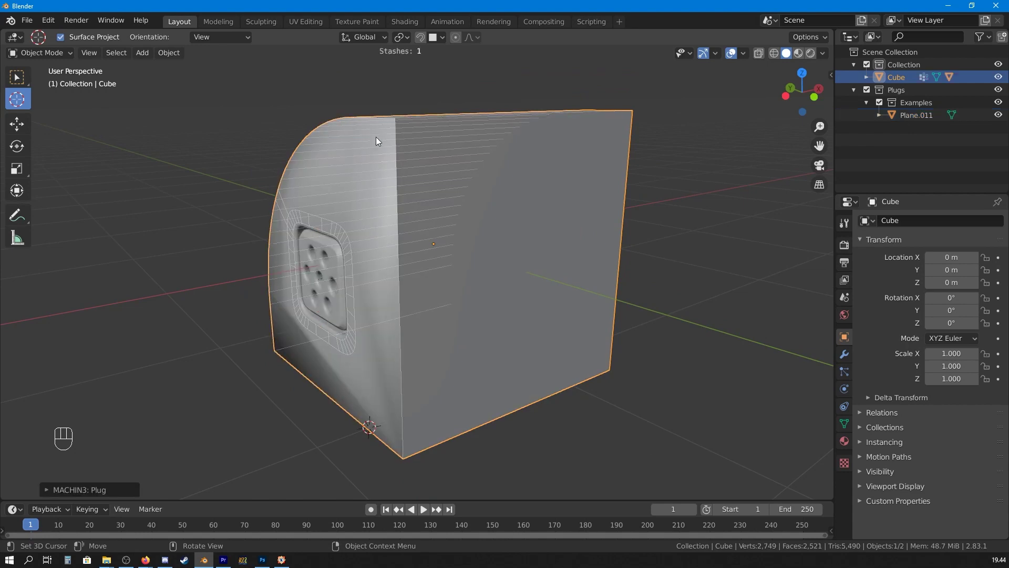
{"action": "left_click_drag", "start_coordinate": [394, 208], "coordinate": [484, 196]}
{"action": "left_click_drag", "start_coordinate": [489, 199], "coordinate": [483, 184]}
{"action": "left_click_drag", "start_coordinate": [551, 208], "coordinate": [507, 206]}
{"action": "left_click_drag", "start_coordinate": [472, 216], "coordinate": [432, 250]}
{"action": "left_click_drag", "start_coordinate": [444, 225], "coordinate": [481, 205]}
{"action": "left_click_drag", "start_coordinate": [422, 205], "coordinate": [478, 199]}
{"action": "left_click_drag", "start_coordinate": [440, 206], "coordinate": [506, 216]}
{"action": "middle_click", "coordinate": [597, 205]}
{"action": "left_click_drag", "start_coordinate": [440, 227], "coordinate": [544, 242]}
{"action": "left_click_drag", "start_coordinate": [526, 239], "coordinate": [446, 232]}
{"action": "left_click_drag", "start_coordinate": [504, 227], "coordinate": [599, 242]}
{"action": "left_click_drag", "start_coordinate": [574, 240], "coordinate": [503, 219]}
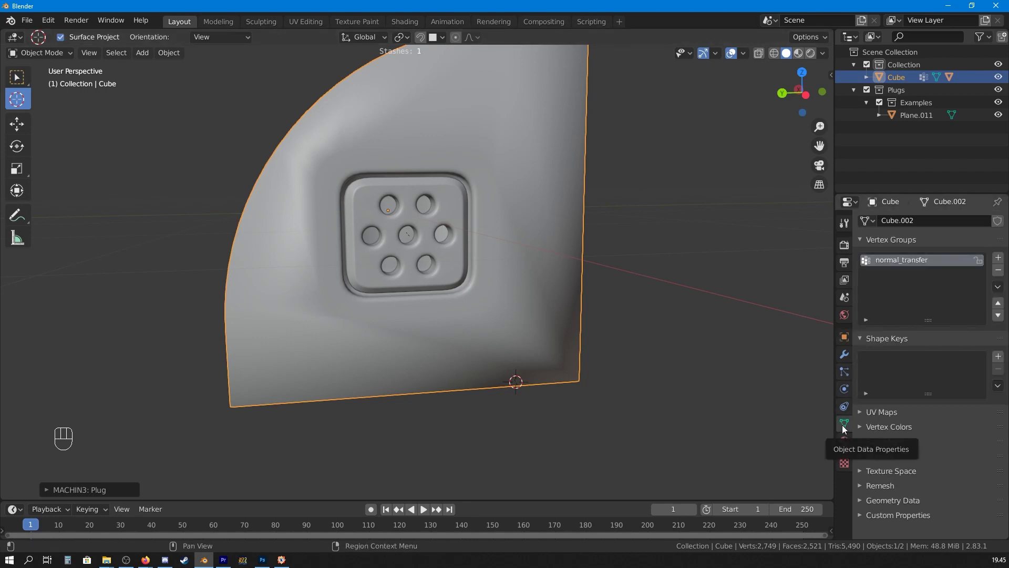
- Enable Auto Smooth at 30° under Normals in the cube's Object Data Properties
{"action": "left_click", "coordinate": [896, 459]}
{"action": "left_click", "coordinate": [884, 457]}
{"action": "left_click_drag", "start_coordinate": [436, 260], "coordinate": [453, 267]}
{"action": "key", "text": "alt+a"}
{"action": "left_click_drag", "start_coordinate": [467, 237], "coordinate": [377, 237]}
{"action": "left_click_drag", "start_coordinate": [406, 239], "coordinate": [576, 243]}
{"action": "left_click_drag", "start_coordinate": [402, 185], "coordinate": [425, 137]}
{"action": "left_click", "coordinate": [422, 136]}
{"action": "left_click_drag", "start_coordinate": [438, 144], "coordinate": [385, 175]}
{"action": "left_click", "coordinate": [379, 128]}
- Orbit around to the cube's other side to check the smoothed shading
{"action": "left_click_drag", "start_coordinate": [379, 122], "coordinate": [358, 136]}
{"action": "middle_click", "coordinate": [525, 199]}
{"action": "middle_click", "coordinate": [499, 182]}
{"action": "key", "text": "alt+a"}
{"action": "left_click_drag", "start_coordinate": [507, 207], "coordinate": [443, 182]}
{"action": "left_click_drag", "start_coordinate": [418, 186], "coordinate": [531, 195]}
{"action": "left_click_drag", "start_coordinate": [531, 222], "coordinate": [558, 267]}
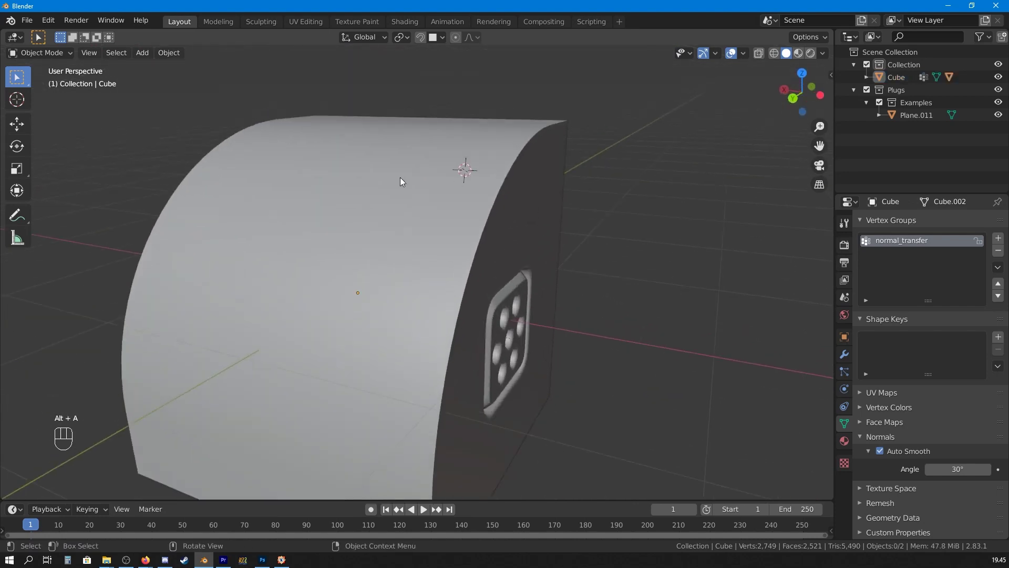
- Insert the four-screw handle plug from the MESHmachine plug library onto the cube's curved top
{"action": "middle_click", "coordinate": [426, 282]}
{"action": "left_click_drag", "start_coordinate": [366, 302], "coordinate": [423, 309]}
{"action": "middle_click", "coordinate": [409, 282]}
{"action": "left_click_drag", "start_coordinate": [296, 199], "coordinate": [367, 217]}
{"action": "middle_click", "coordinate": [367, 217]}
{"action": "middle_click", "coordinate": [383, 241]}
{"action": "left_click_drag", "start_coordinate": [352, 243], "coordinate": [380, 237]}
{"action": "key", "text": "y"}
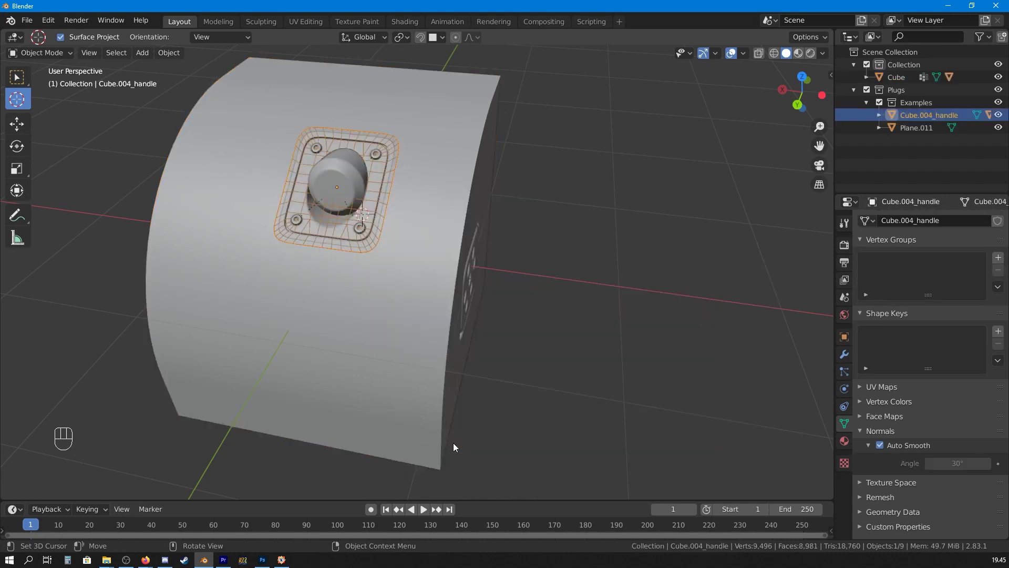
{"action": "left_click_drag", "start_coordinate": [421, 280], "coordinate": [454, 290]}
{"action": "left_click_drag", "start_coordinate": [442, 259], "coordinate": [415, 241]}
{"action": "middle_click", "coordinate": [416, 222]}
- Move and enlarge the Cube.004_handle plug into place on the curved top, then select the cube with it
{"action": "key", "text": "g"}
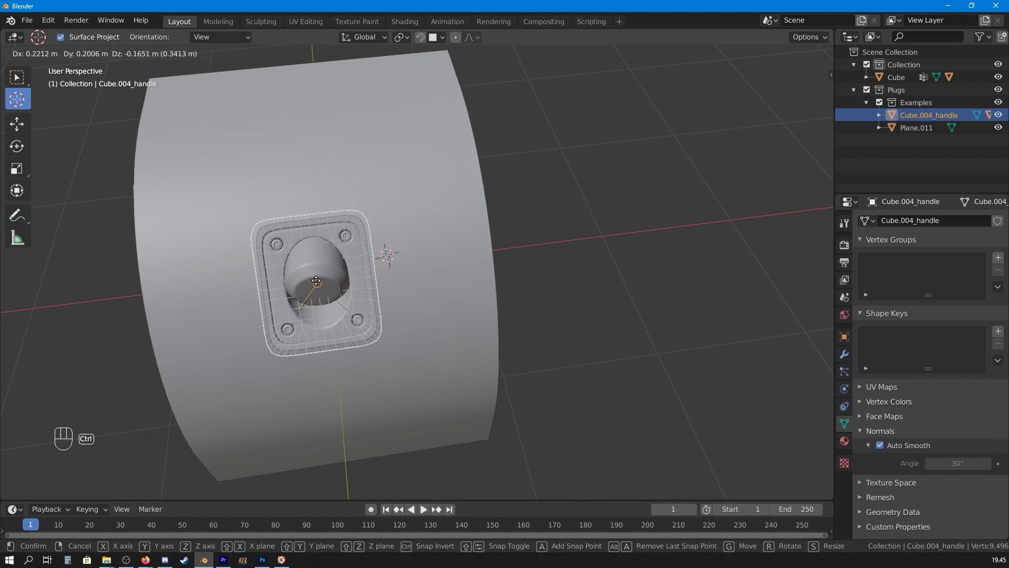
{"action": "key", "text": "s"}
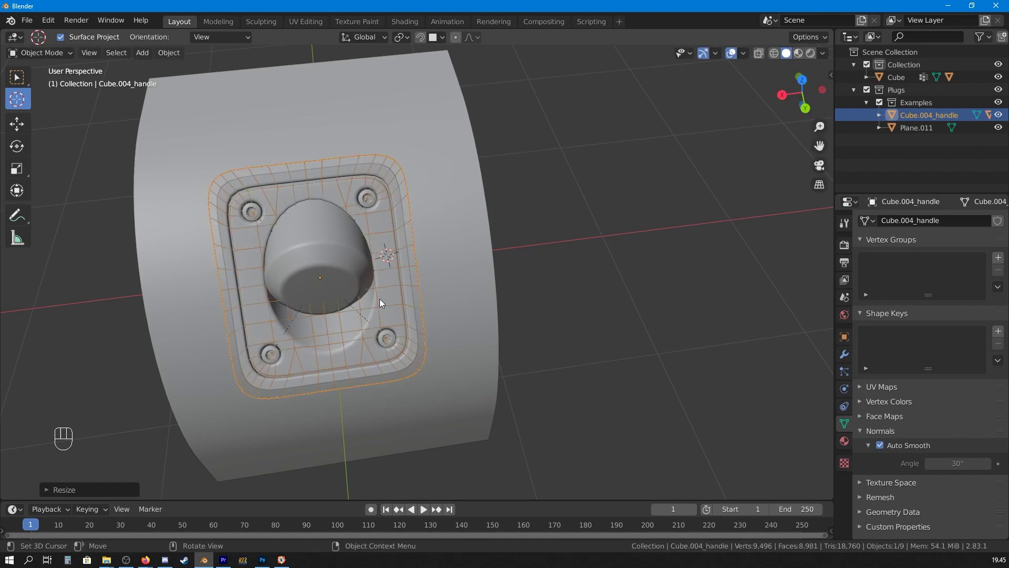
{"action": "key", "text": "g"}
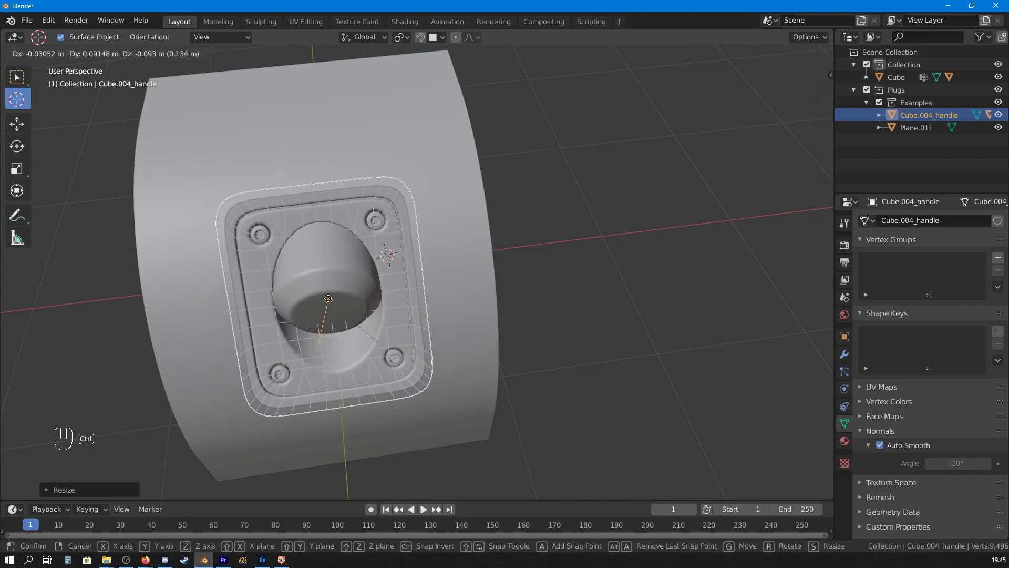
{"action": "left_click_drag", "start_coordinate": [424, 300], "coordinate": [360, 246]}
{"action": "middle_click", "coordinate": [364, 246]}
{"action": "middle_click", "coordinate": [379, 271]}
{"action": "left_click", "coordinate": [499, 129]}
{"action": "middle_click", "coordinate": [483, 146]}
{"action": "middle_click", "coordinate": [487, 166]}
{"action": "left_click_drag", "start_coordinate": [479, 168], "coordinate": [484, 167]}
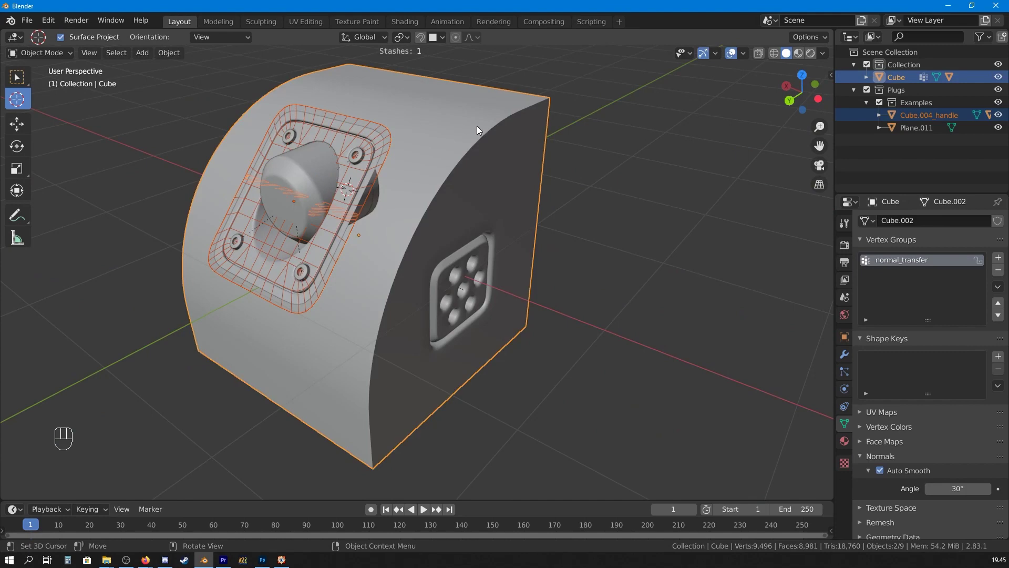
- Bring up the MESHmachine plug tools, inspect the handle area, and undo the last action
{"action": "key", "text": "y"}
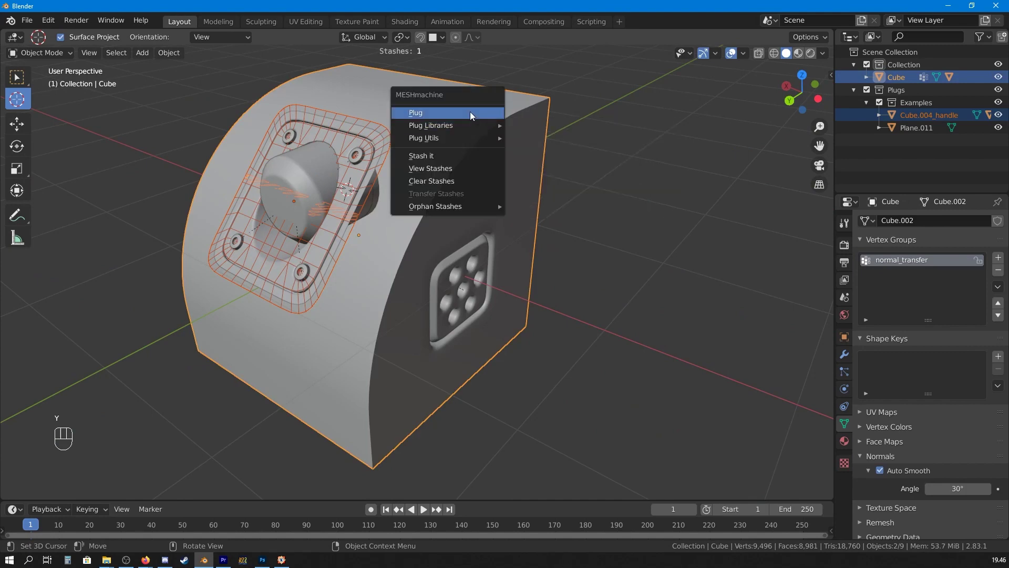
{"action": "left_click_drag", "start_coordinate": [434, 189], "coordinate": [516, 202]}
{"action": "left_click_drag", "start_coordinate": [517, 201], "coordinate": [571, 161]}
{"action": "left_click_drag", "start_coordinate": [586, 165], "coordinate": [390, 197]}
{"action": "left_click_drag", "start_coordinate": [395, 197], "coordinate": [444, 240]}
{"action": "left_click_drag", "start_coordinate": [528, 175], "coordinate": [493, 193]}
{"action": "middle_click", "coordinate": [462, 220]}
{"action": "left_click_drag", "start_coordinate": [456, 220], "coordinate": [390, 291]}
{"action": "left_click_drag", "start_coordinate": [355, 243], "coordinate": [375, 294]}
{"action": "left_click_drag", "start_coordinate": [440, 237], "coordinate": [290, 177]}
{"action": "left_click_drag", "start_coordinate": [526, 247], "coordinate": [499, 187]}
{"action": "left_click_drag", "start_coordinate": [560, 223], "coordinate": [514, 259]}
{"action": "key", "text": "ctrl+z"}
- In Edit Mode on the cube, add a Loop Cut with 18 cuts across the curved top under the handle
{"action": "left_click", "coordinate": [535, 219]}
{"action": "key", "text": "Tab"}
{"action": "left_click", "coordinate": [554, 229]}
{"action": "key", "text": "ctrl+r"}
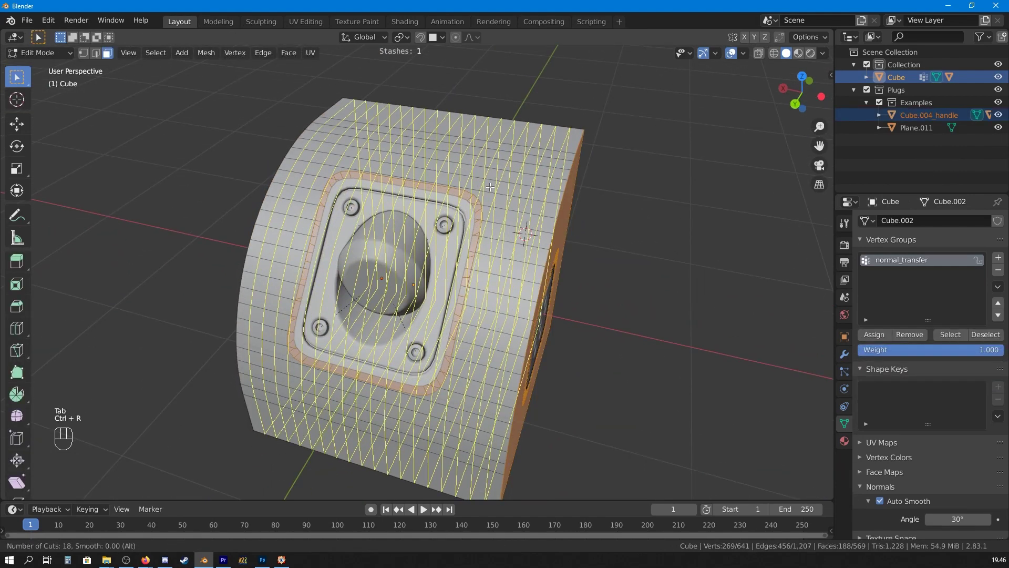
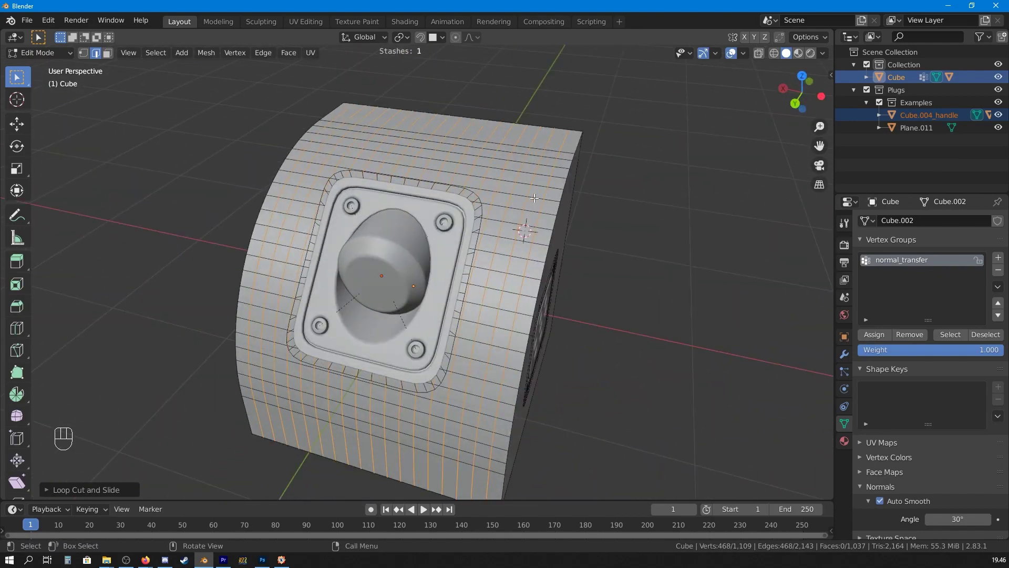
- Back in Object Mode, select the handle plug and cube and cut the handle in with MESHmachine Plug
{"action": "middle_click", "coordinate": [526, 244]}
{"action": "key", "text": "Tab"}
{"action": "left_click_drag", "start_coordinate": [518, 237], "coordinate": [472, 183]}
{"action": "left_click", "coordinate": [460, 139]}
{"action": "left_click", "coordinate": [21, 79]}
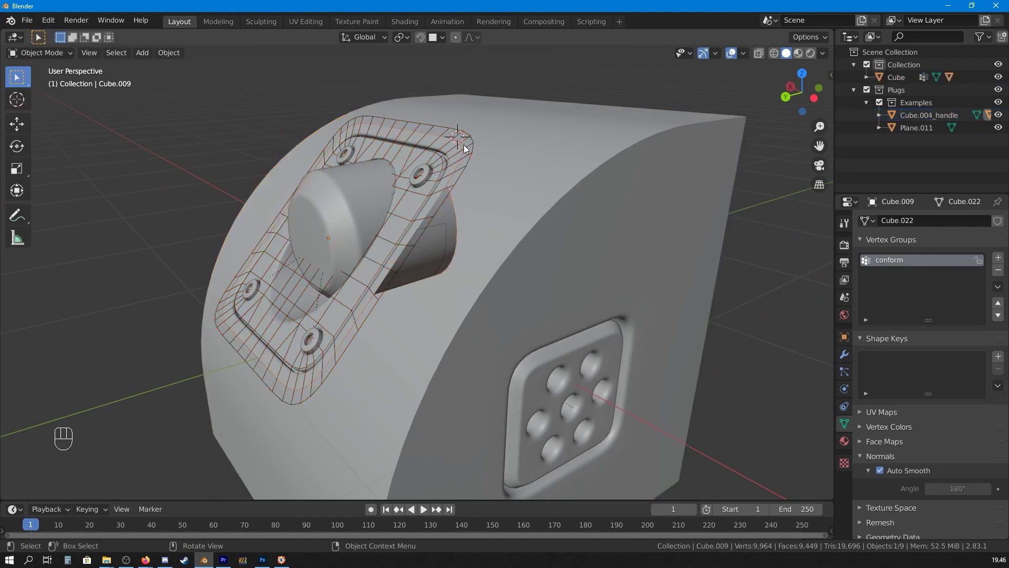
{"action": "middle_click", "coordinate": [500, 161]}
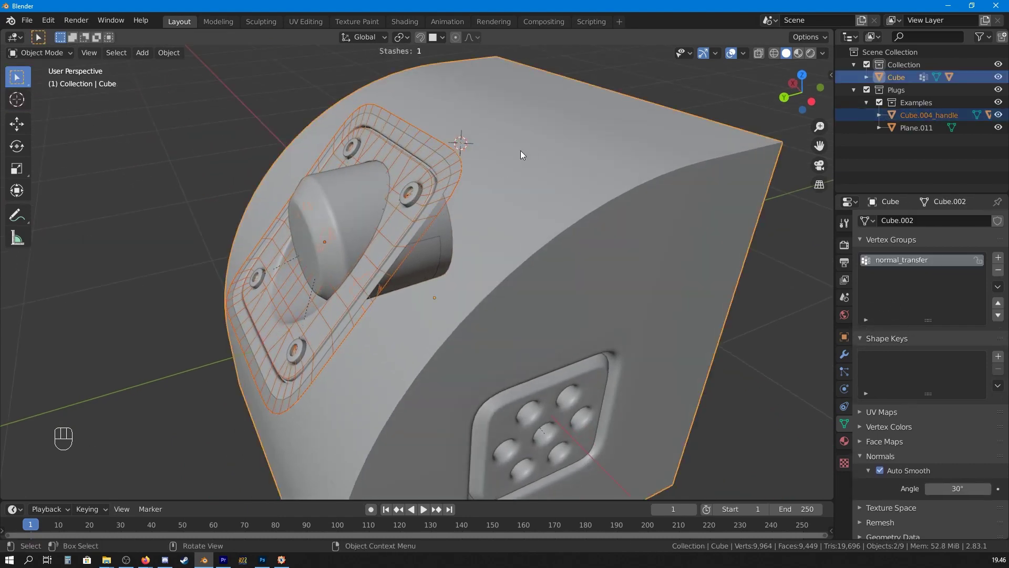
{"action": "key", "text": "y"}
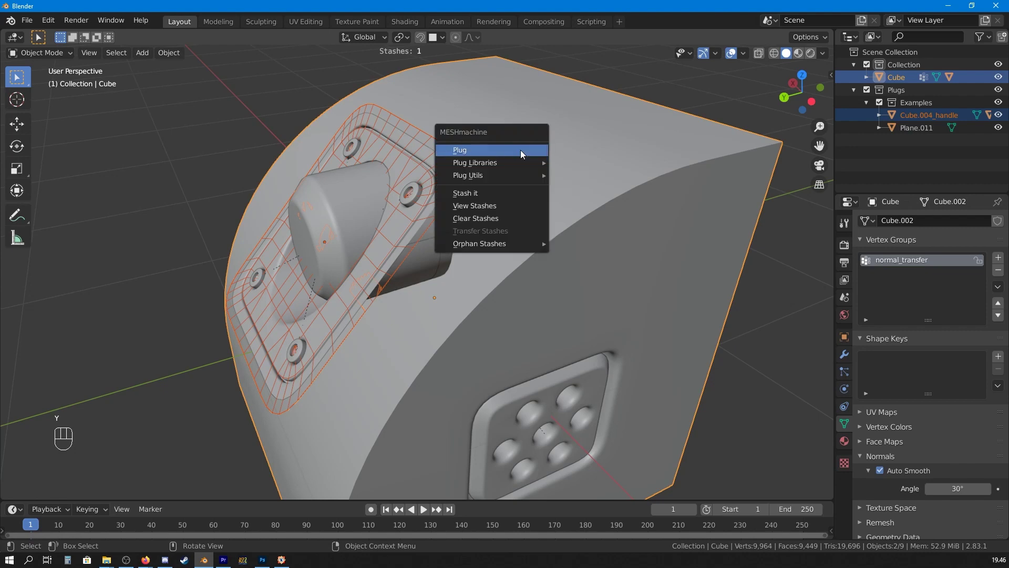
{"action": "left_click_drag", "start_coordinate": [495, 229], "coordinate": [564, 239]}
- Orbit around the cube to inspect the cut-in handle from all sides
{"action": "key", "text": "alt+a"}
{"action": "left_click_drag", "start_coordinate": [536, 258], "coordinate": [595, 191]}
{"action": "left_click_drag", "start_coordinate": [602, 197], "coordinate": [524, 283]}
{"action": "left_click_drag", "start_coordinate": [556, 276], "coordinate": [466, 232]}
{"action": "left_click_drag", "start_coordinate": [463, 213], "coordinate": [555, 223]}
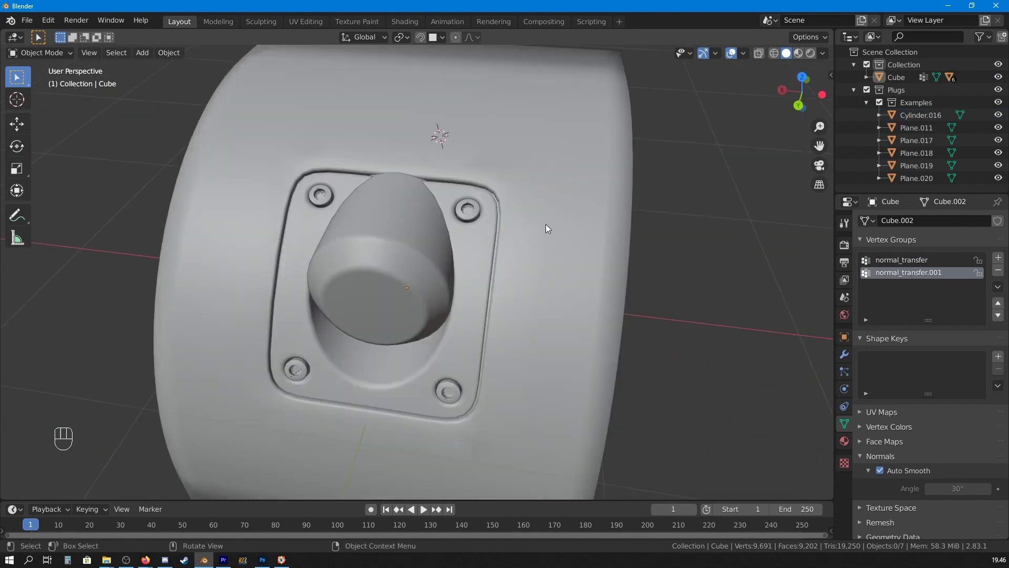
{"action": "left_click_drag", "start_coordinate": [559, 213], "coordinate": [563, 164]}
{"action": "middle_click", "coordinate": [571, 267]}
{"action": "left_click_drag", "start_coordinate": [568, 260], "coordinate": [559, 211]}
{"action": "left_click_drag", "start_coordinate": [591, 197], "coordinate": [351, 318]}
{"action": "left_click_drag", "start_coordinate": [350, 293], "coordinate": [336, 249]}
{"action": "left_click_drag", "start_coordinate": [637, 305], "coordinate": [611, 257]}
{"action": "middle_click", "coordinate": [617, 244]}
- Turn to a flat side of the cube and place the 3D cursor on its bare face
{"action": "left_click_drag", "start_coordinate": [529, 278], "coordinate": [527, 237]}
{"action": "left_click_drag", "start_coordinate": [537, 272], "coordinate": [542, 305]}
{"action": "left_click", "coordinate": [442, 192]}
{"action": "left_click", "coordinate": [11, 106]}
{"action": "middle_click", "coordinate": [487, 231]}
{"action": "left_click", "coordinate": [385, 208]}
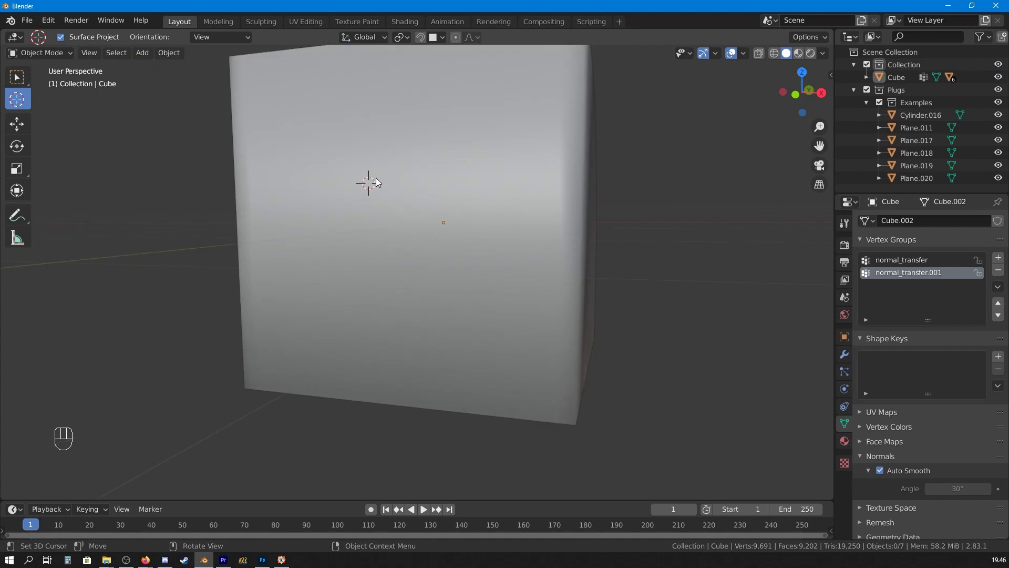
- Duplicate the LED plug along X and shift the original so the two sit side by side on the front face
{"action": "key", "text": "y"}
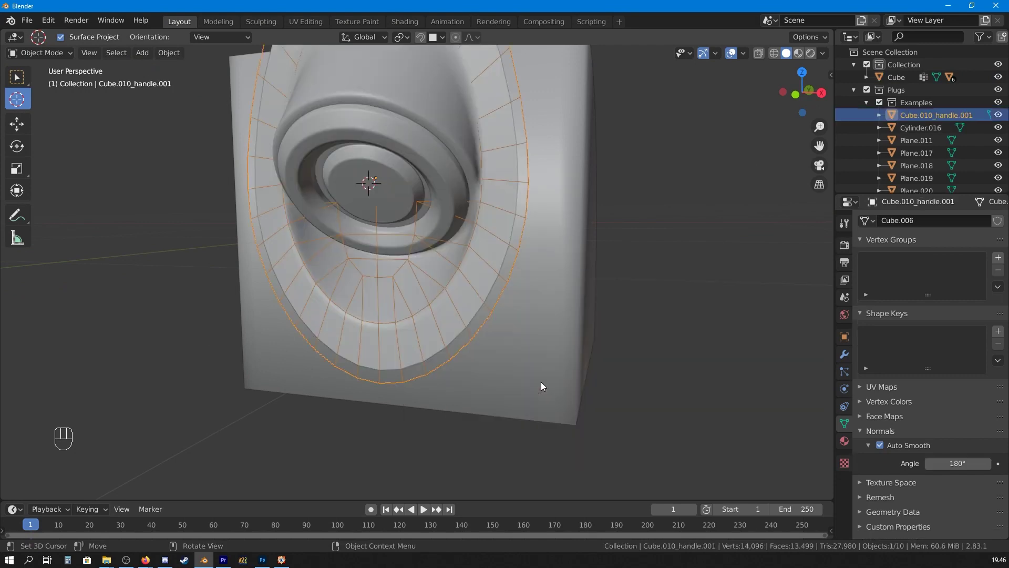
{"action": "left_click_drag", "start_coordinate": [553, 321], "coordinate": [581, 247]}
{"action": "key", "text": "s"}
{"action": "key", "text": "g"}
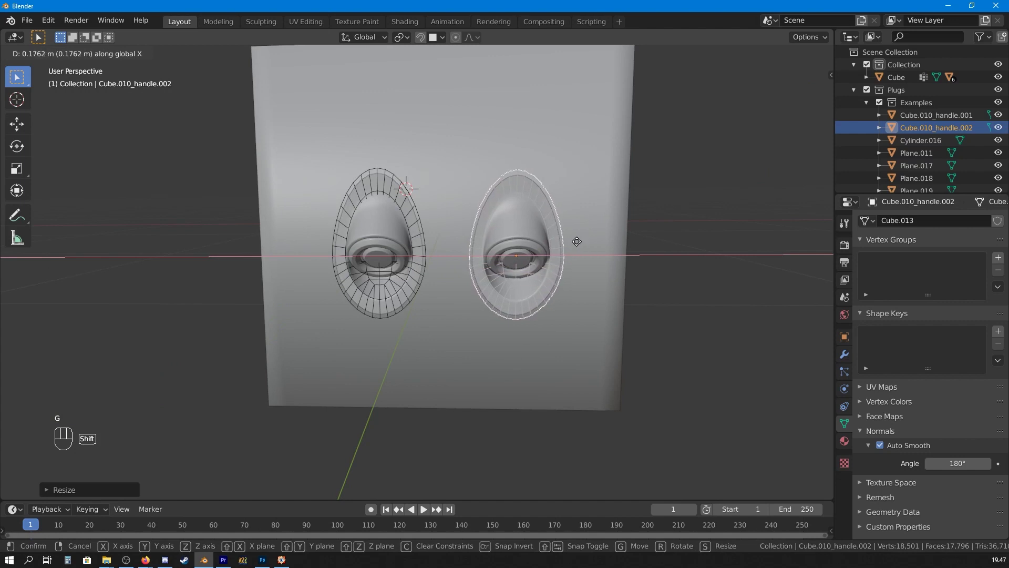
{"action": "key", "text": "alt+a"}
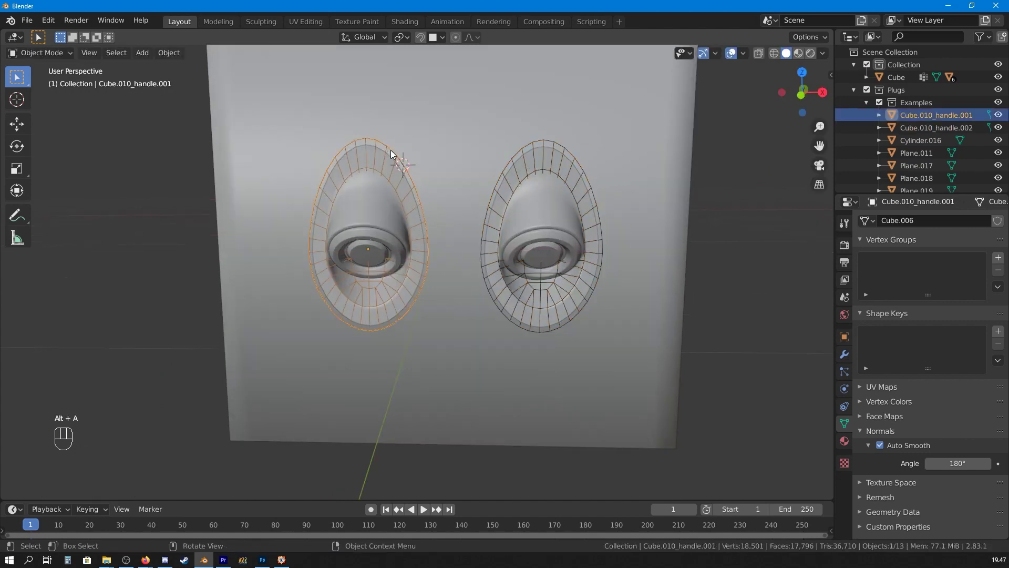
{"action": "key", "text": "g"}
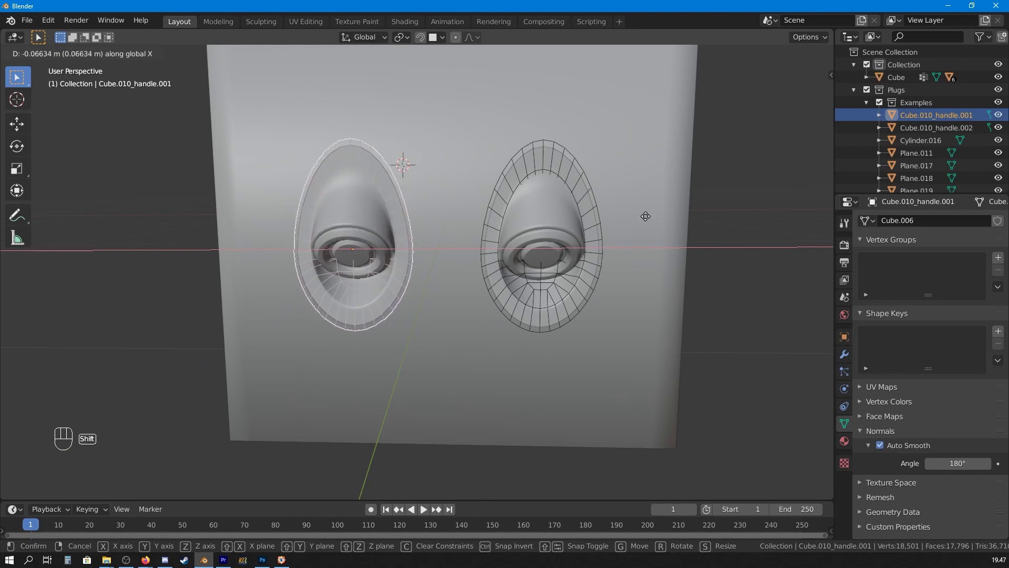
{"action": "middle_click", "coordinate": [464, 216]}
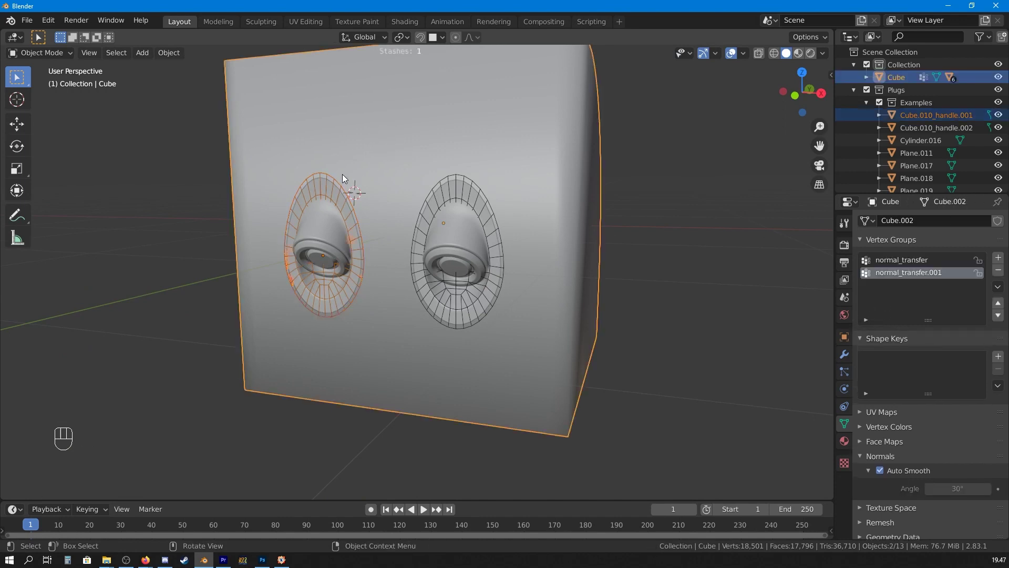
- Run MESHmachine's Plug to cut both LED ring pockets into the cube's front face
{"action": "key", "text": "y"}
{"action": "key", "text": "alt+a"}
{"action": "middle_click", "coordinate": [517, 124]}
{"action": "key", "text": "y"}
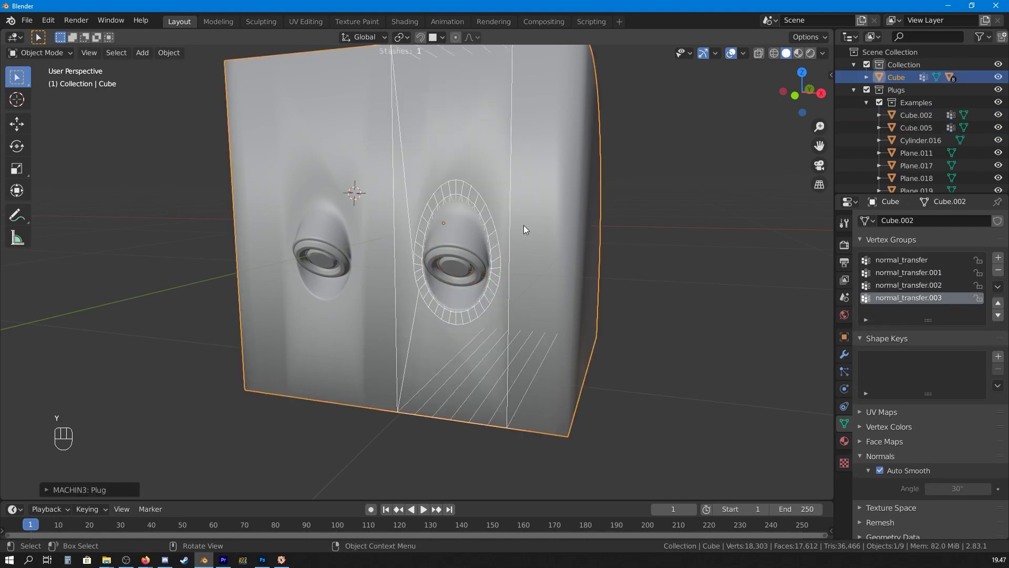
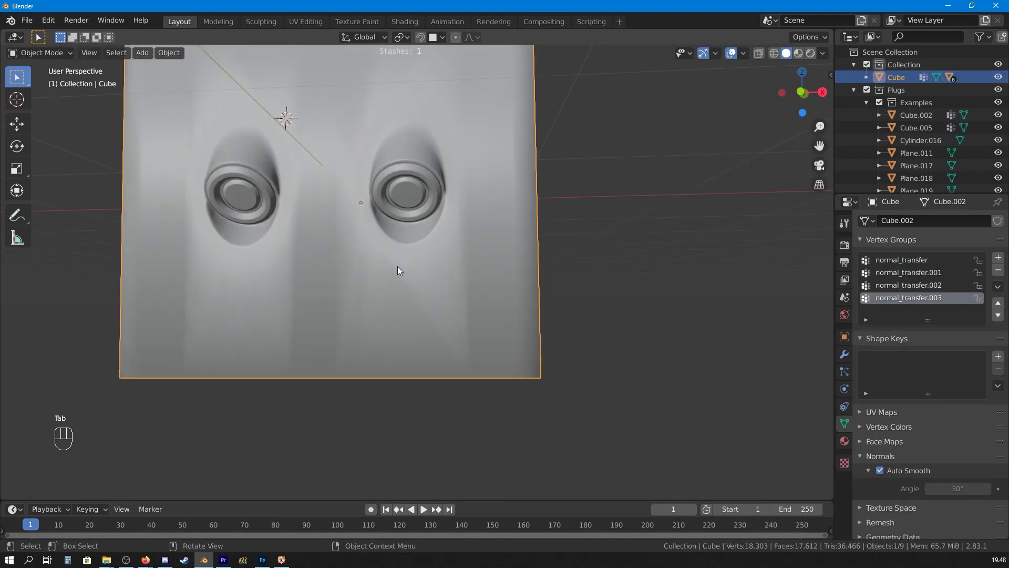
- Knife-cut a first edge from a pocket corner outward across the cube's face, then check the shading
{"action": "key", "text": "Tab"}
{"action": "left_click_drag", "start_coordinate": [498, 268], "coordinate": [465, 272]}
{"action": "middle_click", "coordinate": [489, 273]}
{"action": "key", "text": "alt+a"}
{"action": "key", "text": "k"}
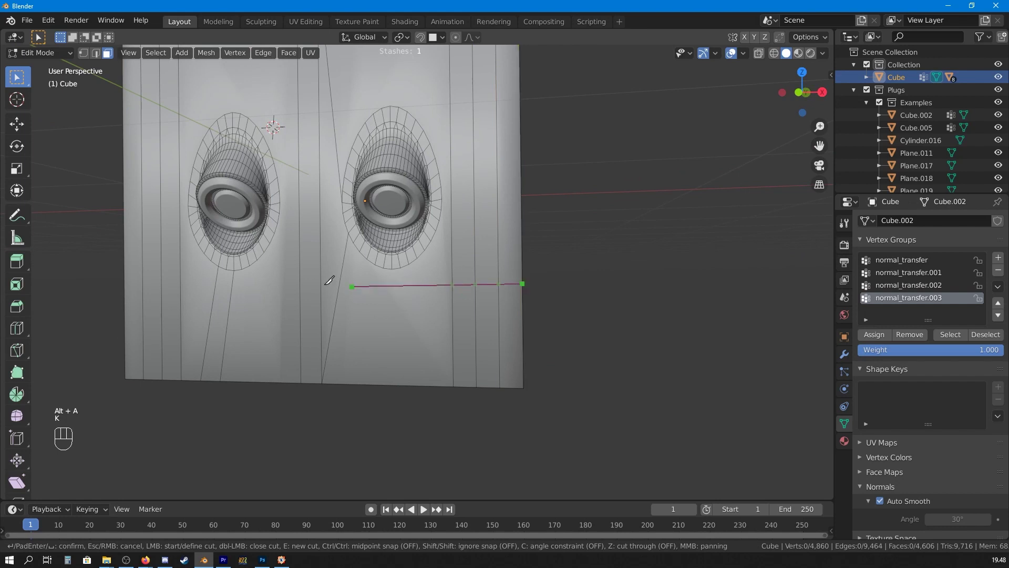
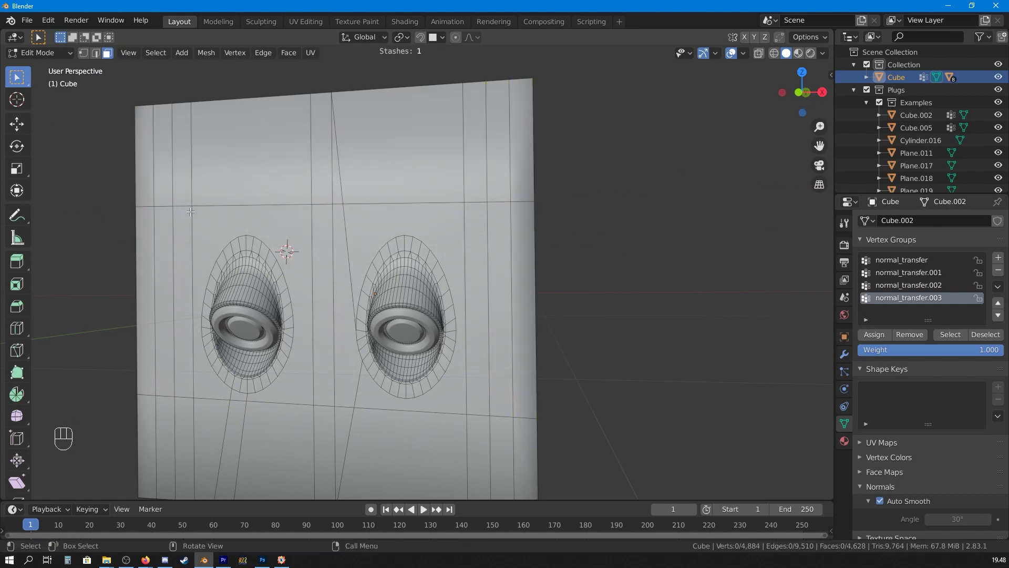
{"action": "key", "text": "Tab"}
{"action": "left_click_drag", "start_coordinate": [483, 248], "coordinate": [505, 254]}
{"action": "middle_click", "coordinate": [530, 265]}
{"action": "middle_click", "coordinate": [533, 262]}
{"action": "key", "text": "alt+a"}
- Knife-cut two more edges from the remaining pocket corners to the face borders and return to Object Mode
{"action": "left_click_drag", "start_coordinate": [543, 254], "coordinate": [498, 252]}
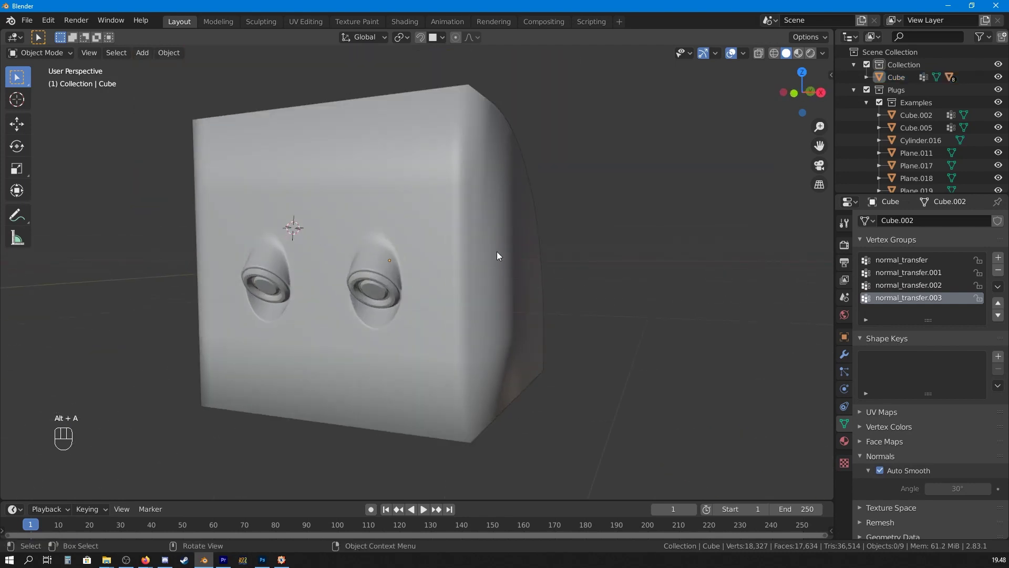
{"action": "left_click_drag", "start_coordinate": [482, 258], "coordinate": [375, 247]}
{"action": "left_click_drag", "start_coordinate": [350, 256], "coordinate": [569, 269]}
{"action": "middle_click", "coordinate": [503, 278]}
{"action": "middle_click", "coordinate": [479, 268]}
{"action": "key", "text": "Tab"}
{"action": "key", "text": "alt+a"}
{"action": "middle_click", "coordinate": [449, 230]}
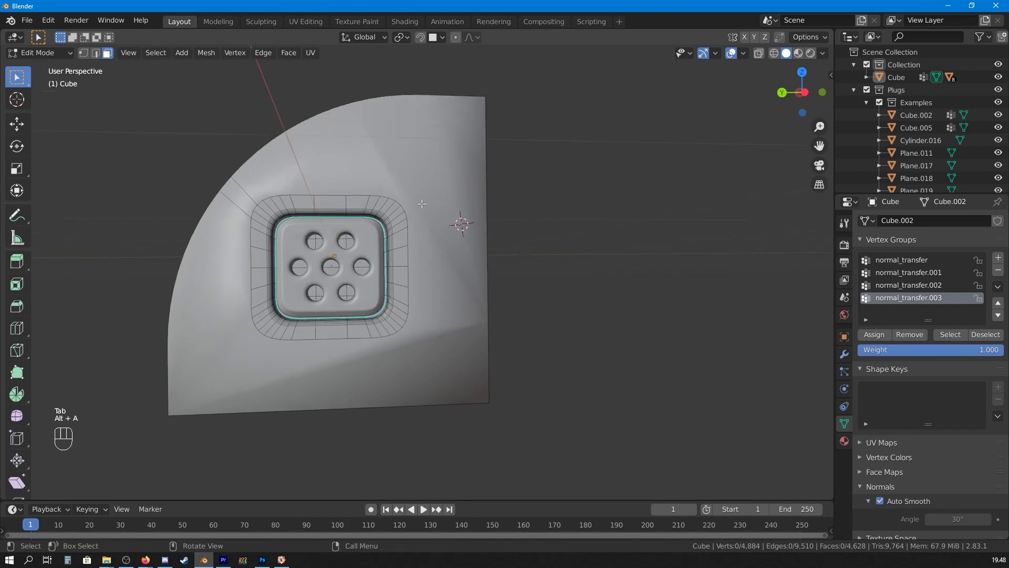
{"action": "key", "text": "k"}
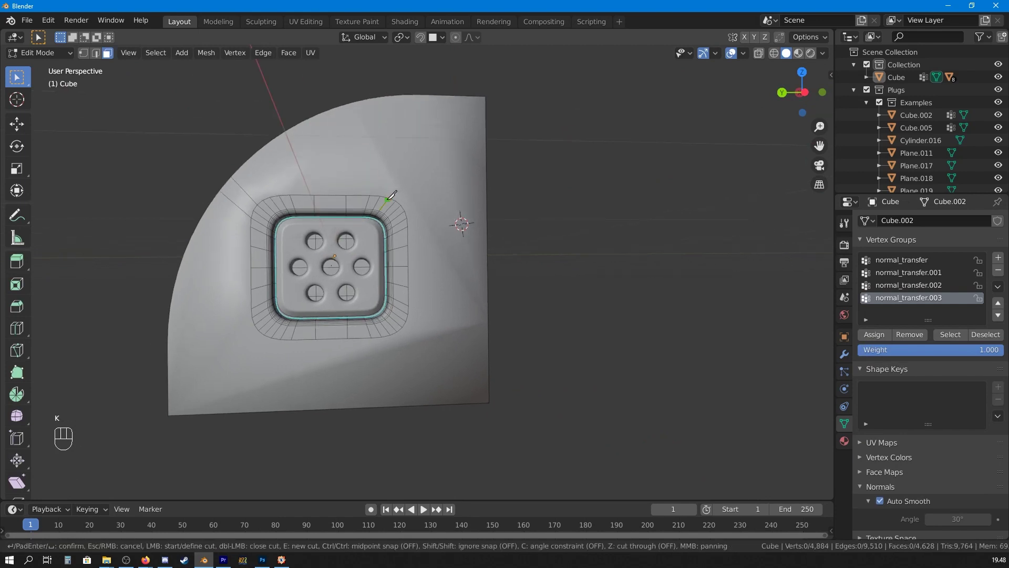
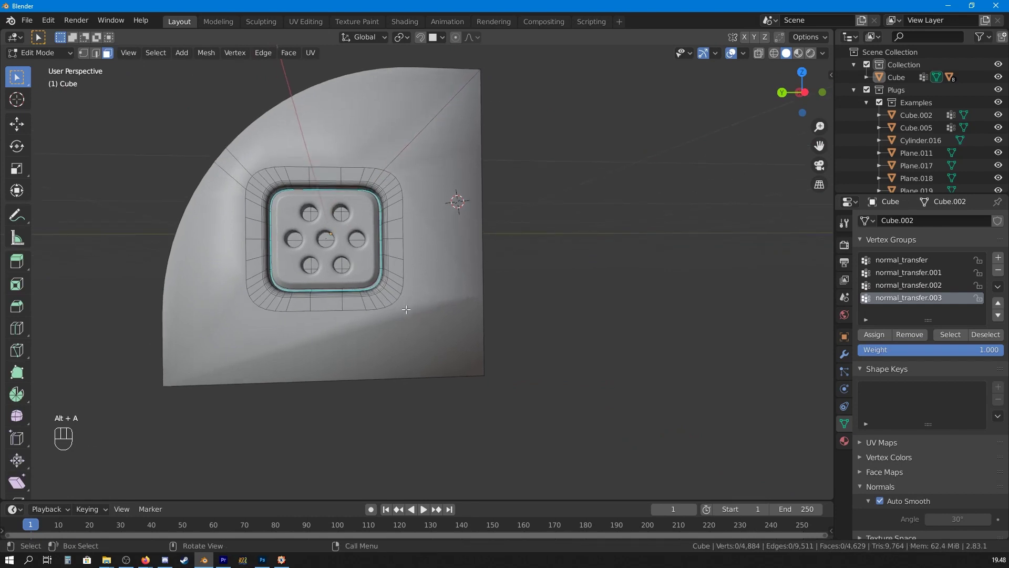
{"action": "key", "text": "k"}
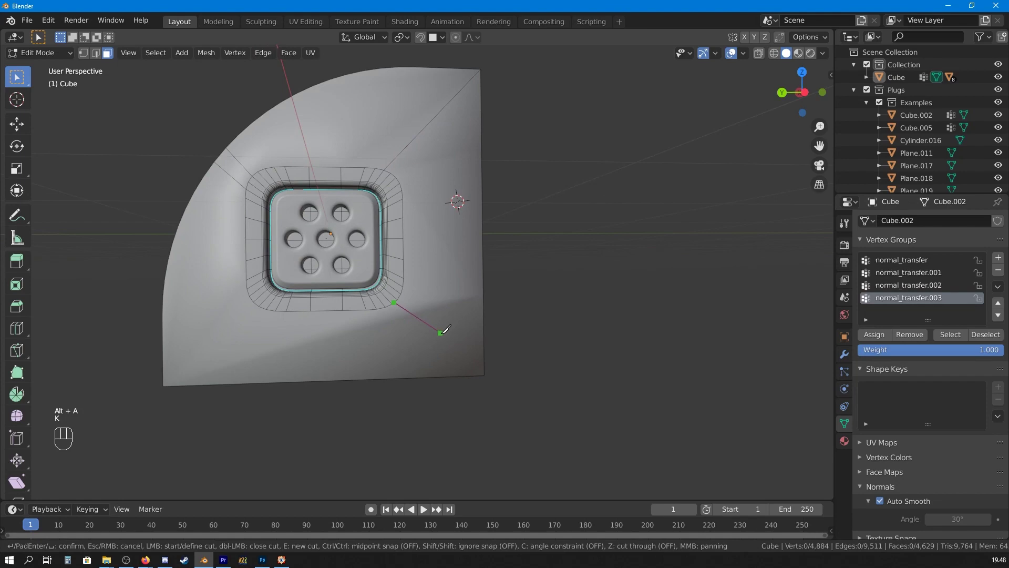
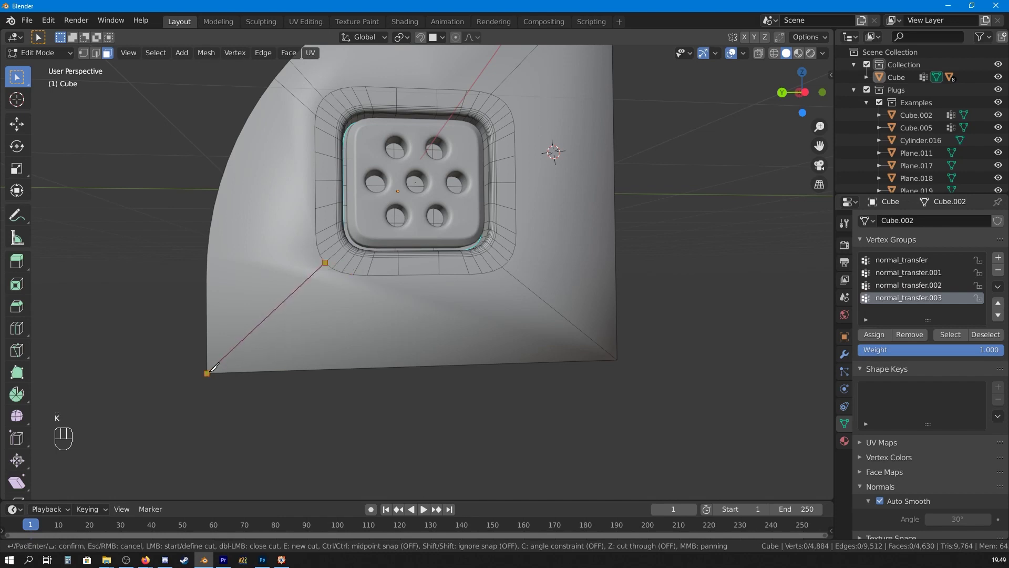
{"action": "key", "text": "Tab"}
{"action": "left_click_drag", "start_coordinate": [494, 256], "coordinate": [467, 285]}
{"action": "middle_click", "coordinate": [426, 288]}
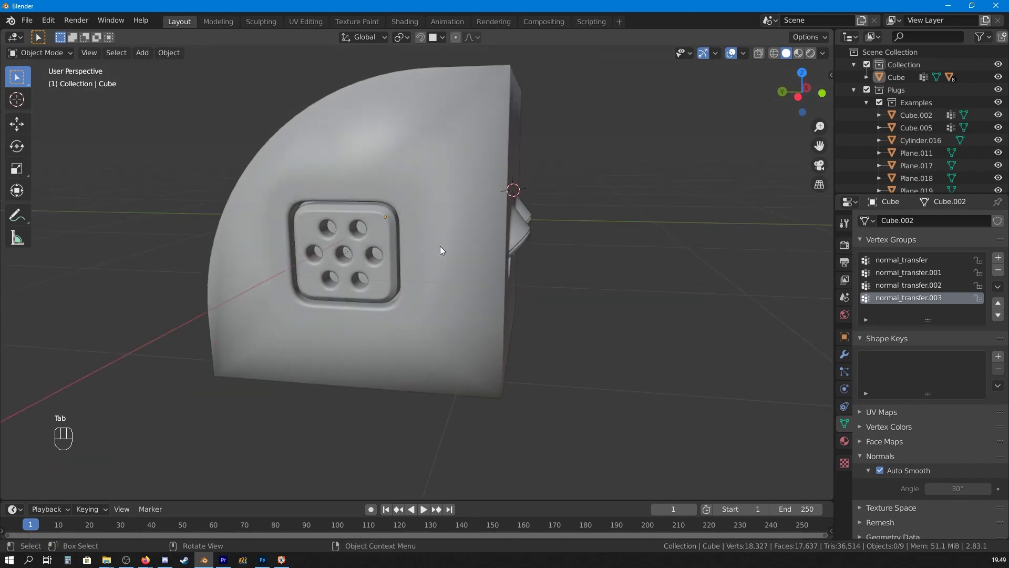
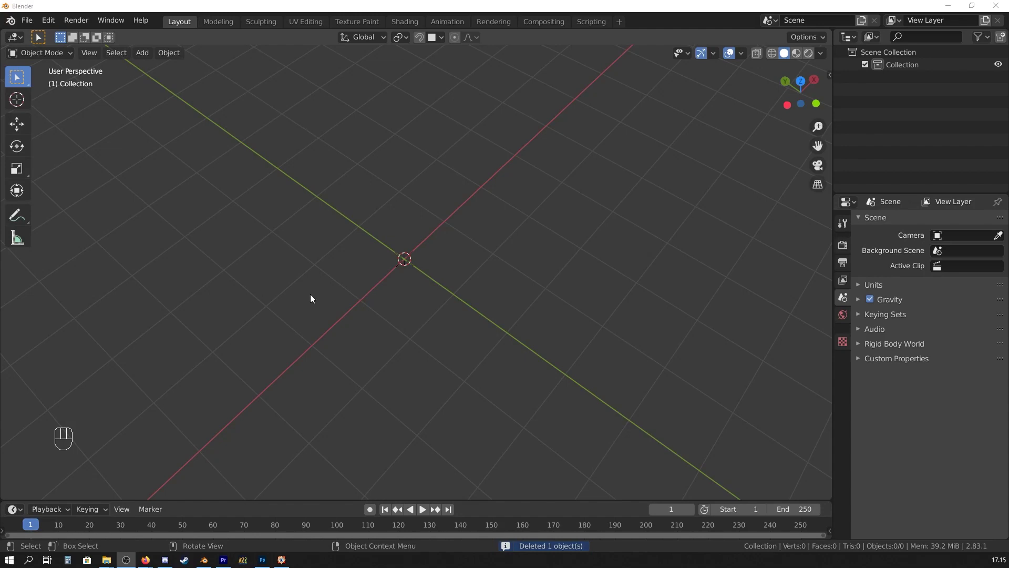
- Orbit and frame the empty scene ready for a new plug
{"action": "left_click_drag", "start_coordinate": [531, 259], "coordinate": [462, 246]}
{"action": "middle_click", "coordinate": [480, 259]}
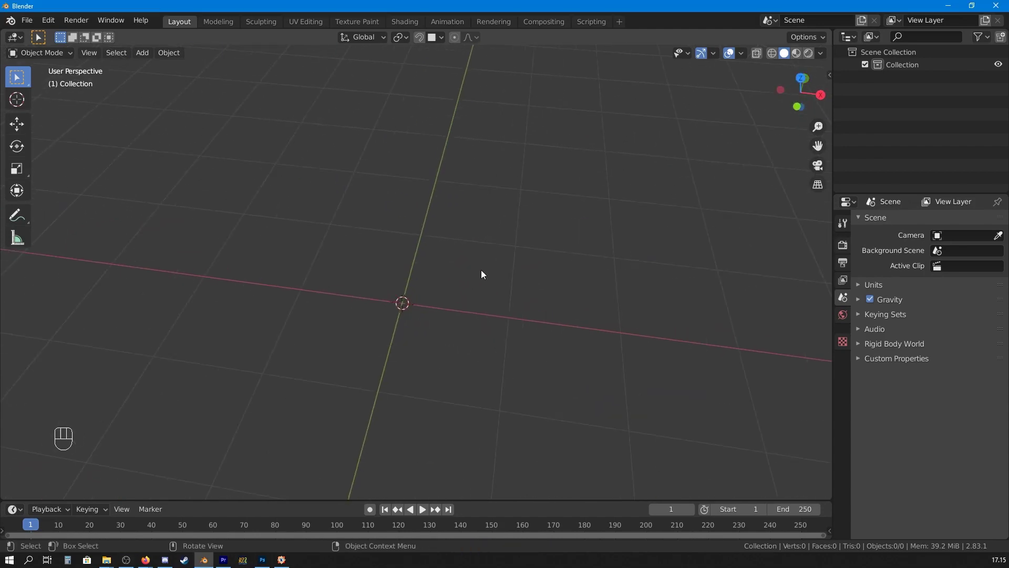
{"action": "left_click_drag", "start_coordinate": [587, 275], "coordinate": [455, 266]}
{"action": "left_click_drag", "start_coordinate": [483, 249], "coordinate": [523, 289]}
{"action": "middle_click", "coordinate": [504, 282]}
{"action": "middle_click", "coordinate": [433, 242]}
- Add a single flat Plane mesh to the empty scene via Shift+A
{"action": "key", "text": "shift+a"}
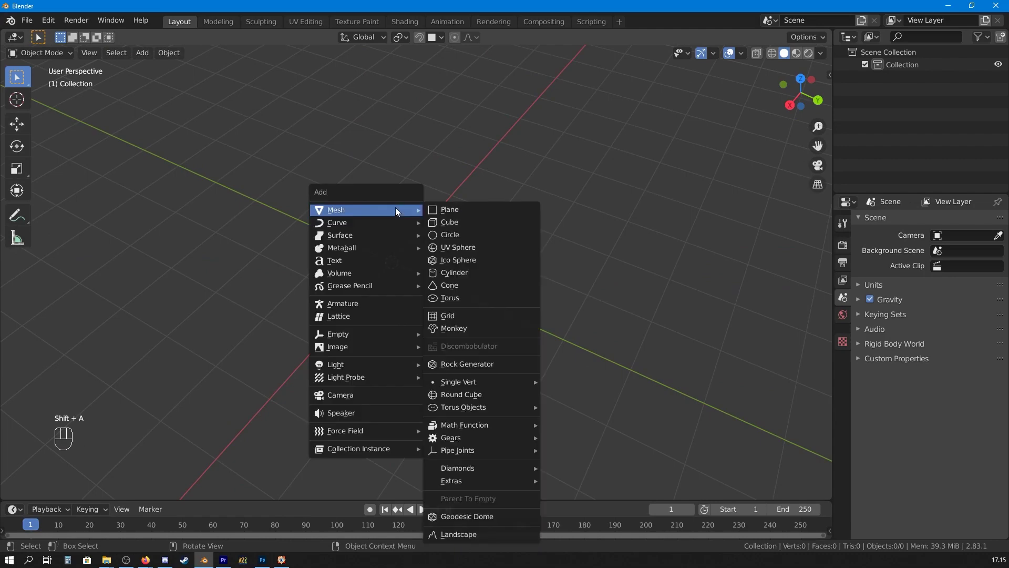
{"action": "left_click", "coordinate": [514, 263]}
{"action": "left_click_drag", "start_coordinate": [525, 280], "coordinate": [522, 250]}
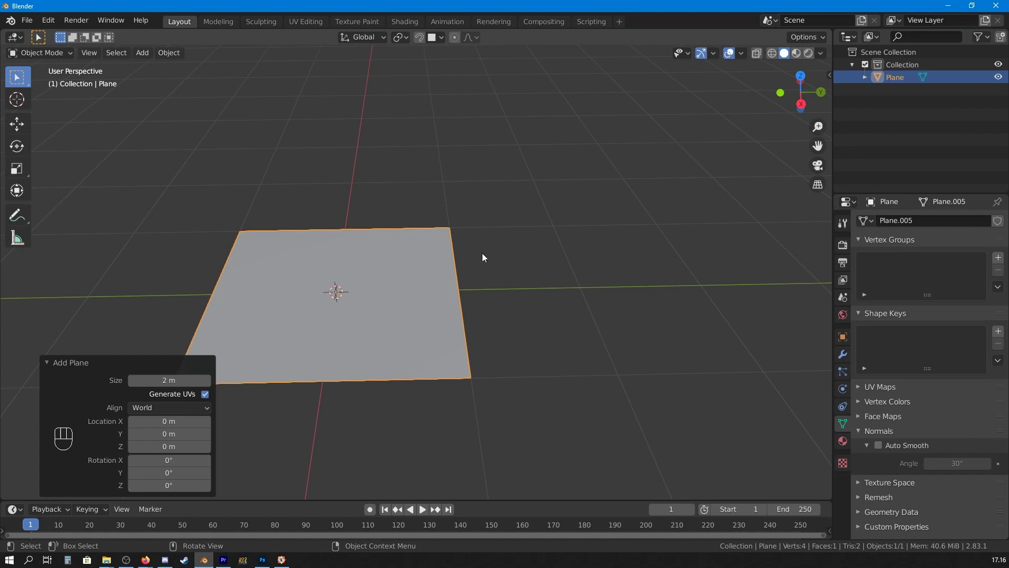
{"action": "left_click", "coordinate": [516, 276]}
{"action": "left_click", "coordinate": [513, 299]}
- Inset the plane's face to form an inner square framed by a flat rim
{"action": "left_click", "coordinate": [549, 244]}
{"action": "left_click_drag", "start_coordinate": [570, 247], "coordinate": [569, 276]}
{"action": "key", "text": "Tab"}
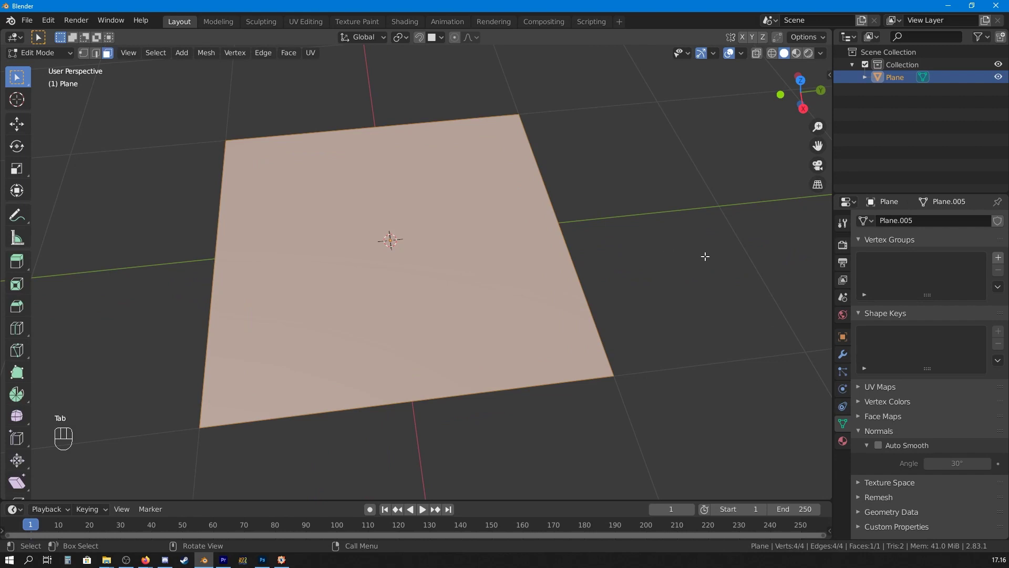
{"action": "key", "text": "i"}
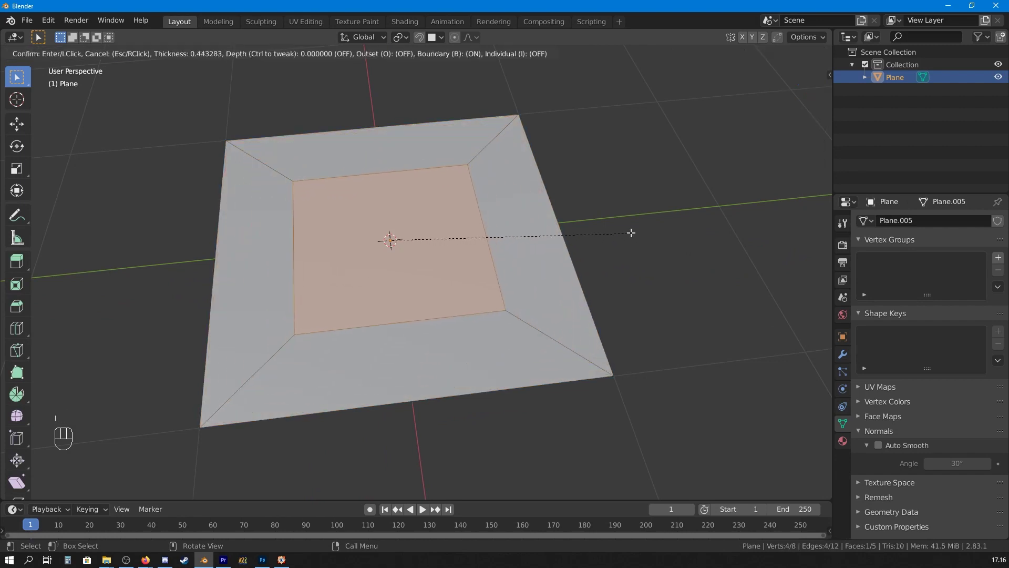
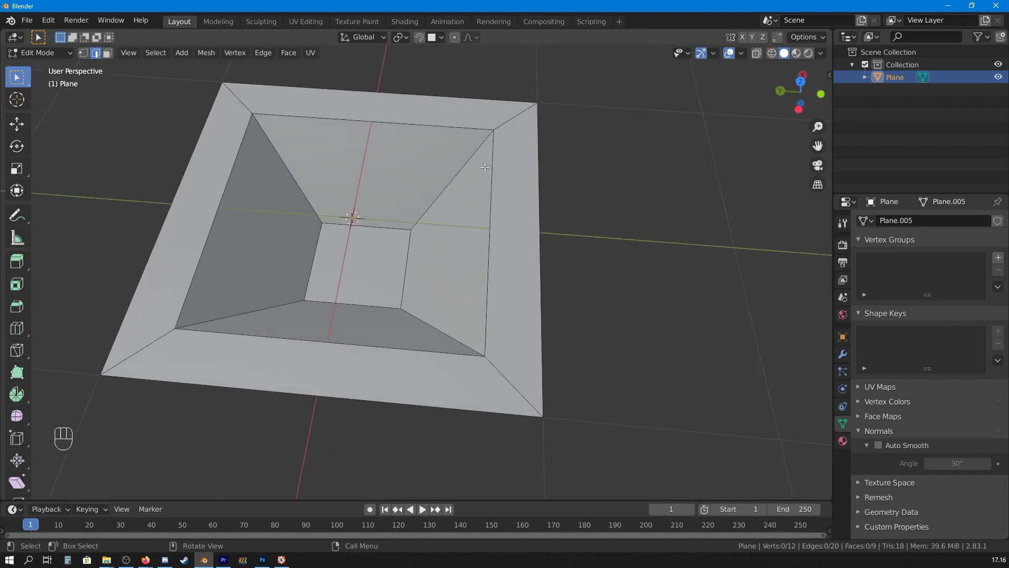
- Centre the 3D cursor on the pocket's inner floor face
{"action": "left_click", "coordinate": [406, 259]}
{"action": "left_click", "coordinate": [318, 236]}
{"action": "key", "text": "shift+s"}
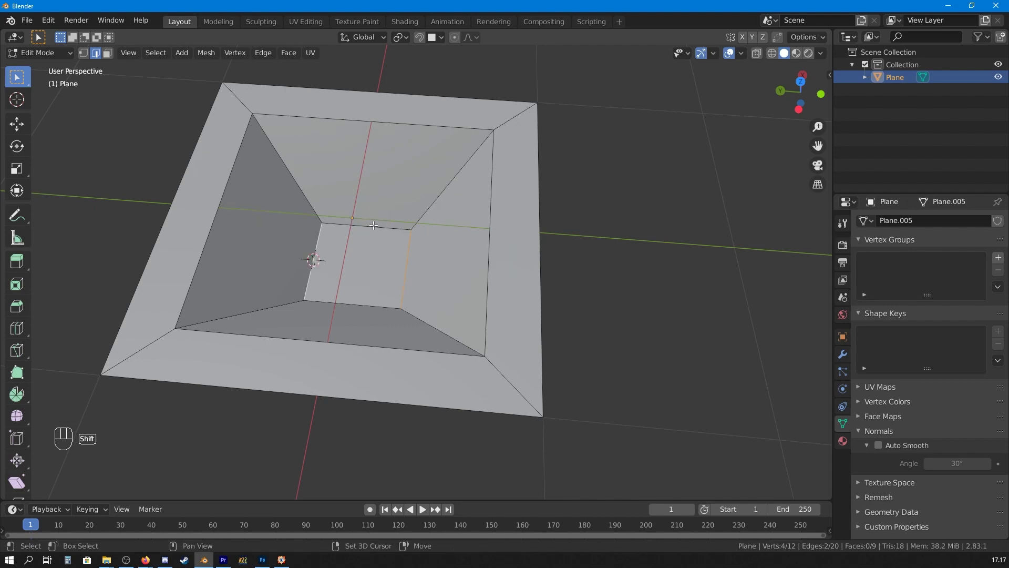
{"action": "key", "text": "shift+s"}
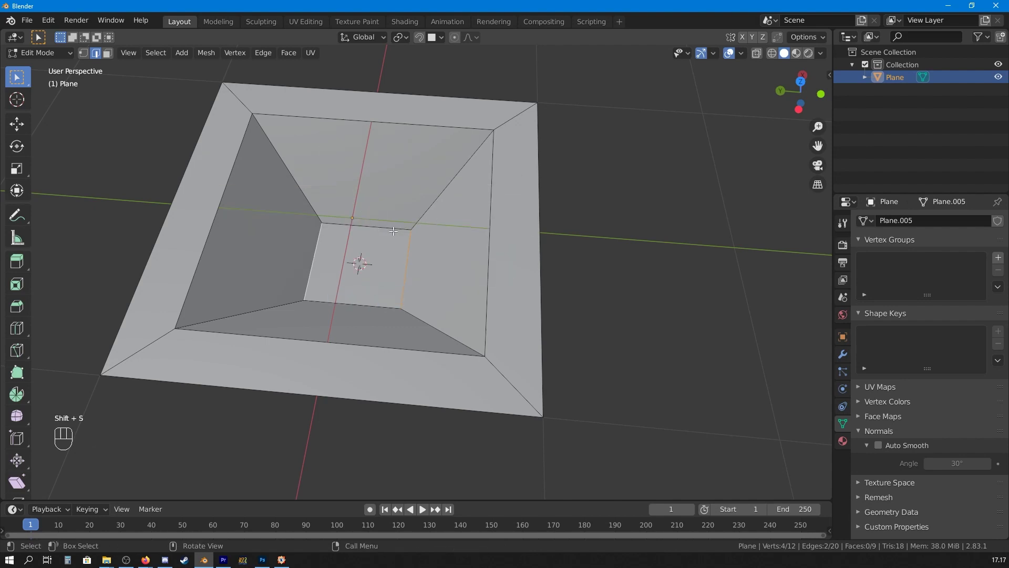
- Add a cylinder at the pocket centre, flatten it into a short puck, and switch to face select
{"action": "key", "text": "alt+a"}
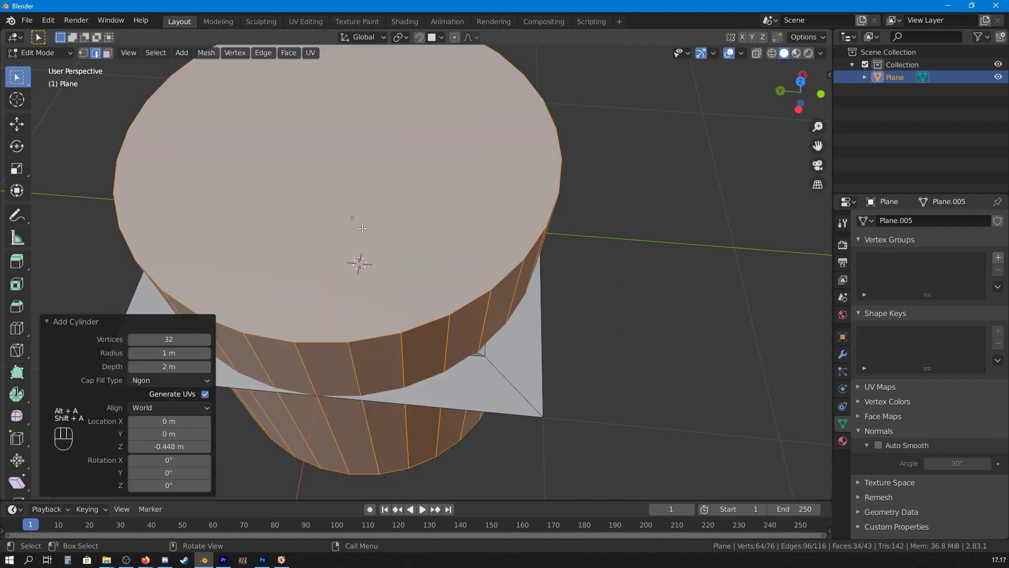
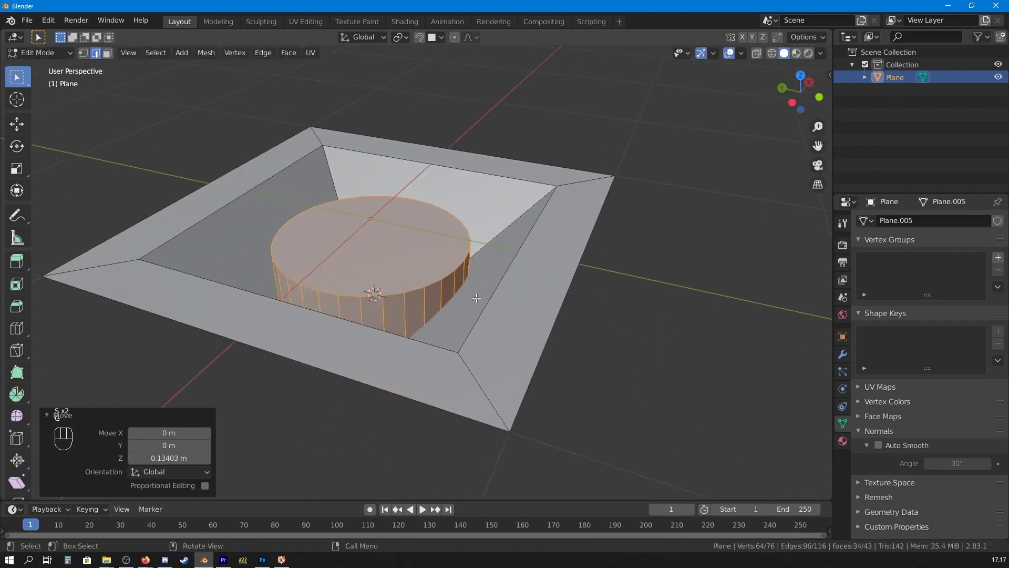
{"action": "key", "text": "alt+a"}
{"action": "key", "text": "alt+a"}
{"action": "key", "text": "ctrl+b"}
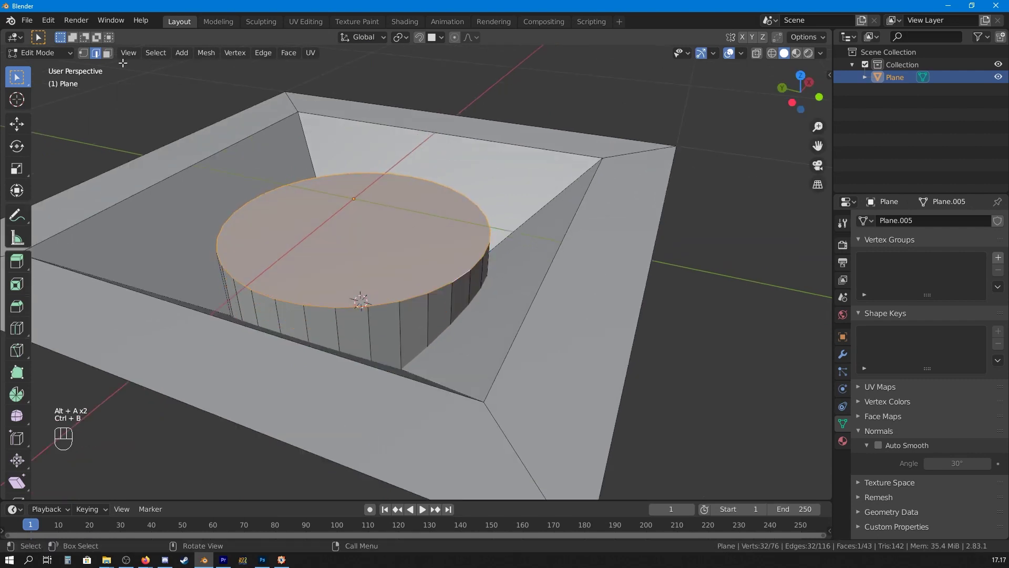
- Bevel the puck's top rim, inset and sink its centre, and bevel the ring's inner edge
{"action": "key", "text": "ctrl+b"}
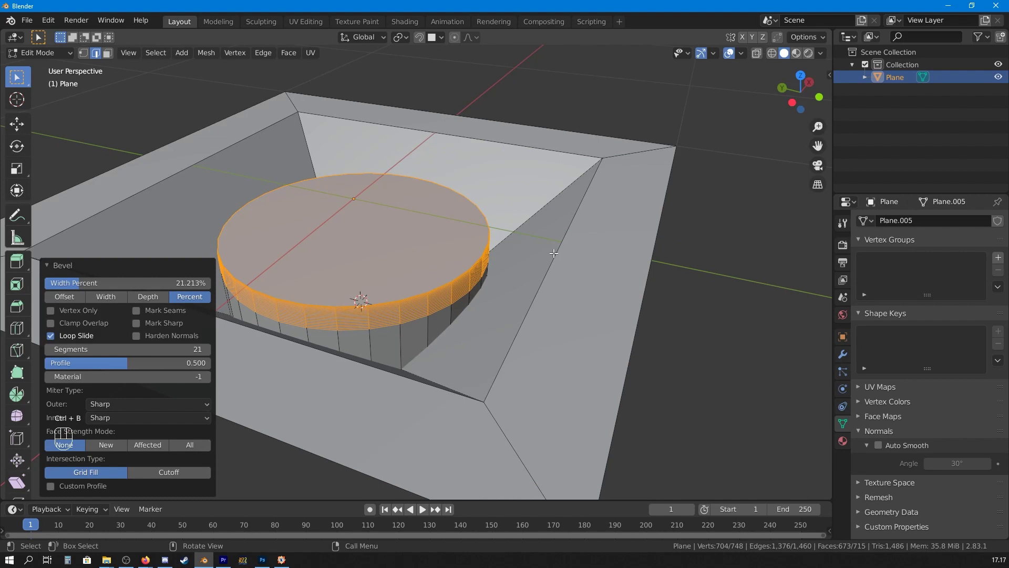
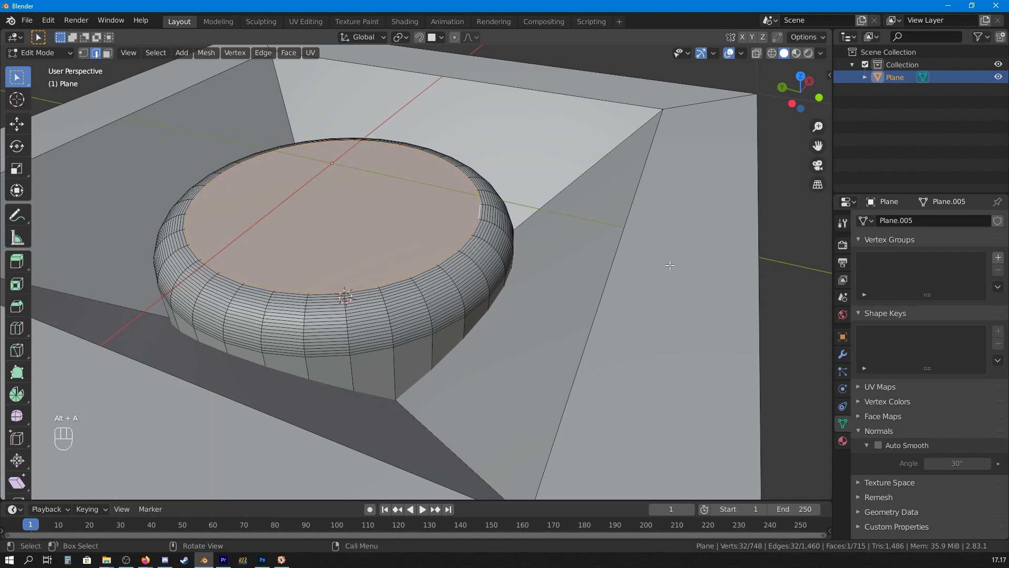
{"action": "key", "text": "i"}
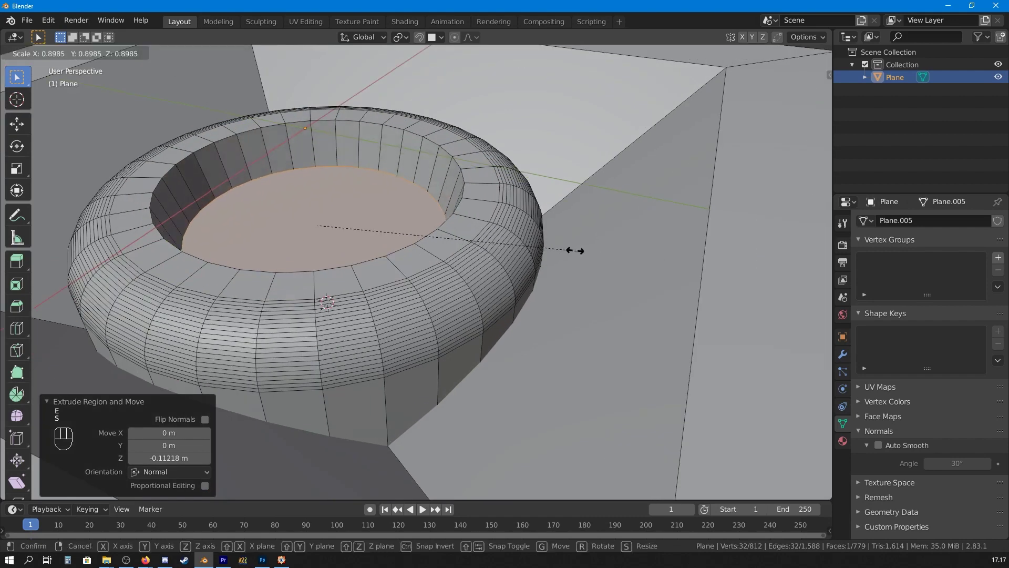
{"action": "key", "text": "alt+a"}
{"action": "key", "text": "ctrl+b"}
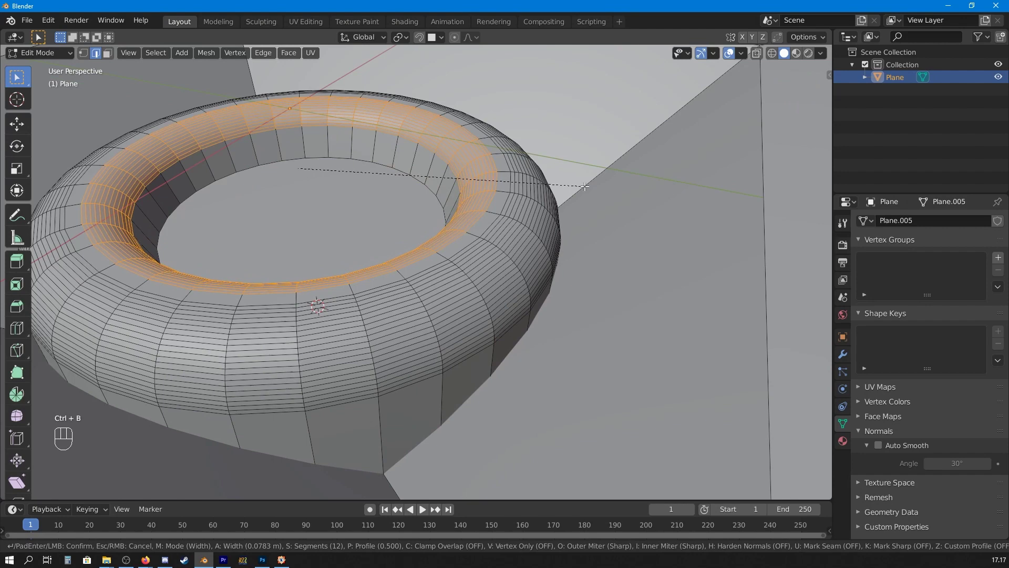
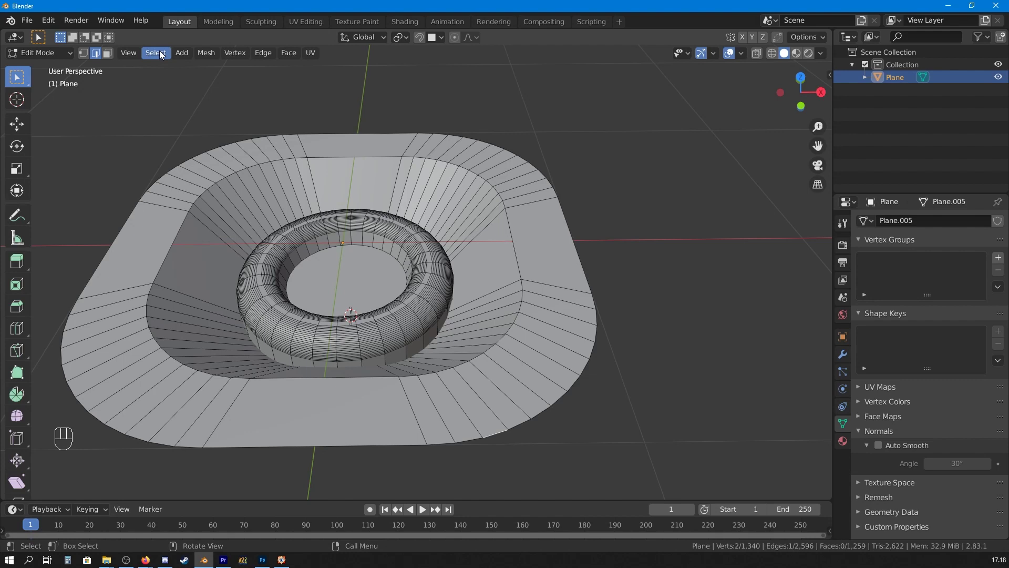
- Select the pocket's boundary edge loops and mark them sharp
{"action": "left_click_drag", "start_coordinate": [165, 55], "coordinate": [189, 170]}
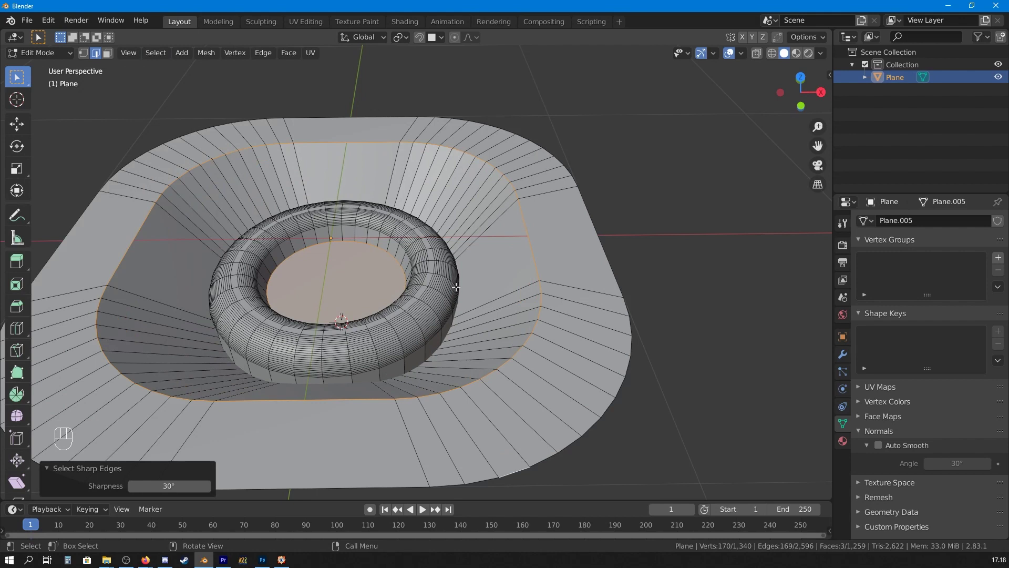
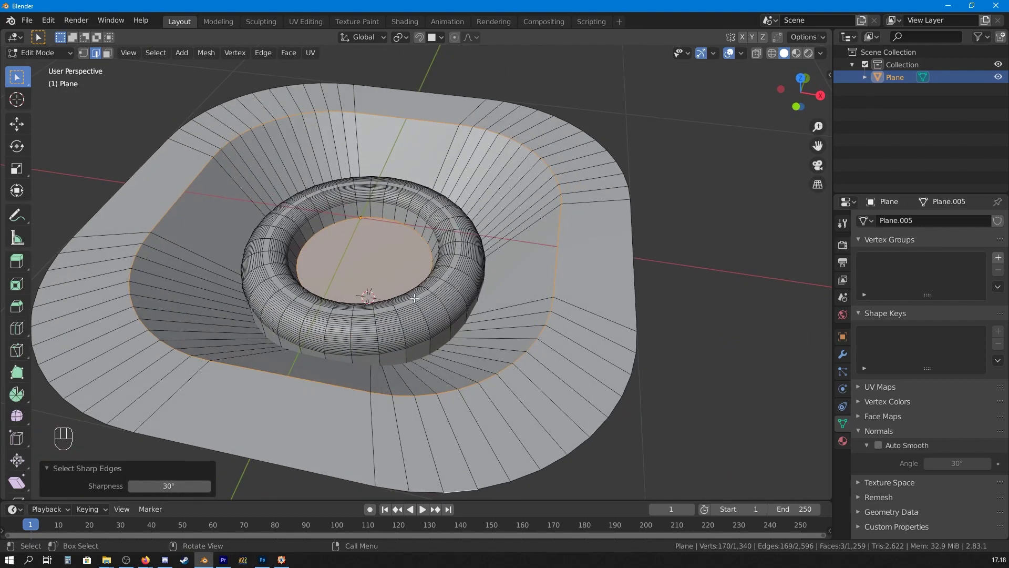
{"action": "key", "text": "ctrl+e"}
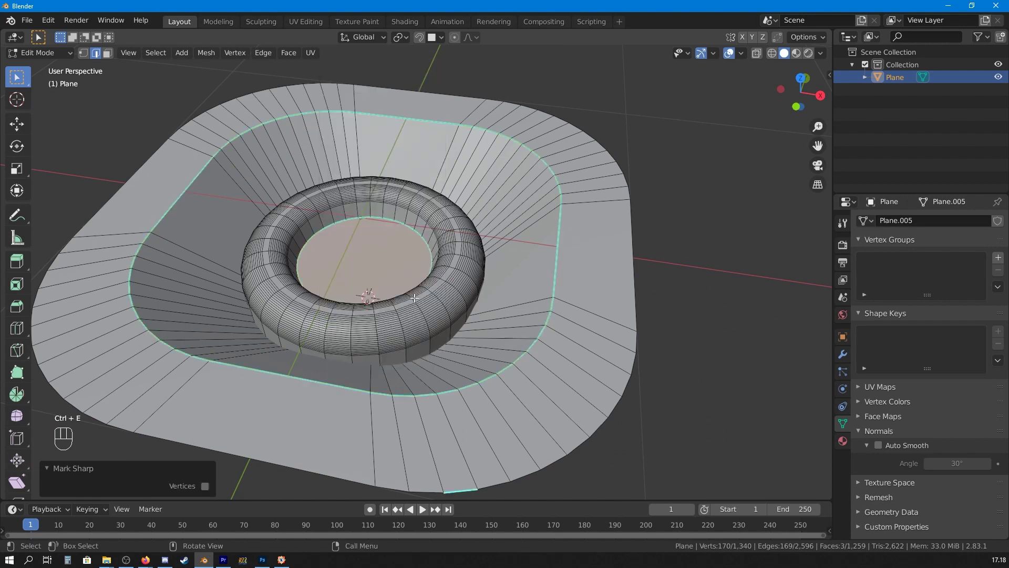
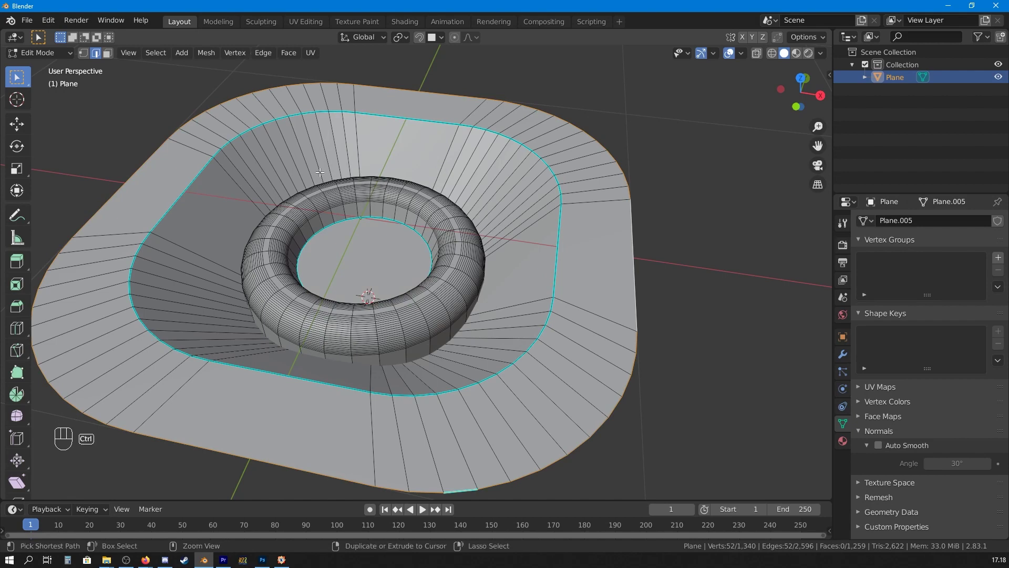
{"action": "key", "text": "ctrl+e"}
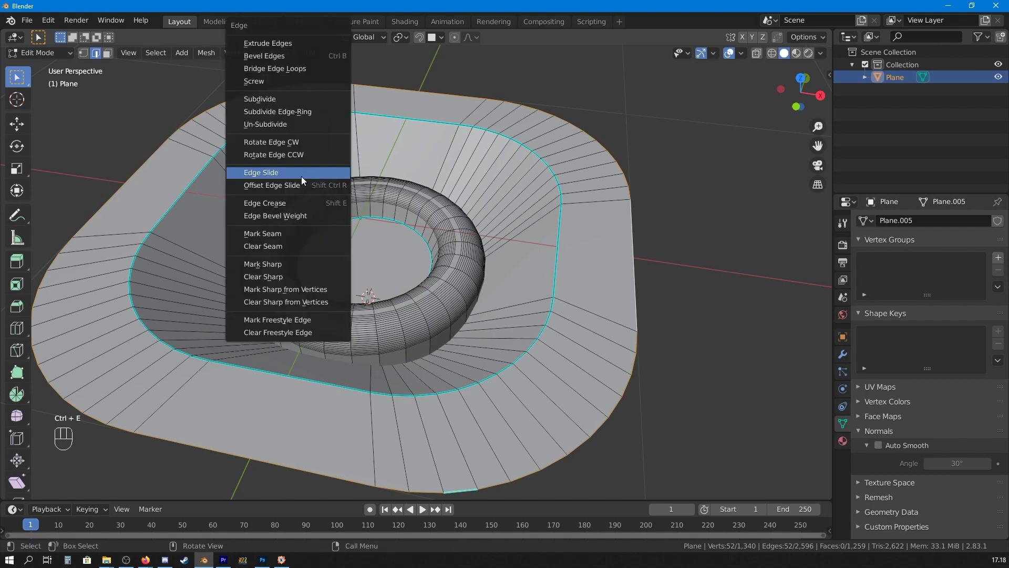
{"action": "left_click", "coordinate": [530, 266]}
{"action": "left_click", "coordinate": [506, 285]}
- Return to Object Mode and select the whole plug part
{"action": "key", "text": "Tab"}
{"action": "left_click_drag", "start_coordinate": [488, 295], "coordinate": [460, 278]}
{"action": "middle_click", "coordinate": [431, 266]}
{"action": "left_click_drag", "start_coordinate": [420, 255], "coordinate": [440, 235]}
{"action": "left_click_drag", "start_coordinate": [437, 222], "coordinate": [633, 238]}
{"action": "left_click", "coordinate": [412, 209]}
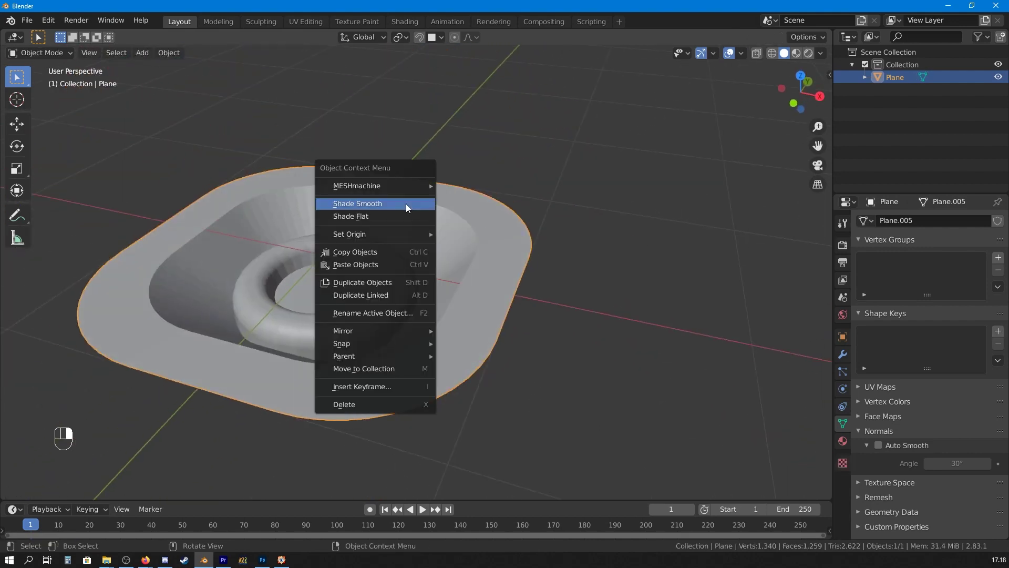
- Shade the part smooth with Auto Smooth normals in the mesh data settings
{"action": "middle_click", "coordinate": [410, 218]}
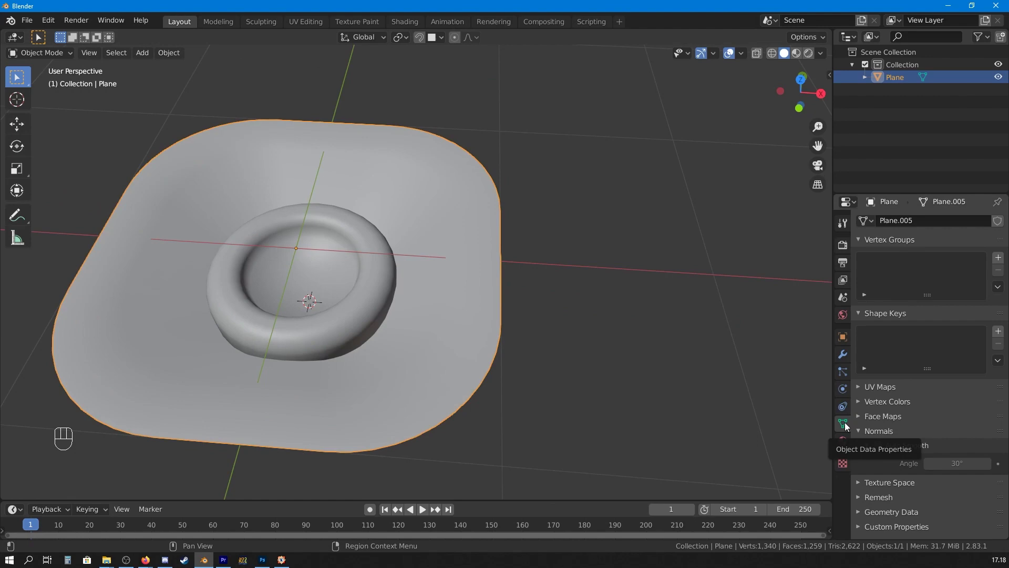
{"action": "left_click", "coordinate": [883, 447]}
{"action": "left_click_drag", "start_coordinate": [420, 301], "coordinate": [493, 324]}
{"action": "middle_click", "coordinate": [497, 298]}
{"action": "left_click_drag", "start_coordinate": [550, 287], "coordinate": [464, 287]}
{"action": "middle_click", "coordinate": [524, 269]}
{"action": "middle_click", "coordinate": [517, 275]}
{"action": "middle_click", "coordinate": [486, 282]}
- Select the ring geometry and raise it slightly along Z above the pocket floor
{"action": "key", "text": "Tab"}
{"action": "key", "text": "alt+a"}
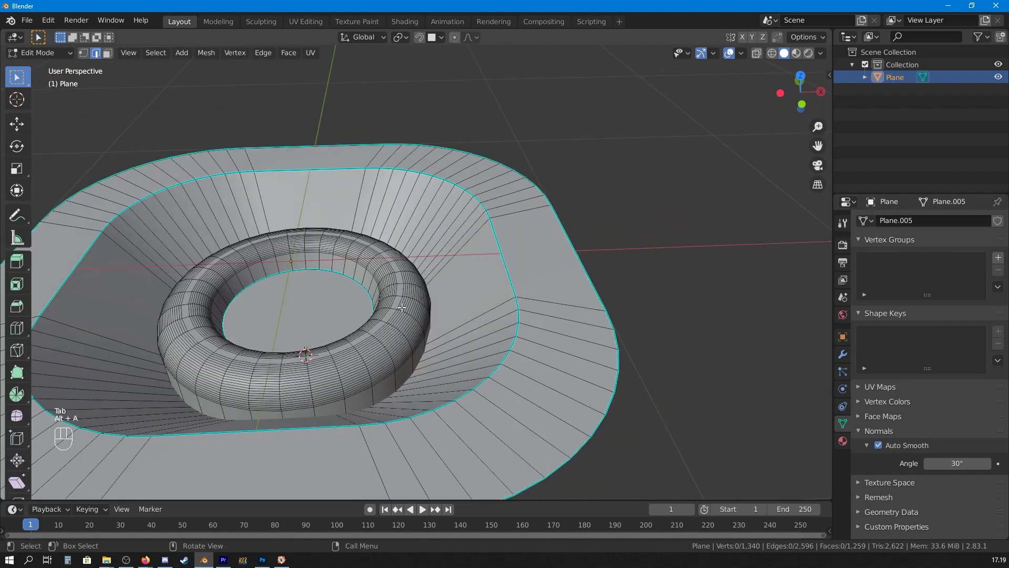
{"action": "key", "text": "l"}
{"action": "middle_click", "coordinate": [416, 313]}
{"action": "key", "text": "g"}
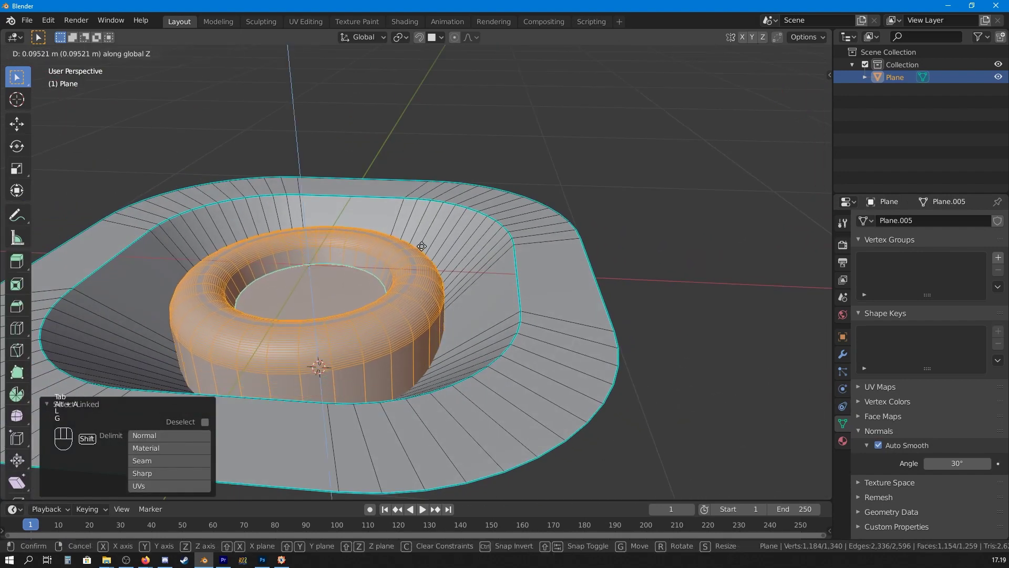
{"action": "key", "text": "Tab"}
{"action": "left_click_drag", "start_coordinate": [452, 263], "coordinate": [464, 312]}
{"action": "left_click_drag", "start_coordinate": [455, 302], "coordinate": [435, 261]}
{"action": "left_click_drag", "start_coordinate": [439, 284], "coordinate": [432, 315]}
{"action": "left_click_drag", "start_coordinate": [436, 292], "coordinate": [456, 312]}
{"action": "left_click_drag", "start_coordinate": [470, 295], "coordinate": [499, 285]}
- Create the MESHmachine plug handle Plane_handle.002 around the part
{"action": "left_click", "coordinate": [667, 221]}
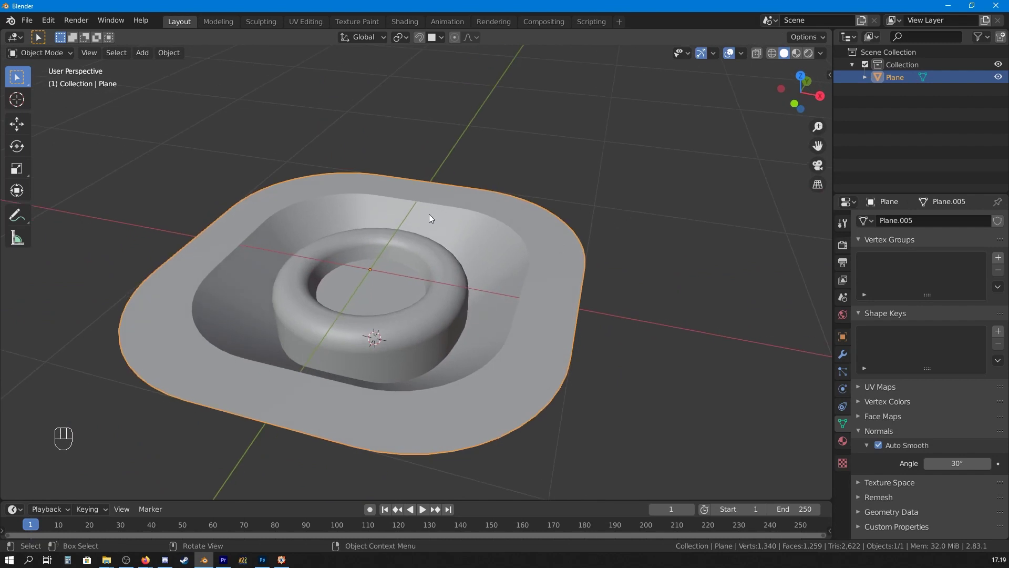
{"action": "key", "text": "y"}
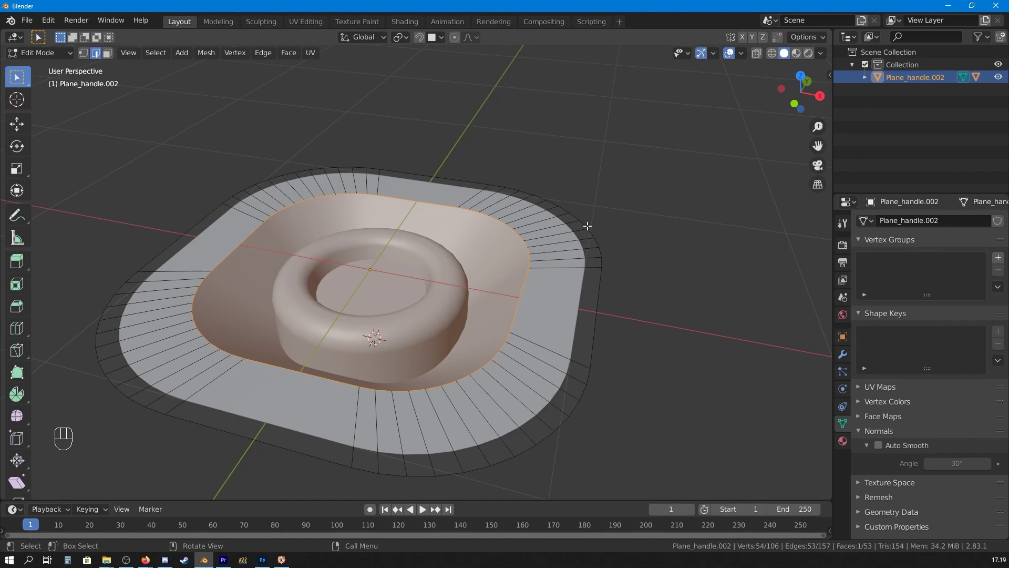
{"action": "key", "text": "Tab"}
{"action": "key", "text": "g"}
{"action": "key", "text": "alt+a"}
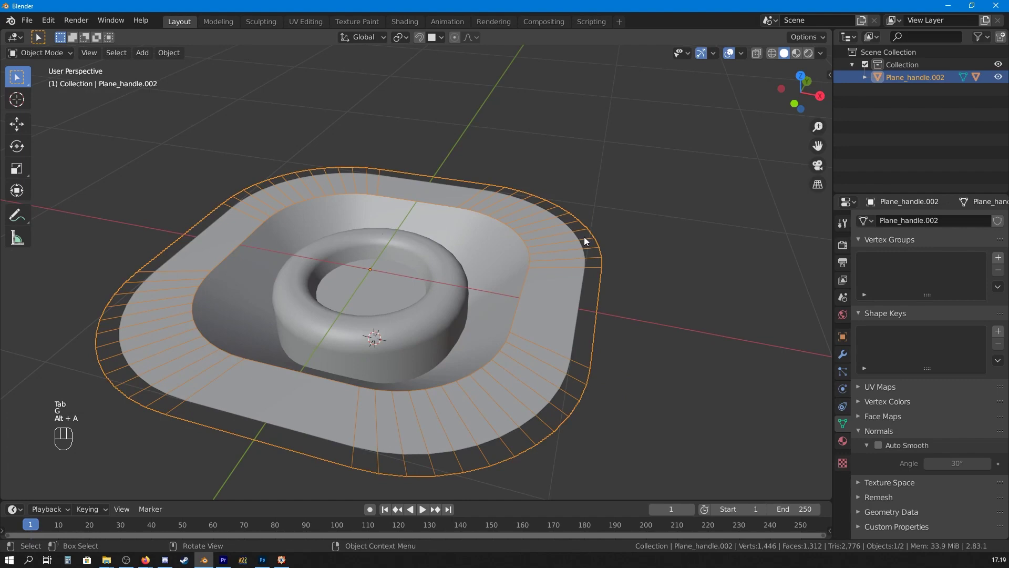
- Move the view to an empty grid area beside Plane_handle.002
{"action": "key", "text": "g"}
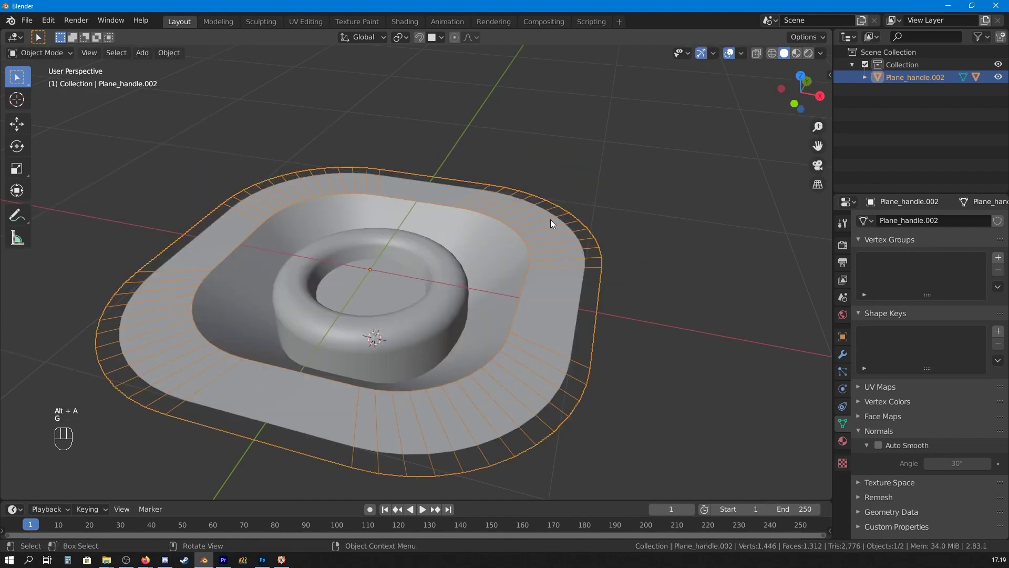
{"action": "left_click_drag", "start_coordinate": [575, 226], "coordinate": [495, 251]}
{"action": "left_click_drag", "start_coordinate": [517, 247], "coordinate": [433, 274]}
{"action": "middle_click", "coordinate": [552, 246]}
{"action": "middle_click", "coordinate": [632, 226]}
{"action": "left_click_drag", "start_coordinate": [608, 237], "coordinate": [590, 277]}
{"action": "middle_click", "coordinate": [585, 275]}
{"action": "left_click_drag", "start_coordinate": [550, 283], "coordinate": [521, 288]}
{"action": "middle_click", "coordinate": [567, 225]}
{"action": "middle_click", "coordinate": [636, 236]}
{"action": "middle_click", "coordinate": [464, 243]}
{"action": "middle_click", "coordinate": [455, 246]}
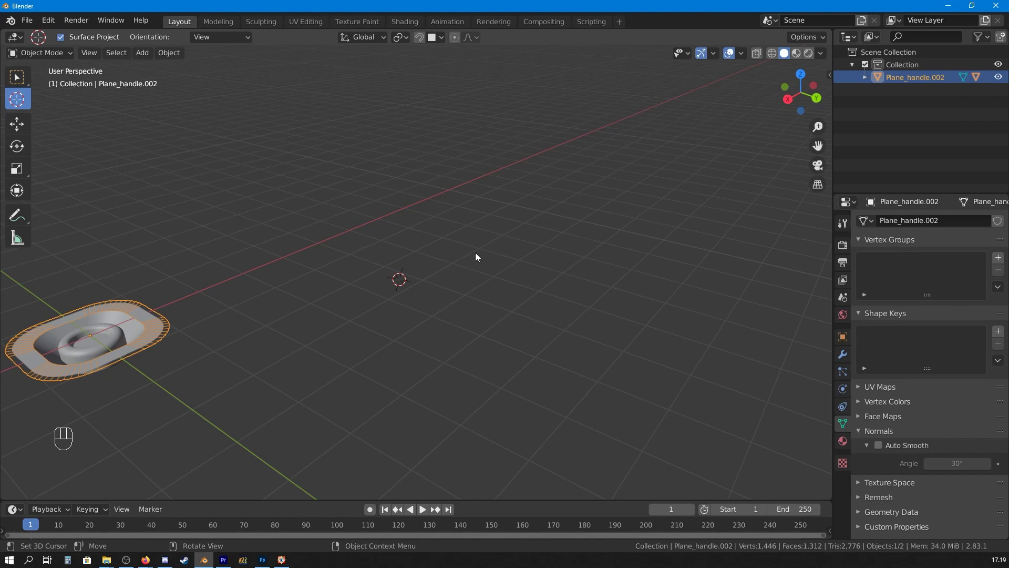
- Add a default cube mesh next to the plug via Shift+A
{"action": "key", "text": "shift+a"}
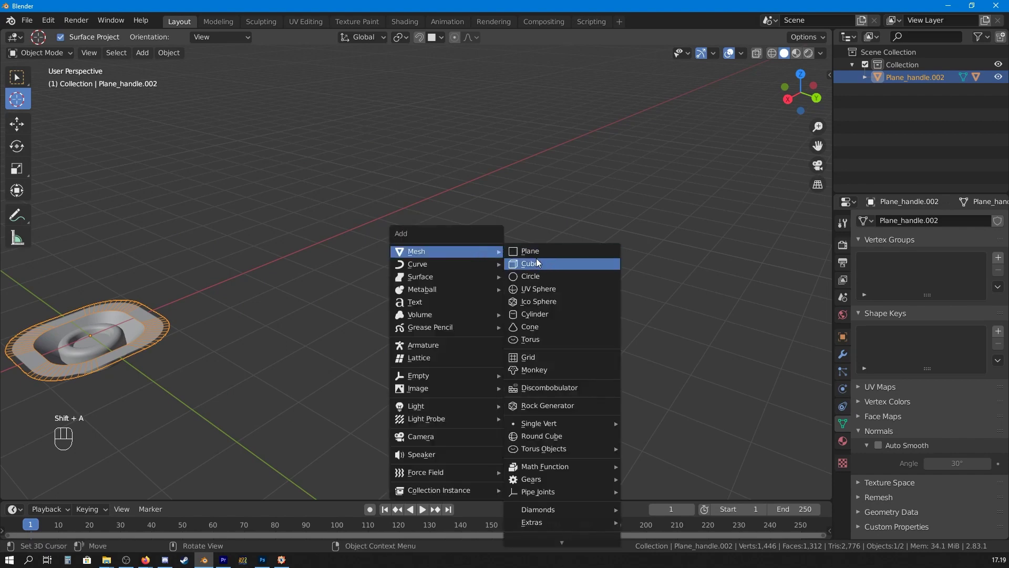
{"action": "middle_click", "coordinate": [491, 294]}
{"action": "left_click_drag", "start_coordinate": [435, 200], "coordinate": [421, 194]}
{"action": "middle_click", "coordinate": [418, 237]}
{"action": "middle_click", "coordinate": [514, 176]}
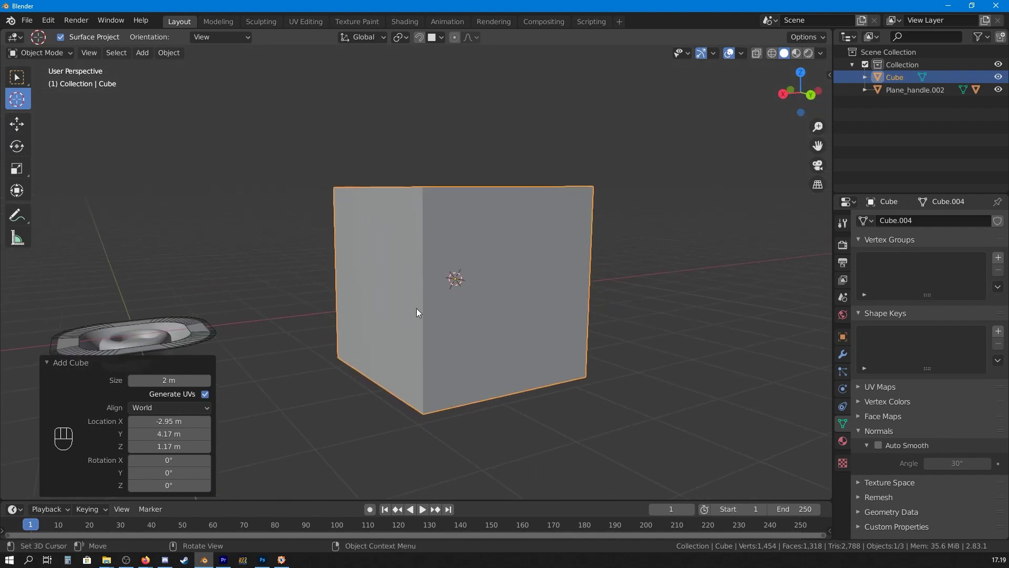
- Bevel the cube's top edge into a wide 16-segment curved surface
{"action": "left_click_drag", "start_coordinate": [441, 241], "coordinate": [450, 266]}
{"action": "key", "text": "Tab"}
{"action": "left_click", "coordinate": [390, 177]}
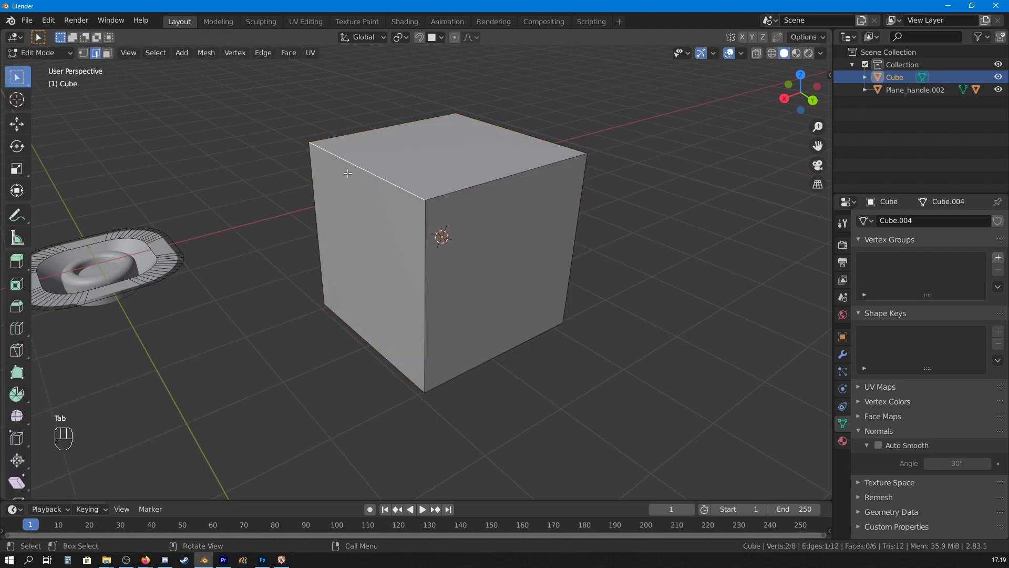
{"action": "key", "text": "ctrl+b"}
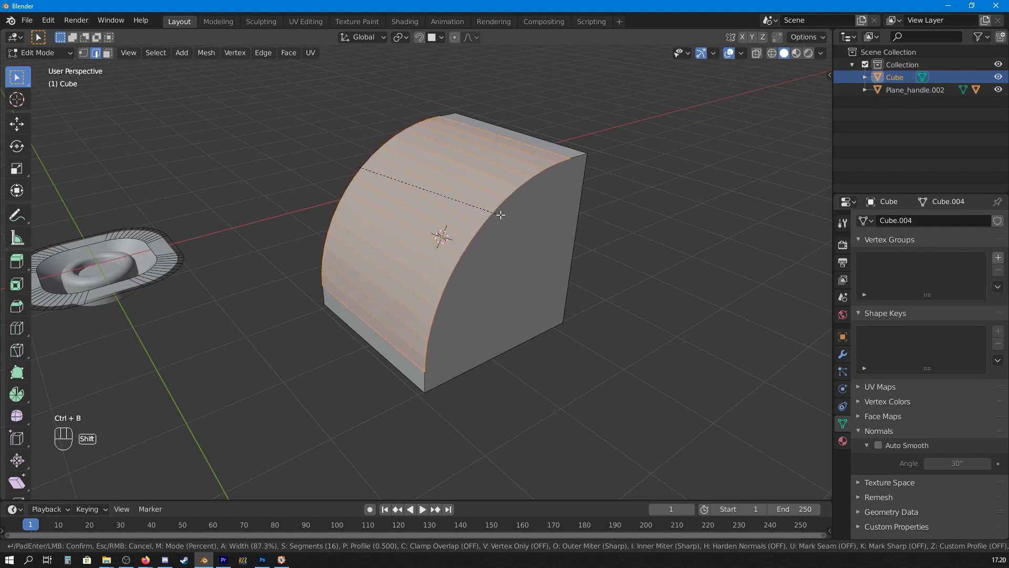
{"action": "key", "text": "Tab"}
{"action": "left_click_drag", "start_coordinate": [343, 233], "coordinate": [367, 282]}
{"action": "middle_click", "coordinate": [361, 263]}
- Duplicate the torus-ring plug as Plane_handle.001 beside the cube
{"action": "key", "text": "alt+a"}
{"action": "key", "text": "b"}
{"action": "middle_click", "coordinate": [316, 259]}
{"action": "left_click_drag", "start_coordinate": [323, 277], "coordinate": [327, 243]}
{"action": "left_click_drag", "start_coordinate": [338, 235], "coordinate": [335, 205]}
{"action": "key", "text": "shift+d"}
{"action": "middle_click", "coordinate": [518, 287]}
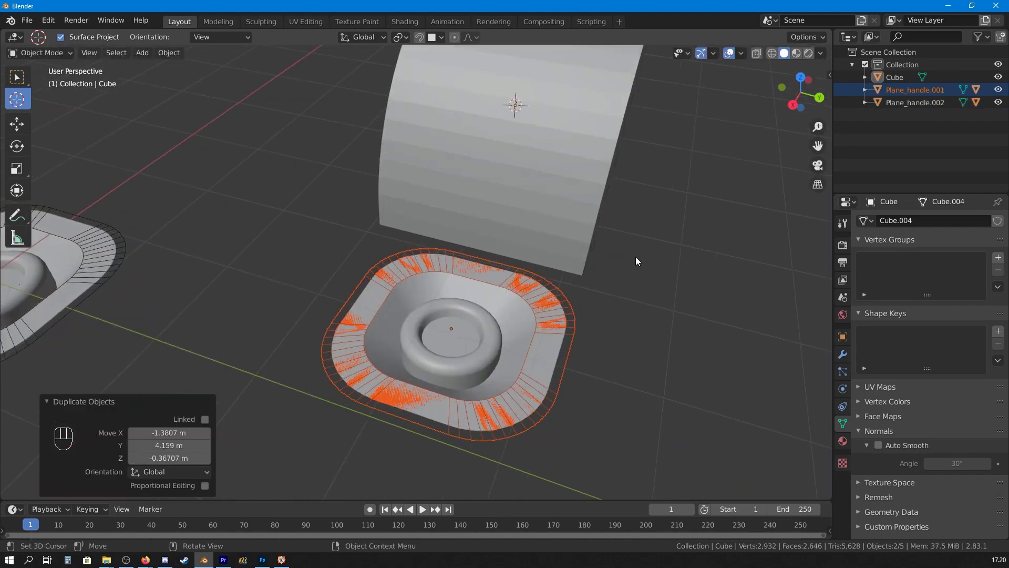
- Enable Surface Project snapping, move the plug onto the curved face and shrink it to about two thirds
{"action": "middle_click", "coordinate": [567, 254]}
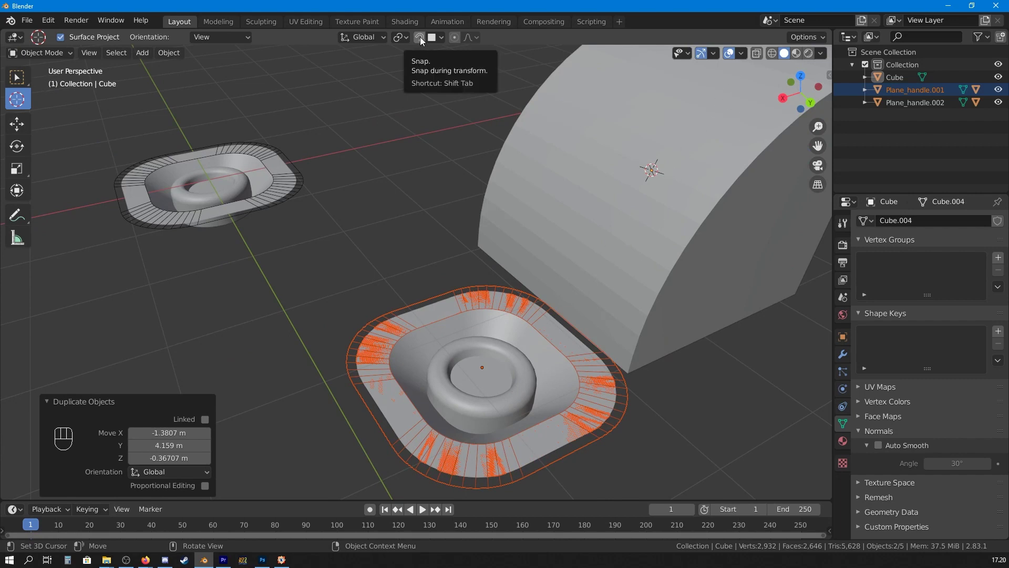
{"action": "left_click_drag", "start_coordinate": [447, 41], "coordinate": [563, 385]}
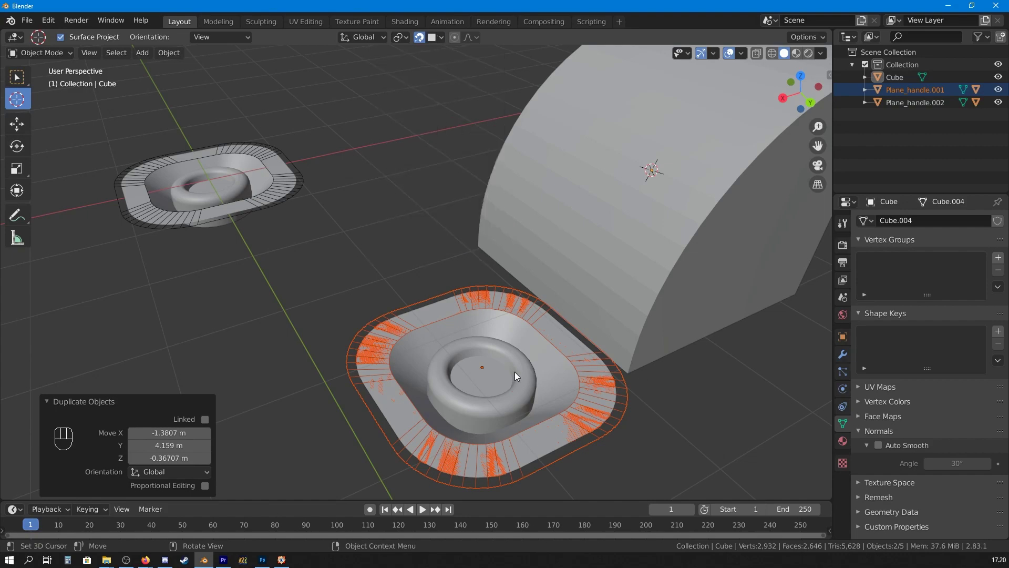
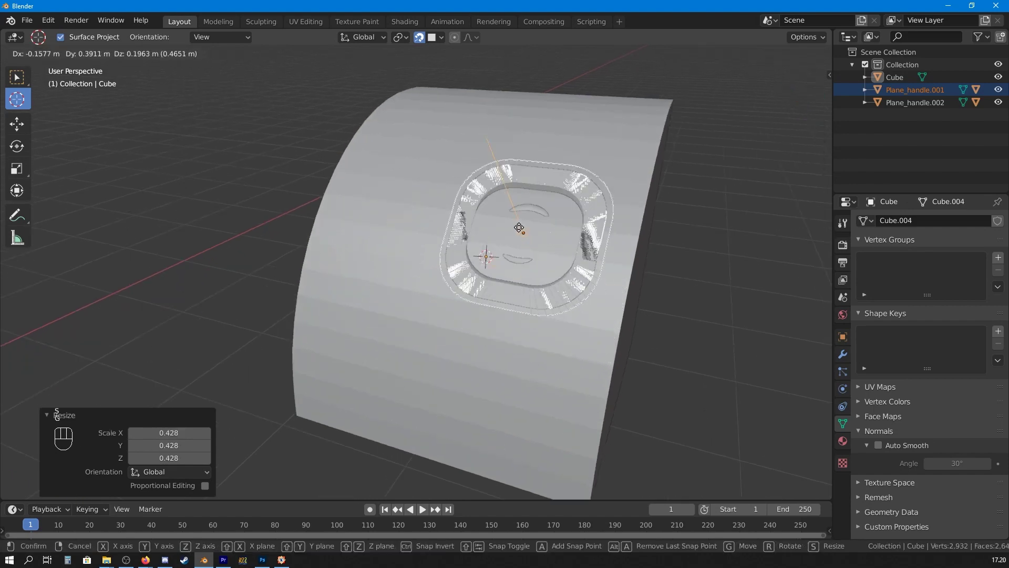
{"action": "key", "text": "g"}
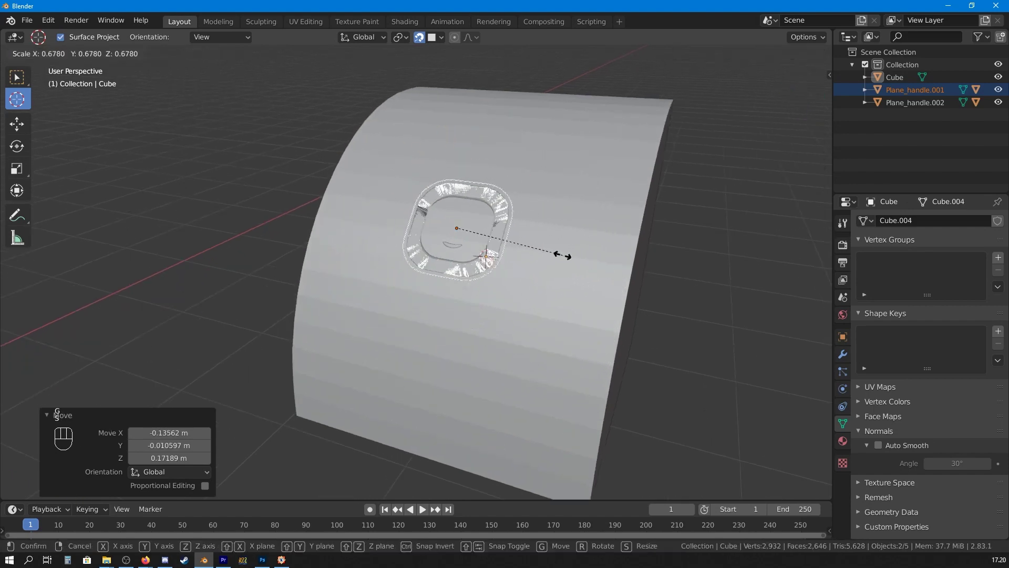
{"action": "left_click_drag", "start_coordinate": [567, 266], "coordinate": [552, 303]}
{"action": "left_click_drag", "start_coordinate": [550, 316], "coordinate": [581, 285]}
{"action": "middle_click", "coordinate": [506, 340]}
{"action": "middle_click", "coordinate": [357, 288]}
{"action": "middle_click", "coordinate": [356, 288]}
- Duplicate the plug as Plane_handle.003 onto the cube's flat side face and select plug and cube together
{"action": "left_click_drag", "start_coordinate": [486, 279], "coordinate": [407, 256]}
{"action": "middle_click", "coordinate": [324, 209]}
{"action": "left_click_drag", "start_coordinate": [493, 277], "coordinate": [448, 257]}
{"action": "key", "text": "shift+d"}
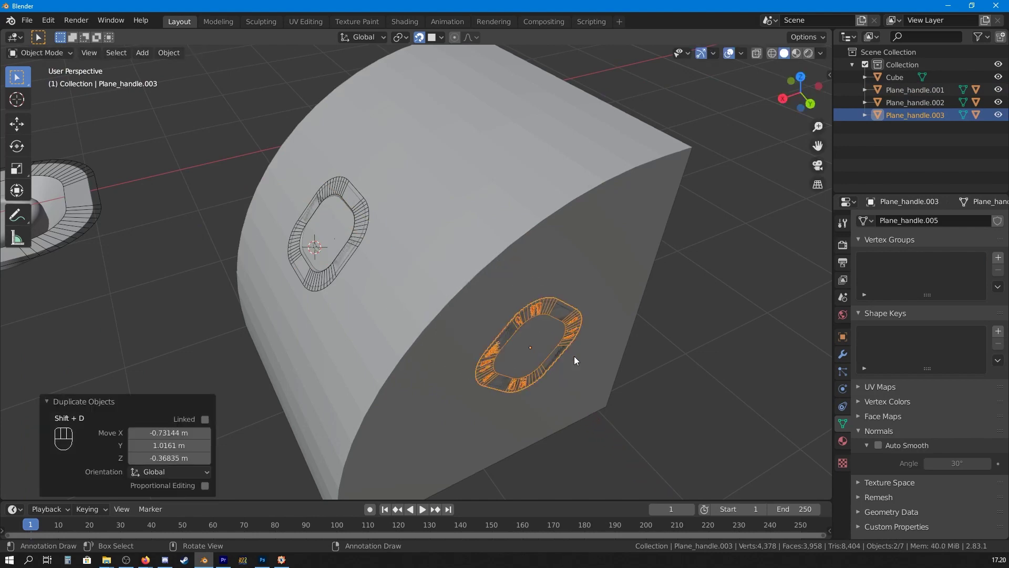
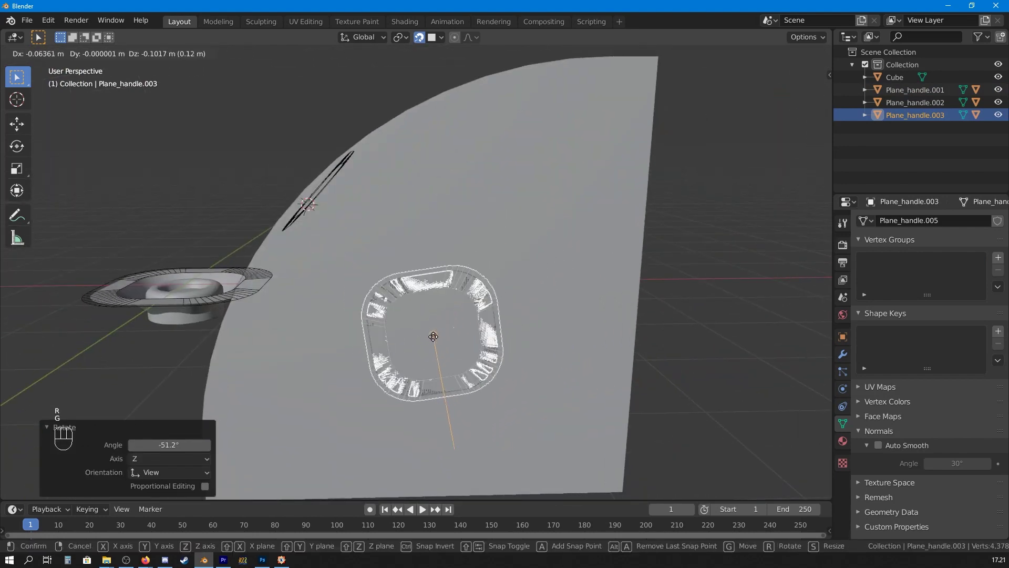
{"action": "left_click_drag", "start_coordinate": [431, 324], "coordinate": [459, 345]}
{"action": "middle_click", "coordinate": [441, 314]}
{"action": "middle_click", "coordinate": [301, 316]}
{"action": "middle_click", "coordinate": [341, 205]}
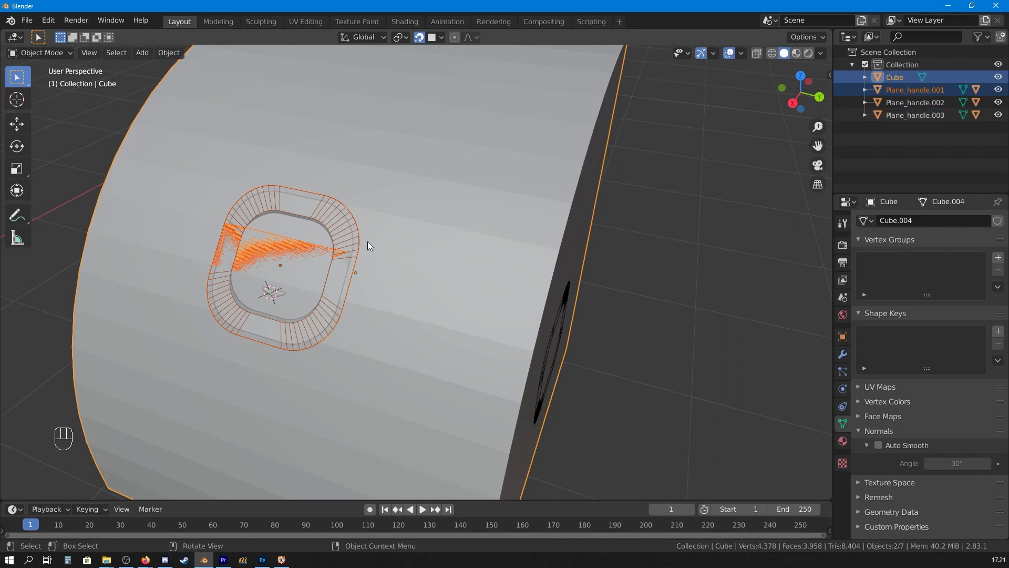
- Plug the first copy into the curved face, then the second copy with the cube into the side face
{"action": "key", "text": "y"}
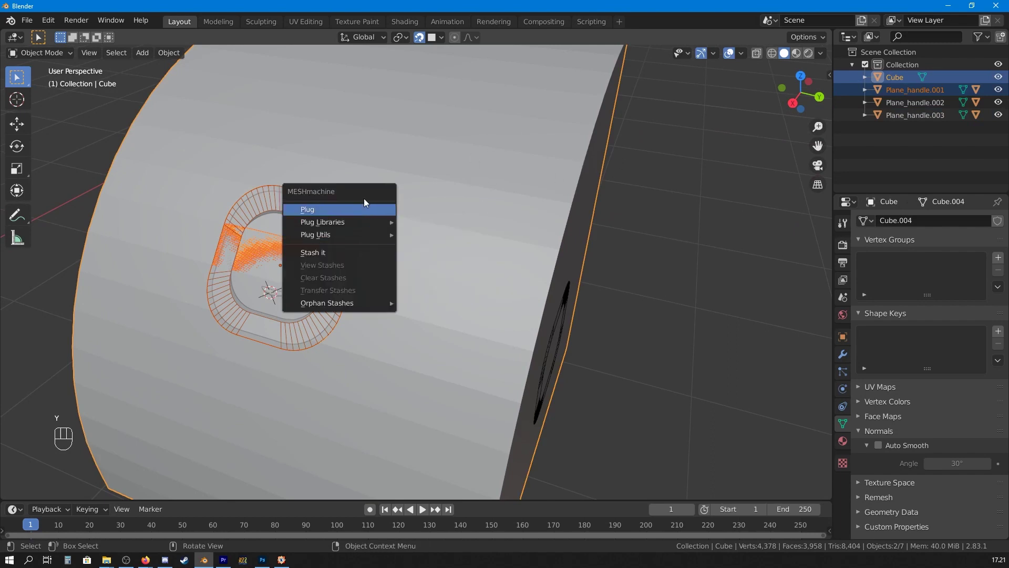
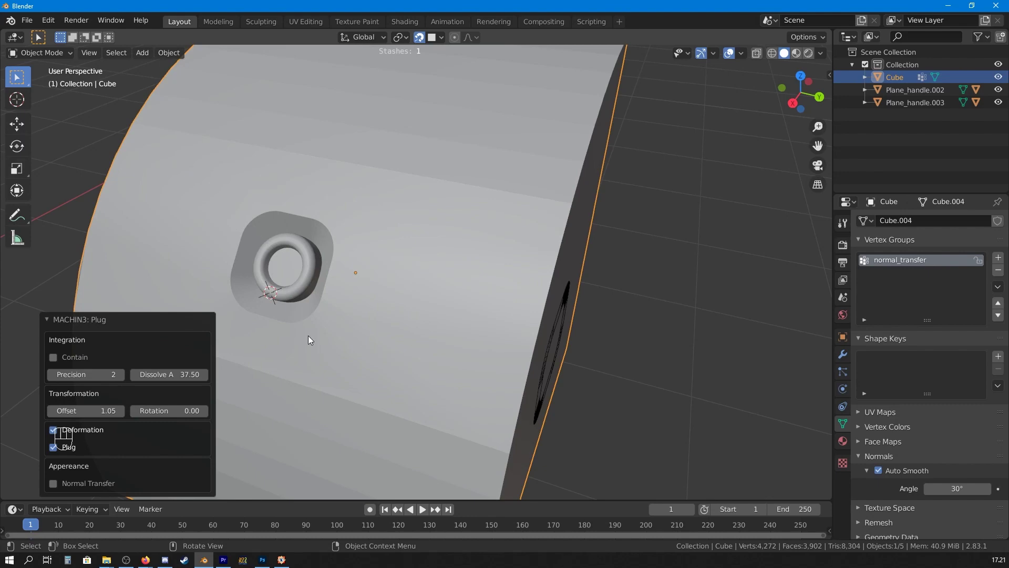
{"action": "middle_click", "coordinate": [532, 311]}
{"action": "middle_click", "coordinate": [472, 284]}
{"action": "left_click", "coordinate": [409, 238]}
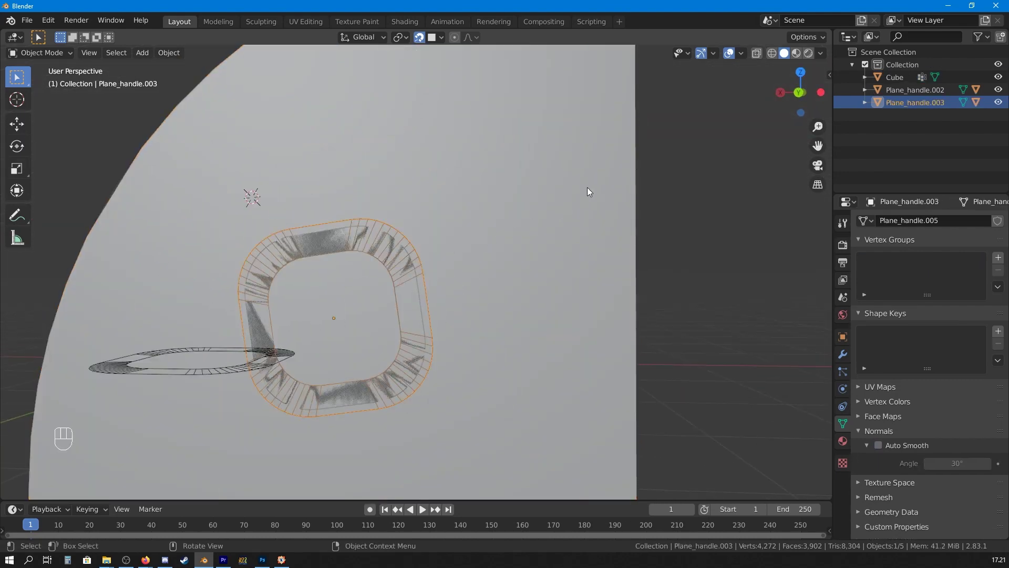
{"action": "left_click_drag", "start_coordinate": [555, 247], "coordinate": [566, 259]}
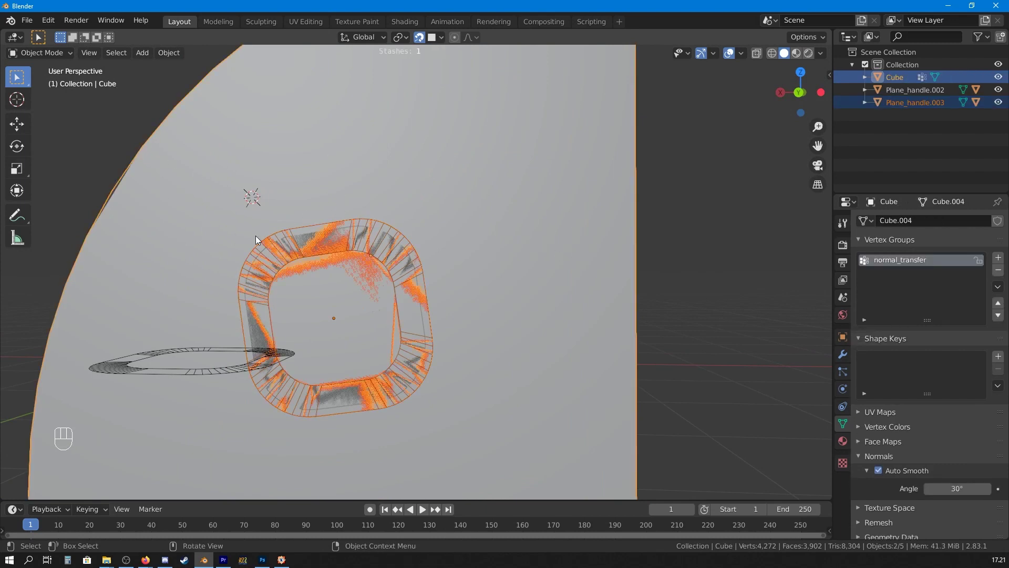
{"action": "key", "text": "y"}
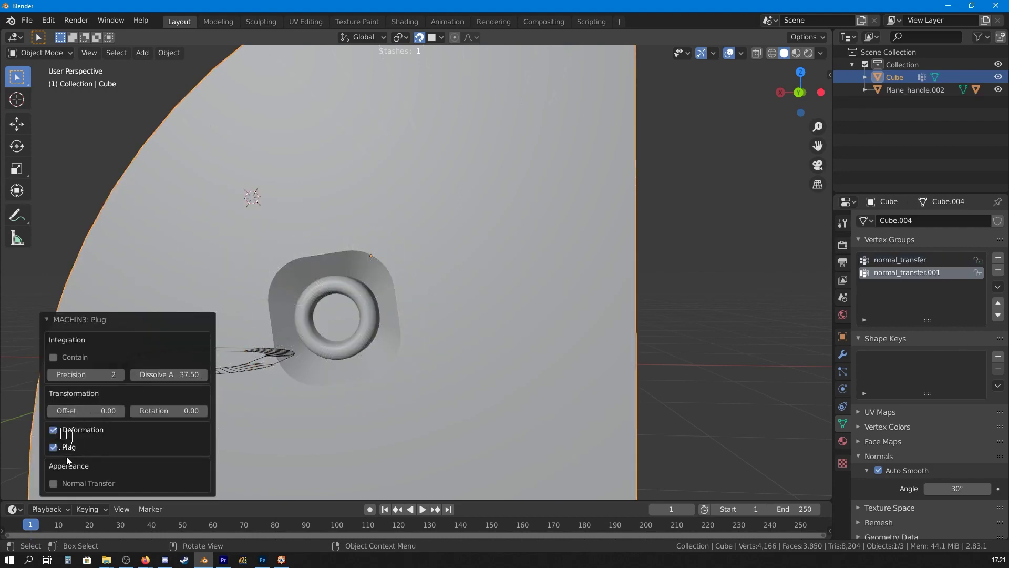
- Orbit around the cube to inspect both ring pockets and bring the original plug into view
{"action": "left_click_drag", "start_coordinate": [506, 243], "coordinate": [588, 262]}
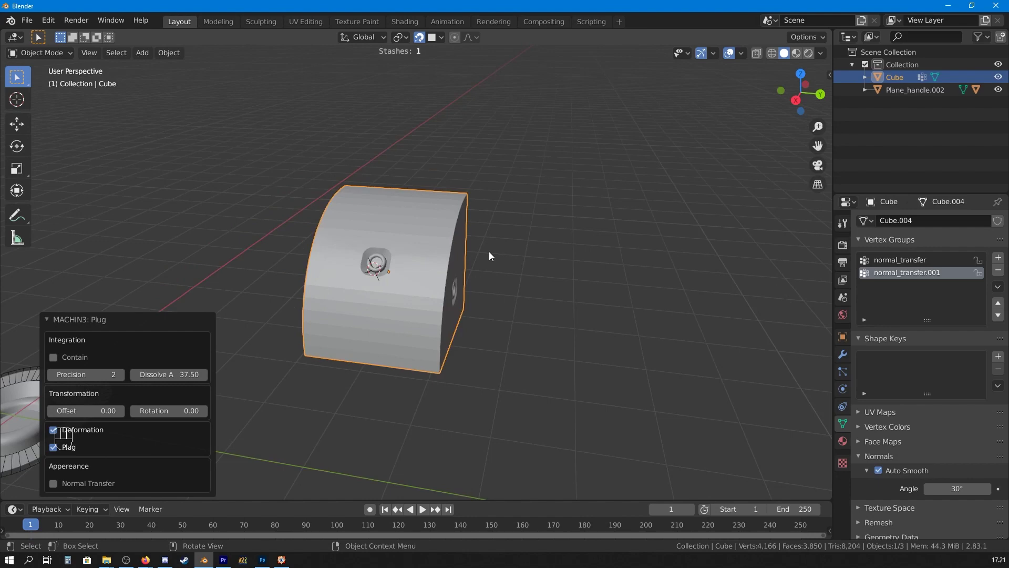
{"action": "left_click_drag", "start_coordinate": [527, 273], "coordinate": [555, 287]}
{"action": "left_click_drag", "start_coordinate": [557, 267], "coordinate": [519, 275]}
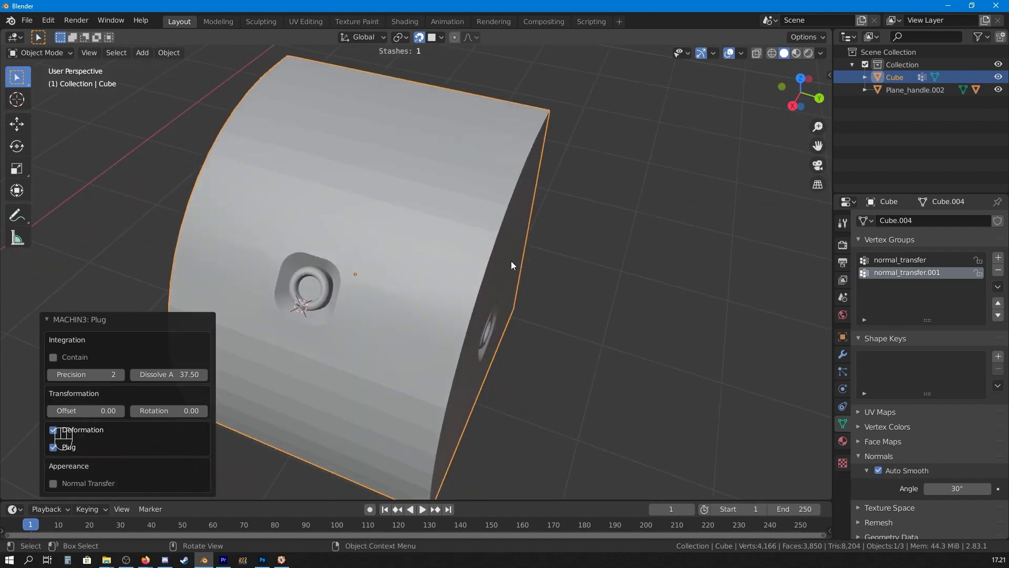
{"action": "left_click_drag", "start_coordinate": [534, 260], "coordinate": [500, 229]}
{"action": "left_click_drag", "start_coordinate": [520, 235], "coordinate": [533, 242]}
{"action": "key", "text": "alt+a"}
{"action": "left_click_drag", "start_coordinate": [362, 262], "coordinate": [426, 244]}
{"action": "left_click_drag", "start_coordinate": [420, 254], "coordinate": [349, 274]}
{"action": "left_click_drag", "start_coordinate": [455, 243], "coordinate": [439, 218]}
{"action": "middle_click", "coordinate": [460, 223]}
{"action": "left_click_drag", "start_coordinate": [508, 266], "coordinate": [533, 262]}
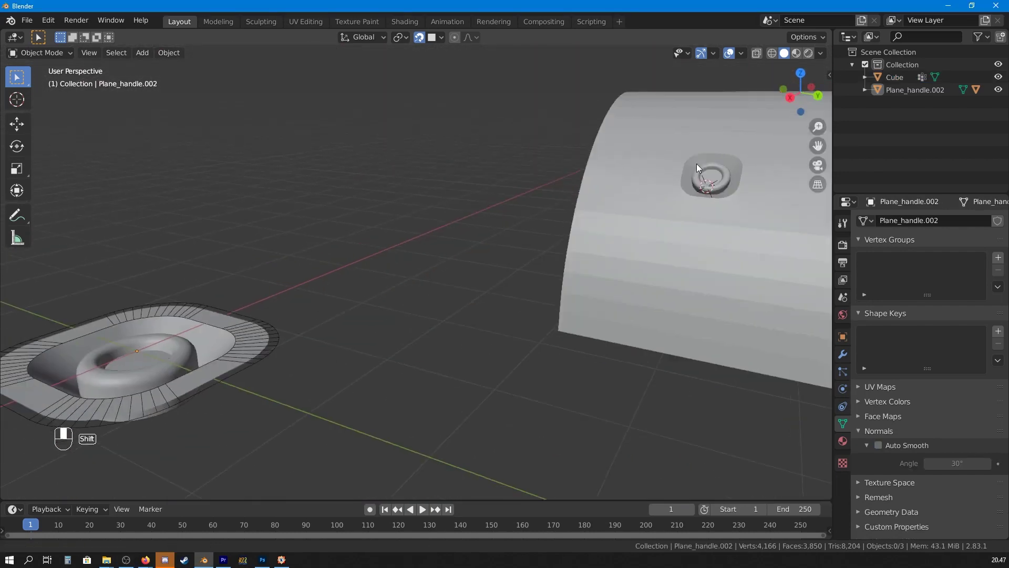
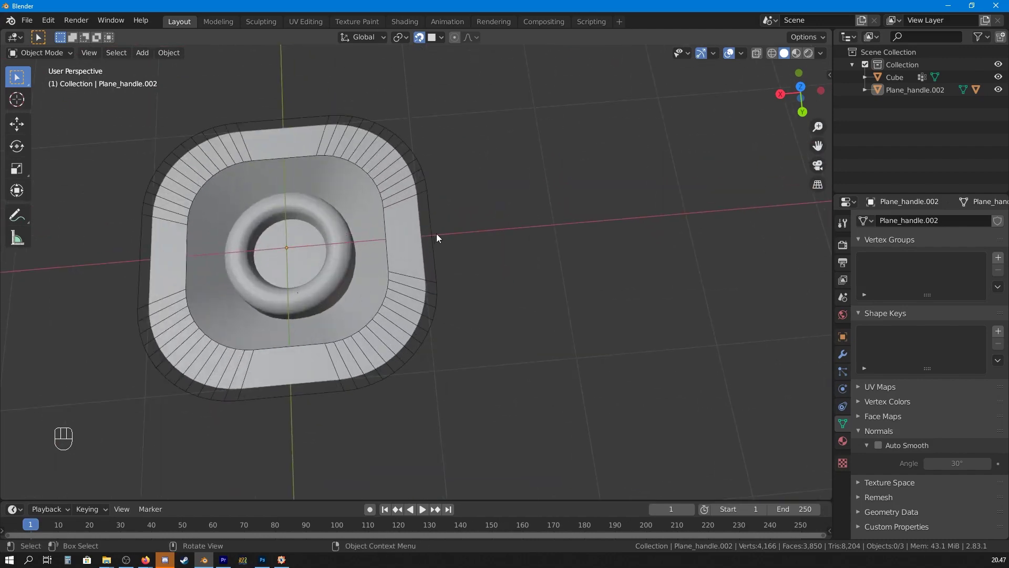
- Add Plane_handle.002 to the MrSorbias_plugs library as a new plug named LED
{"action": "left_click", "coordinate": [434, 214]}
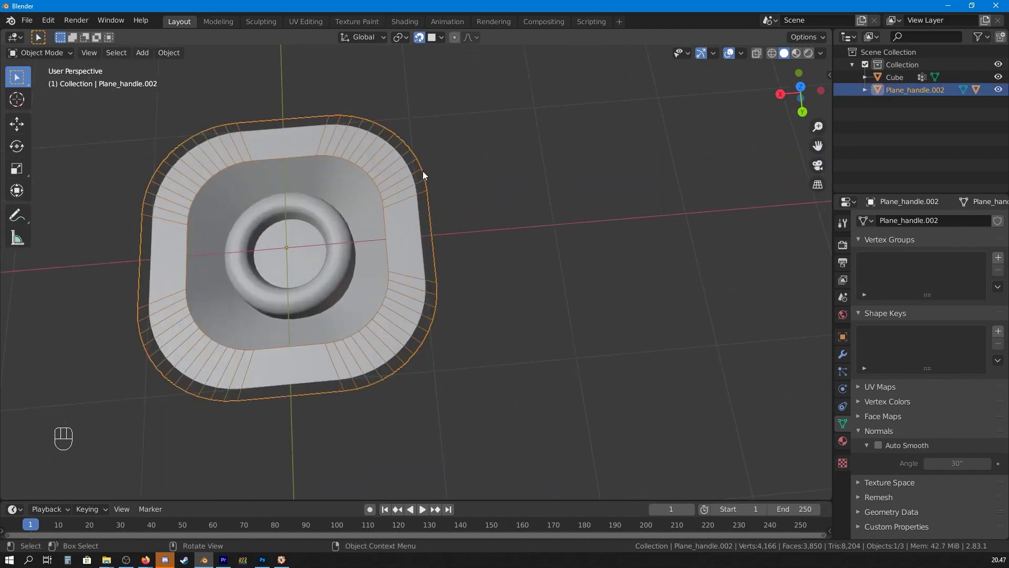
{"action": "key", "text": "y"}
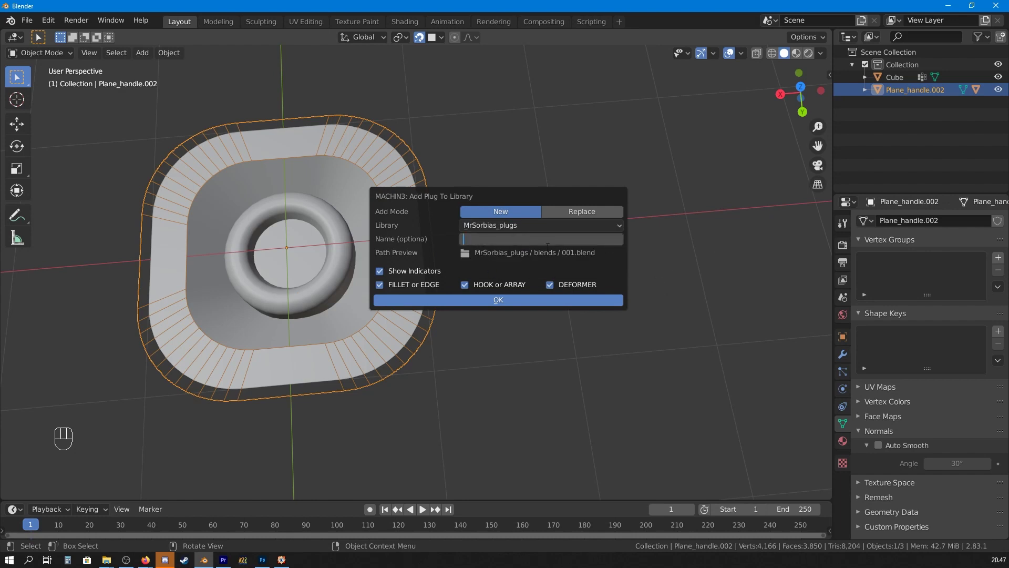
{"action": "key", "text": "BackSpace"}
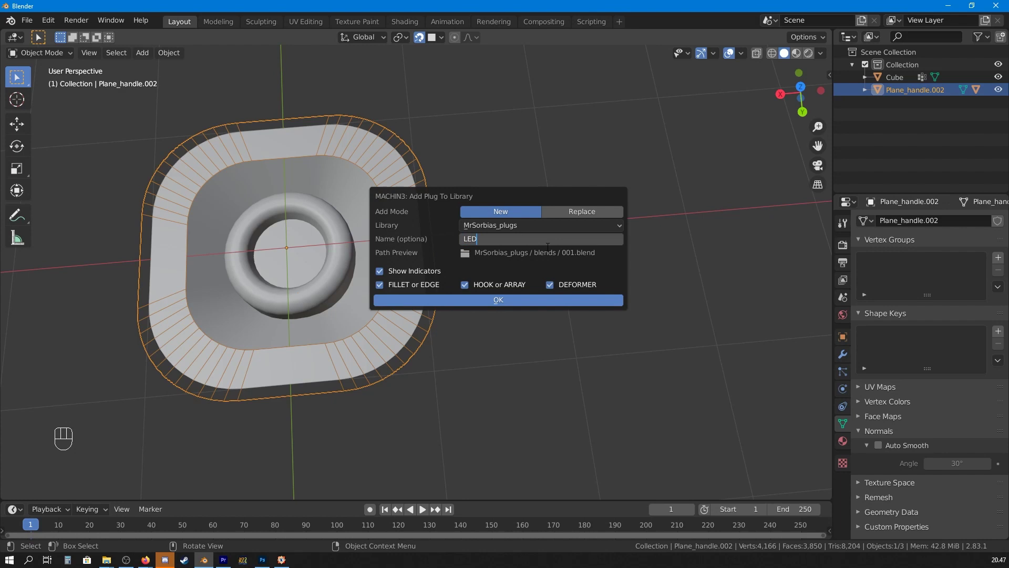